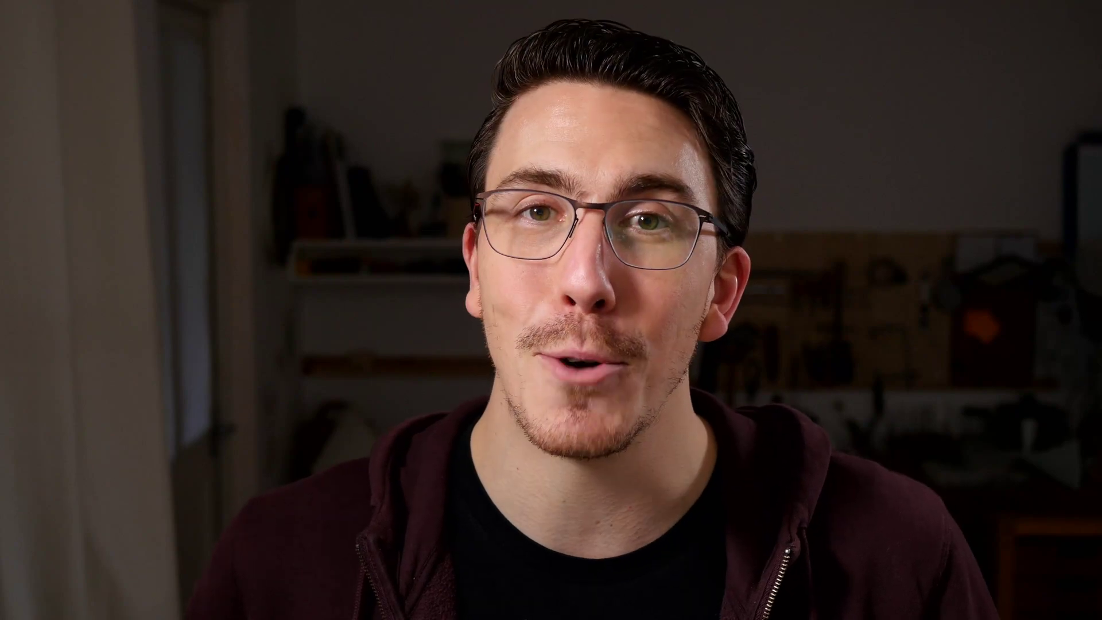
Step: Keep only the cube by inverting the selection and deleting the camera and light
left_click(498, 297)
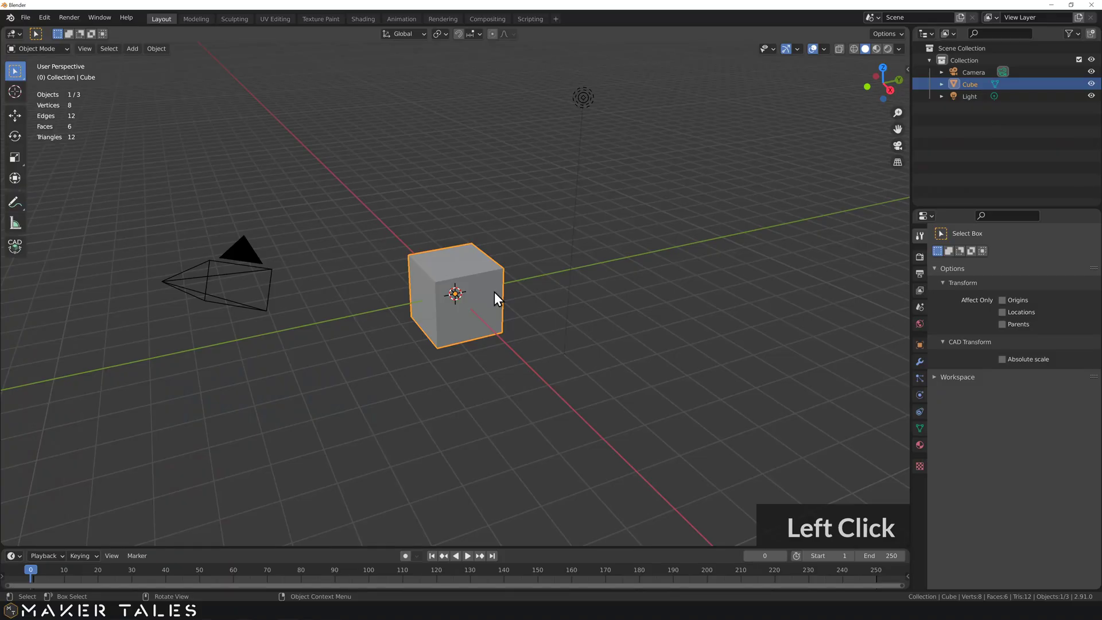
key("ctrl+i")
key("x")
middle_click(494, 292)
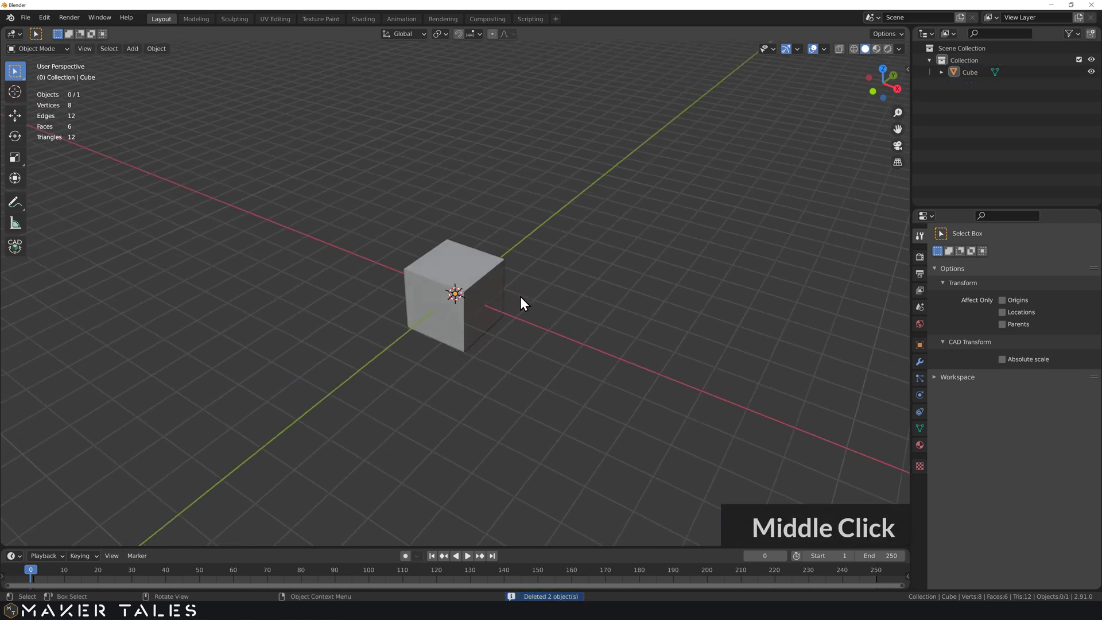
left_click(496, 295)
scroll("up", 3)
scroll("up", 3)
middle_click(474, 303)
Step: Subdivide the cube's mesh in Edit Mode
key("Tab")
right_click(476, 272)
left_click(426, 272)
middle_click(452, 264)
Step: Delete the vertices of one half, leaving a half-shell of the cube
left_click(339, 187)
left_click(382, 400)
middle_click(408, 401)
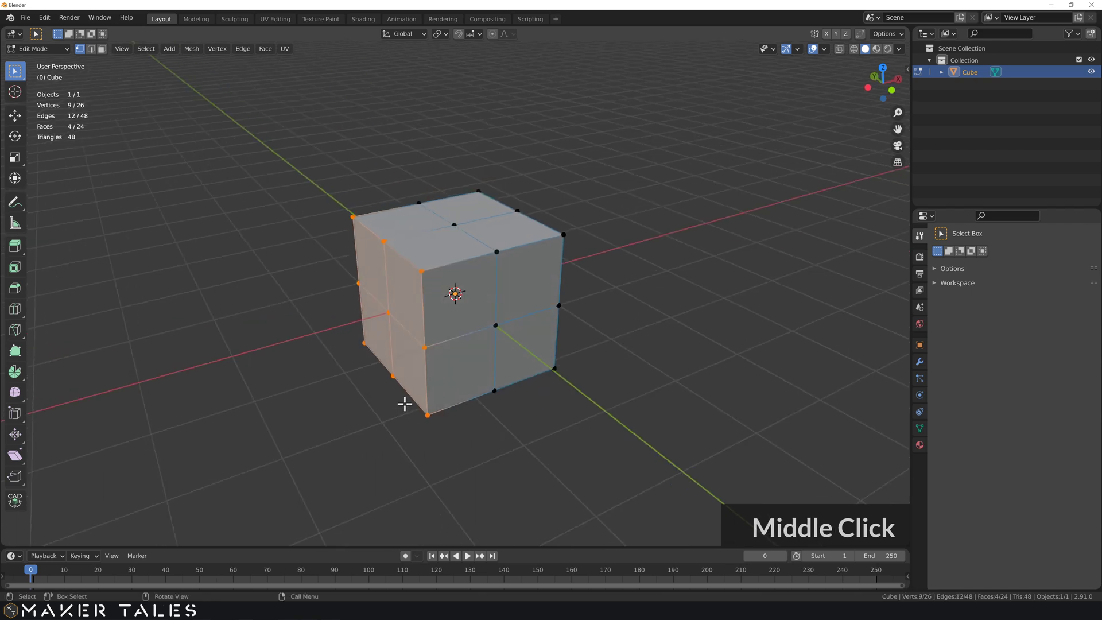
key("x")
left_click(409, 410)
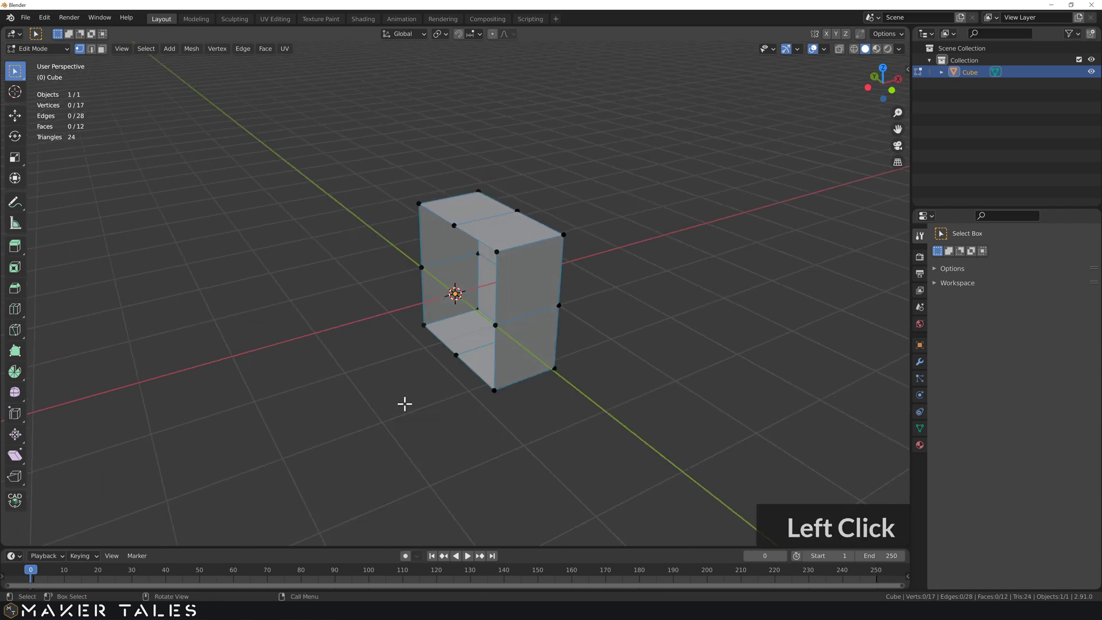
left_click(416, 378)
middle_click(407, 377)
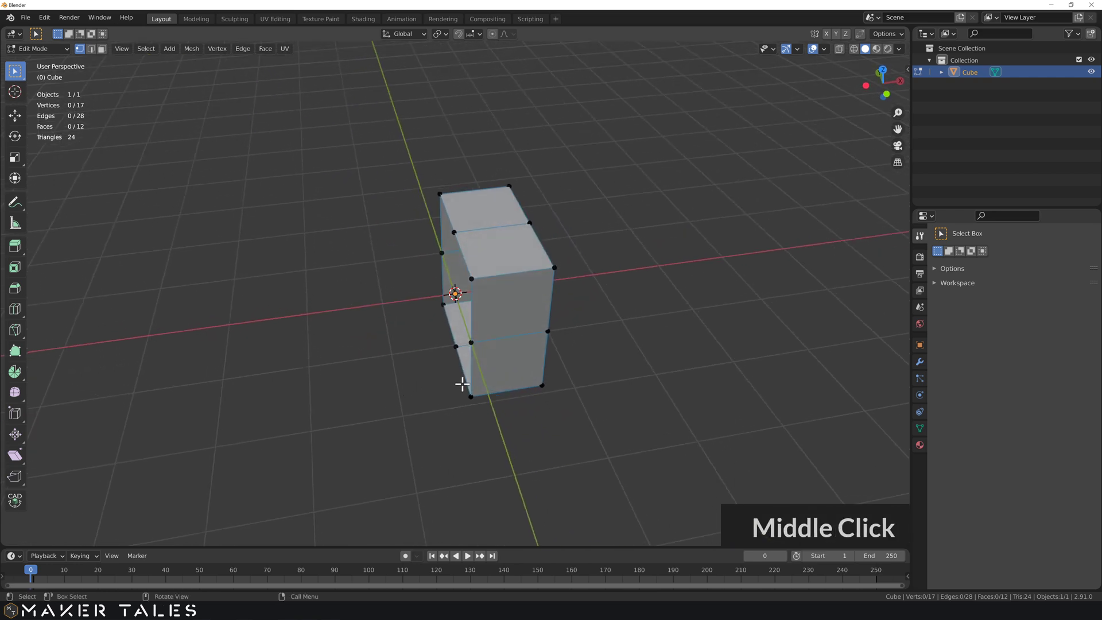
Step: Add a Mirror modifier on the X axis to the half cube so it reads as whole
key("Tab")
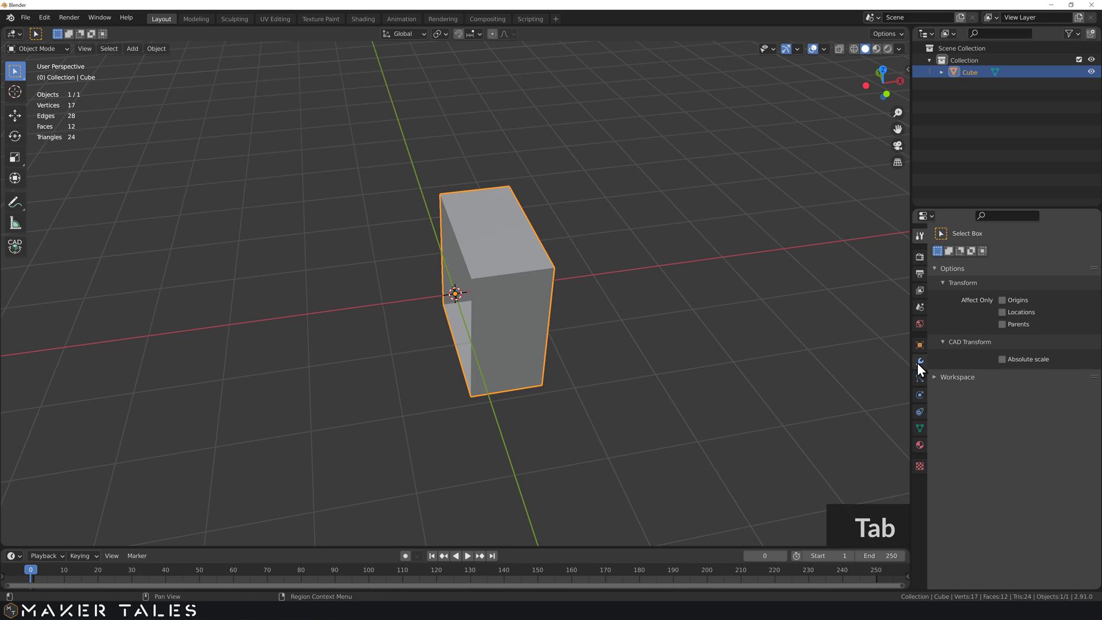
left_click(920, 369)
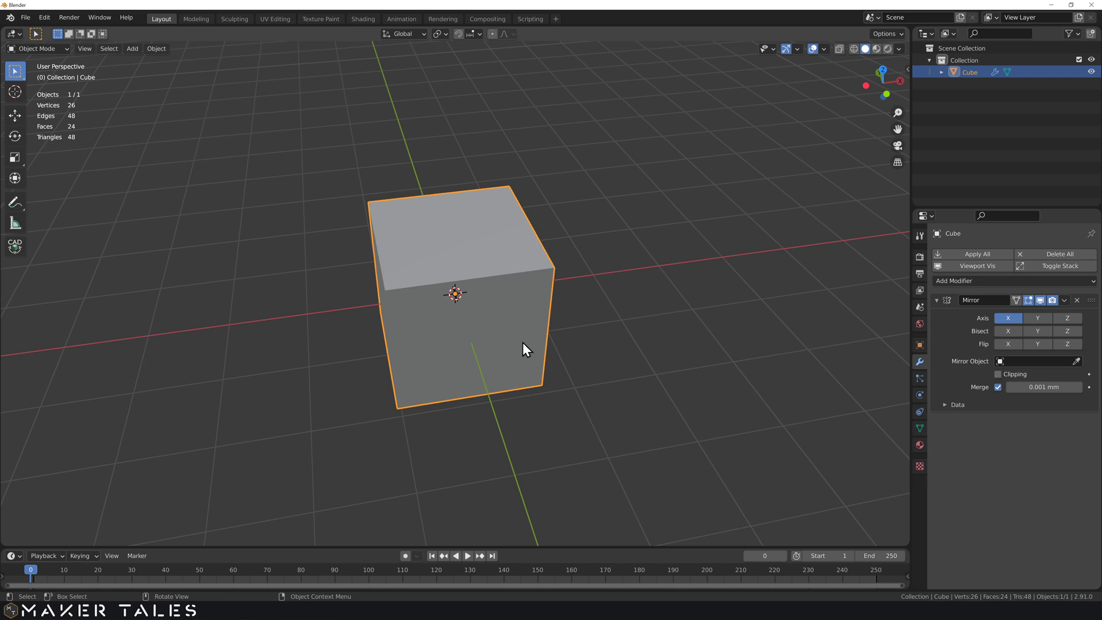
middle_click(530, 347)
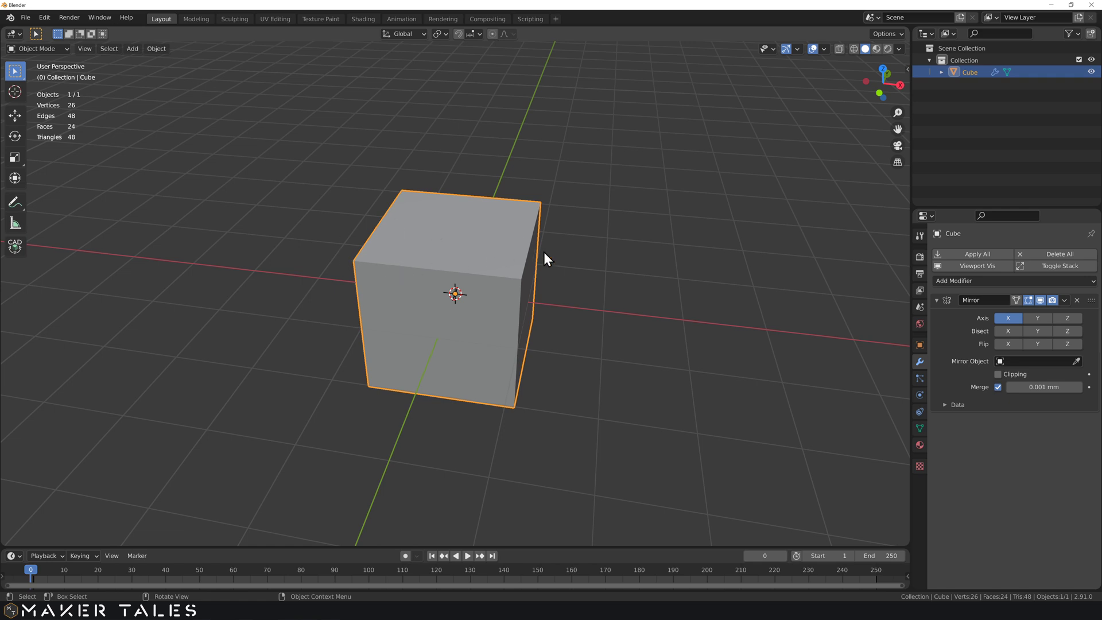
Step: Try a few changes around the cube and undo them, leaving the scene as it was
left_click(598, 264)
left_click(560, 291)
scroll("down", 3)
left_click(821, 248)
key("ctrl+z")
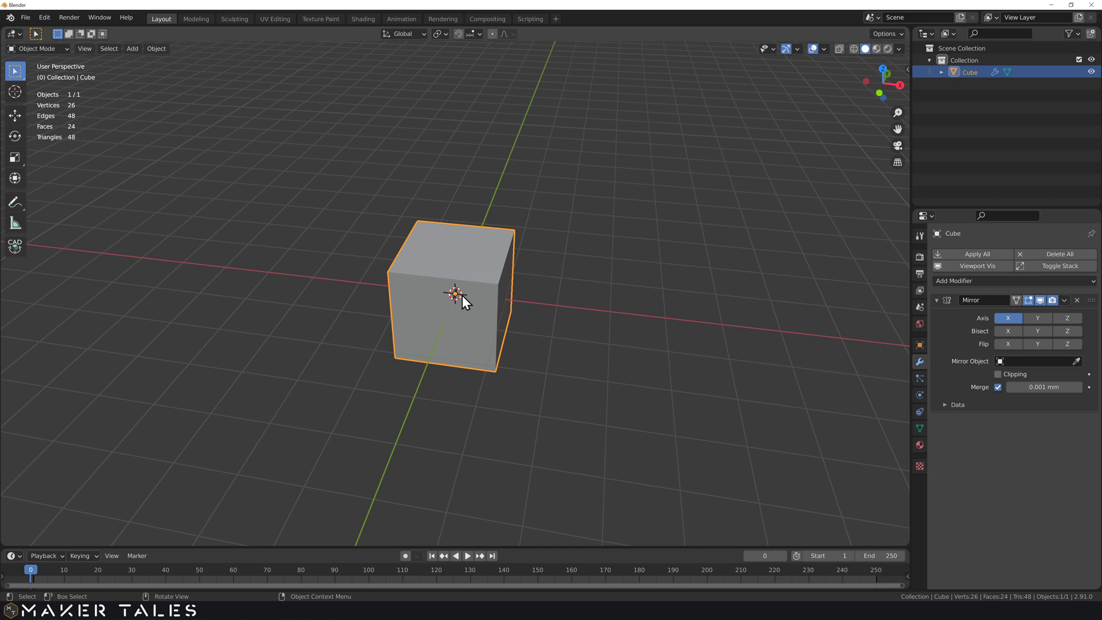
key("ctrl+z")
scroll("up", 3)
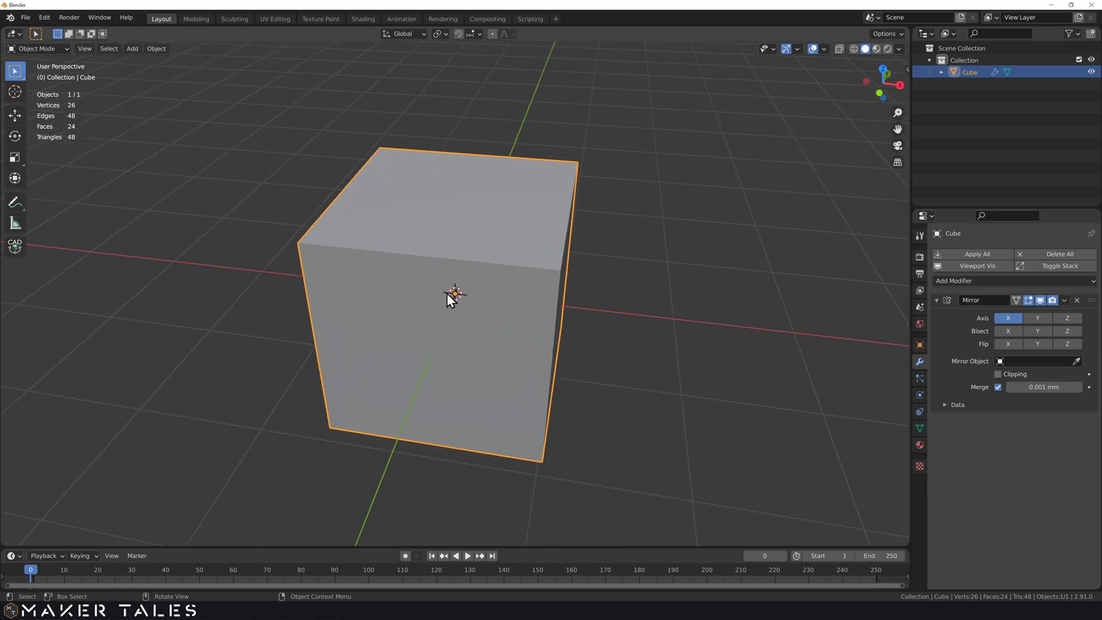
scroll("down", 3)
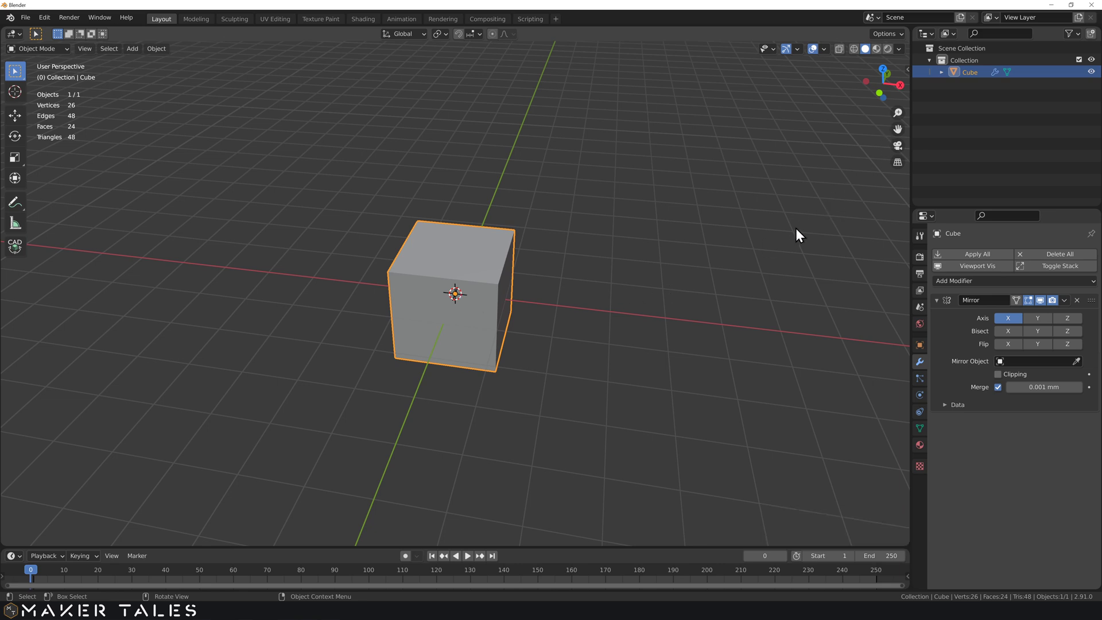
Step: With Affect Only Origins on, move the cube's origin, undo it, and switch the option off
key("n")
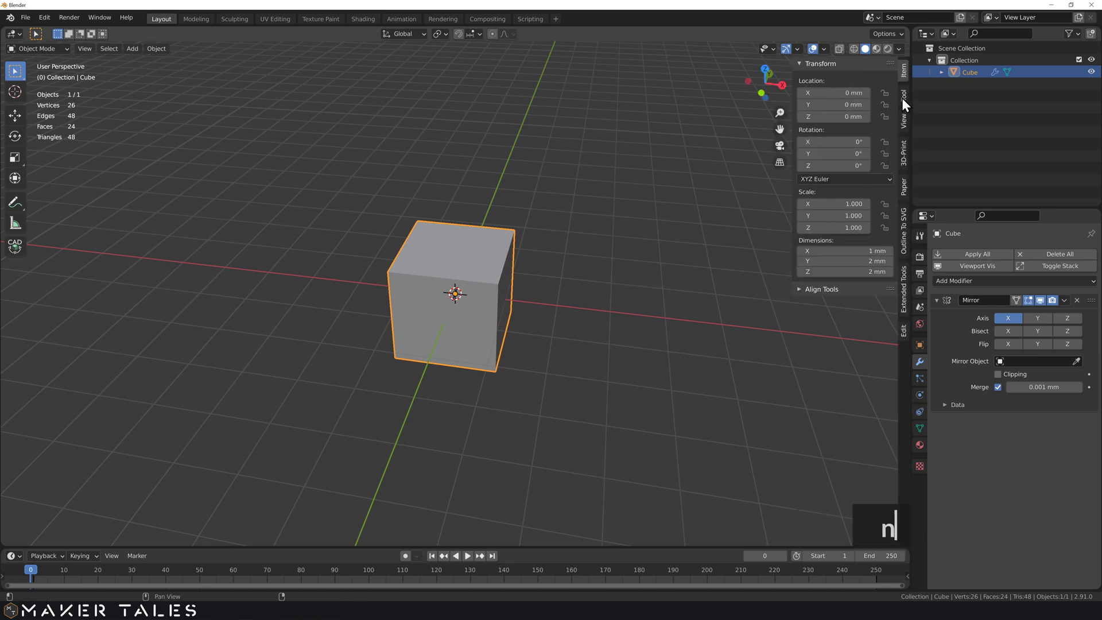
left_click(909, 98)
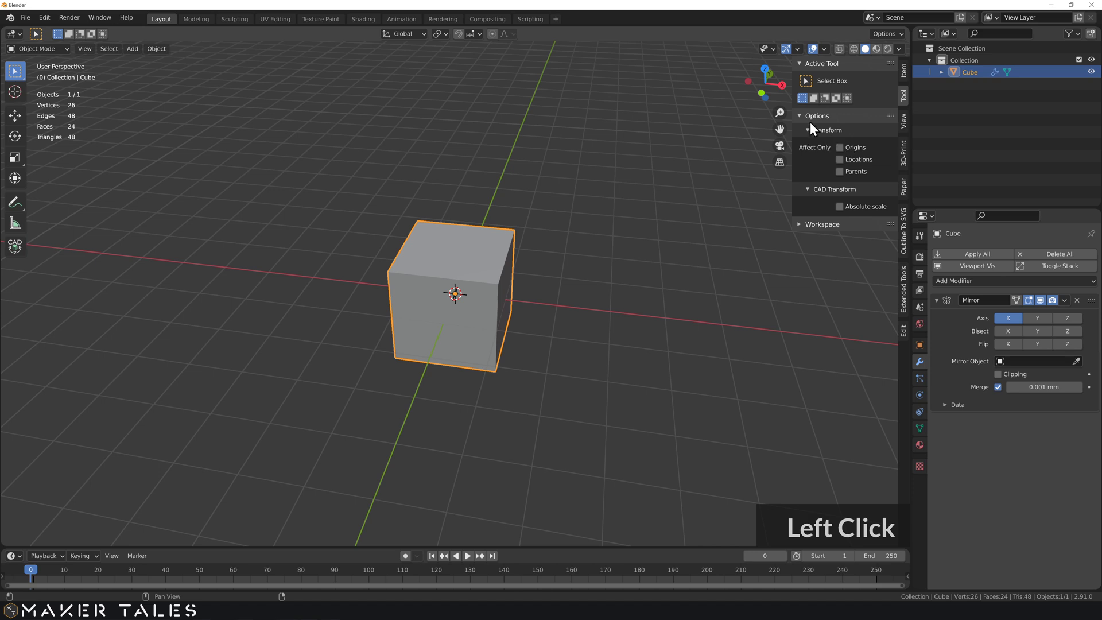
left_click(839, 154)
key("g")
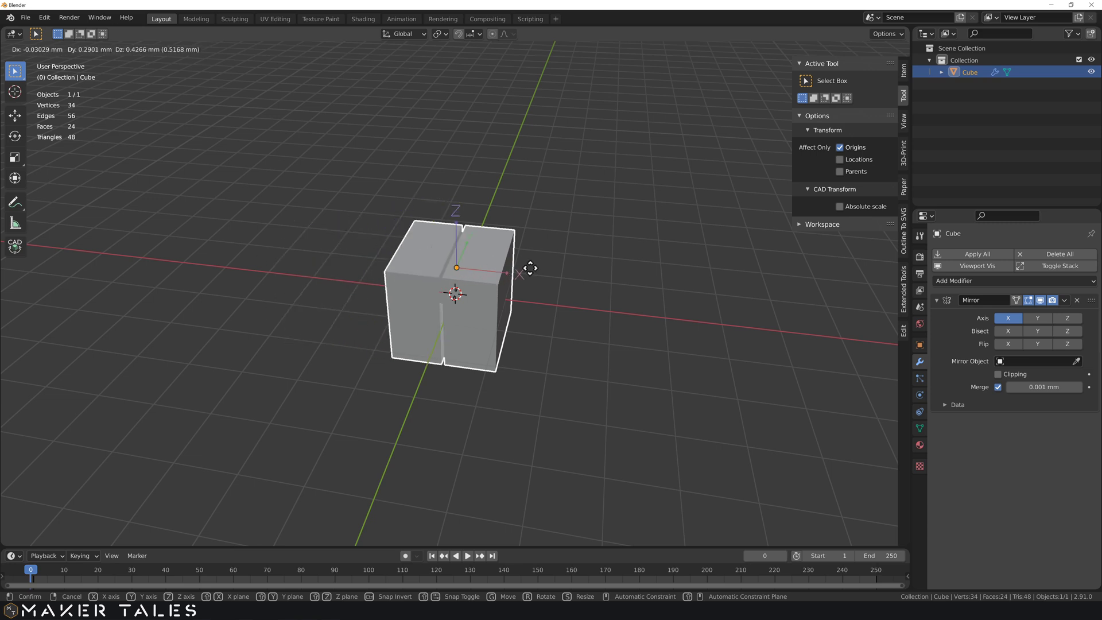
left_click(515, 275)
key("ctrl+z")
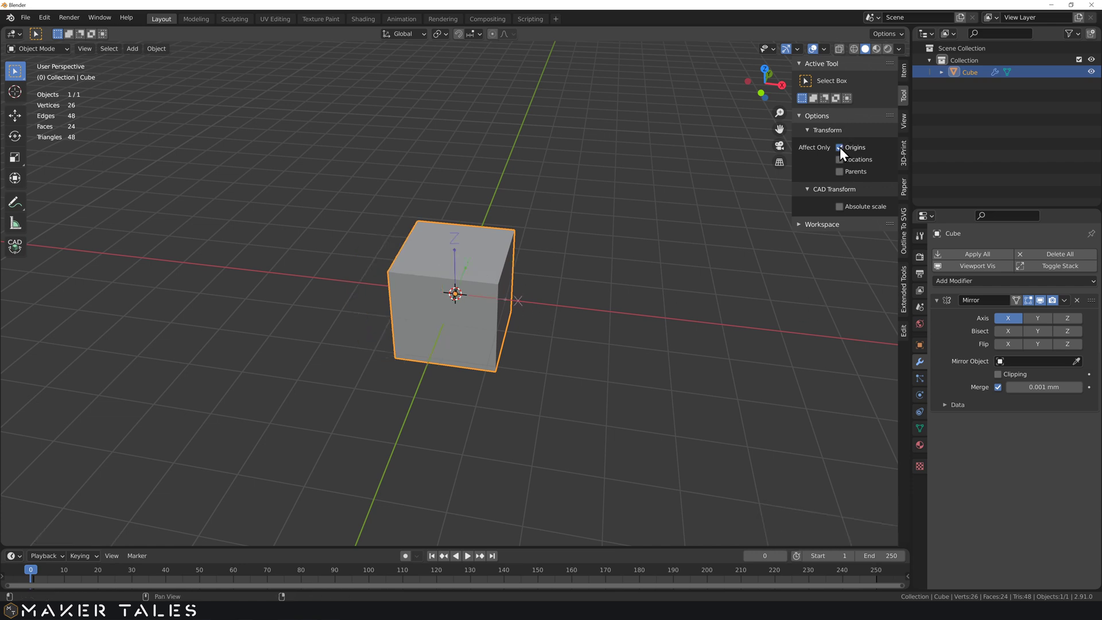
left_click(843, 153)
Step: Add a circle mesh and enlarge its radius so it surrounds the cube
key("s")
key("a")
left_click(610, 211)
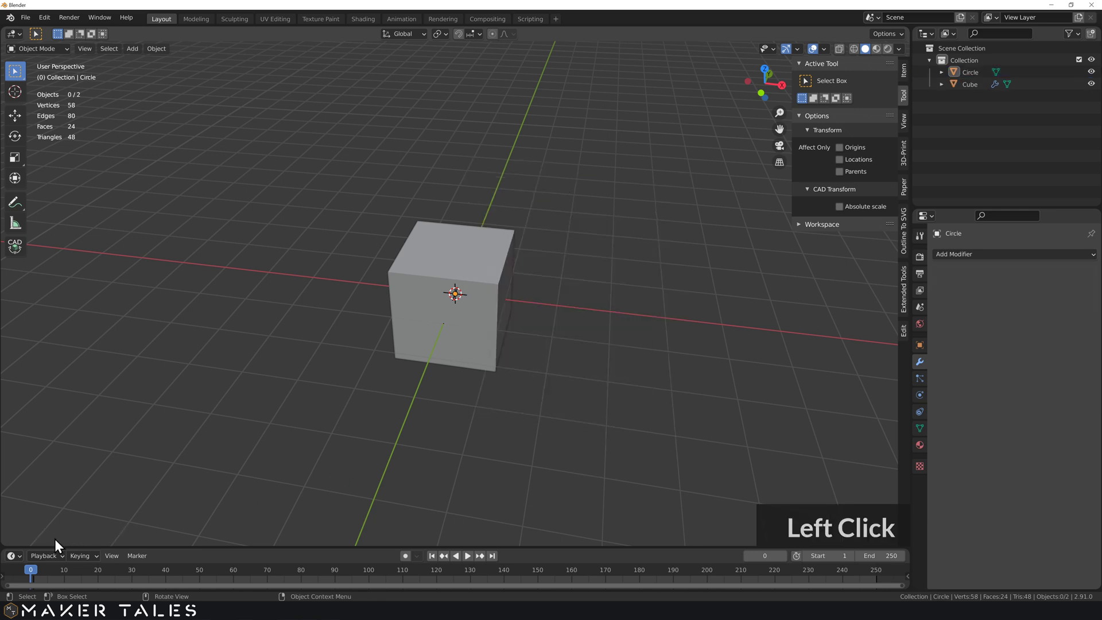
left_click(331, 429)
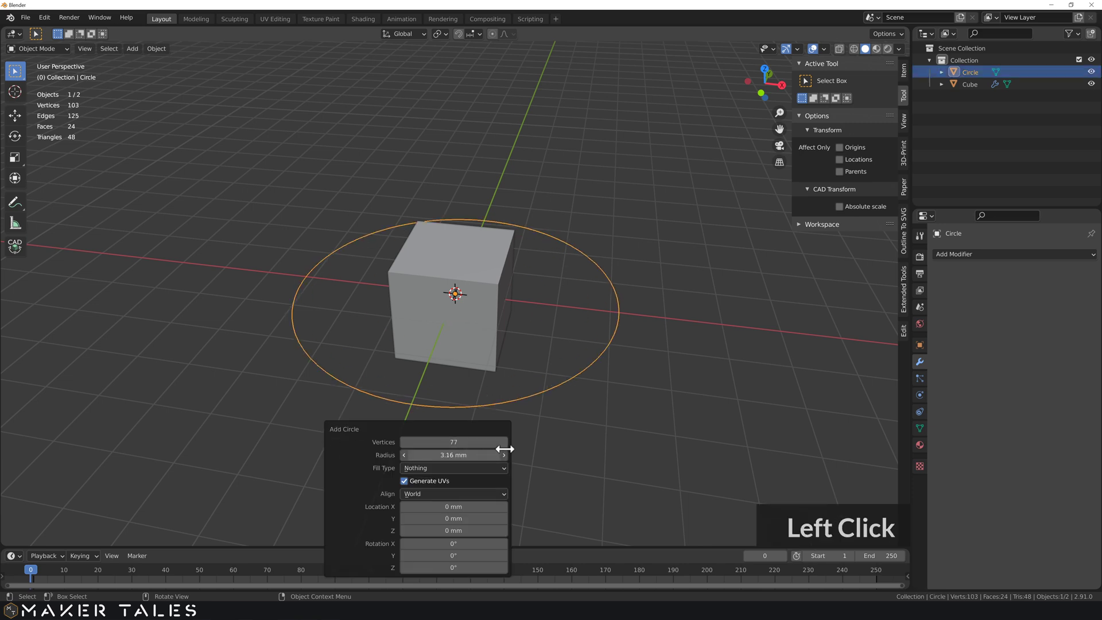
left_click(563, 450)
Step: Rotate the circle 90° about Y so it stands upright, and show its transform values
type("rz")
type("y90")
key("Return")
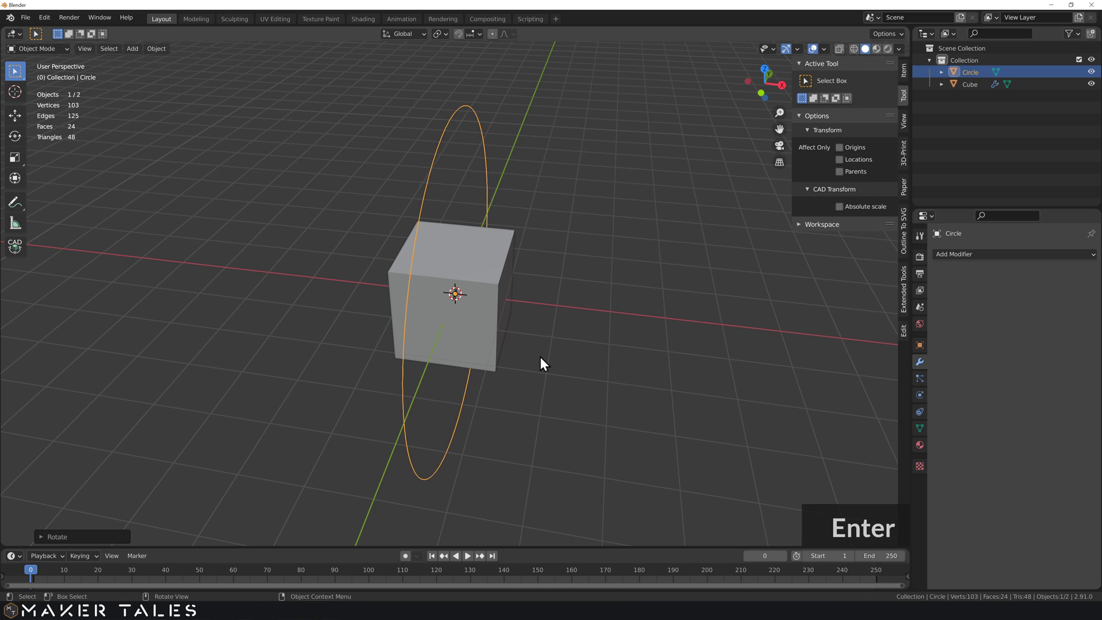
left_click(906, 78)
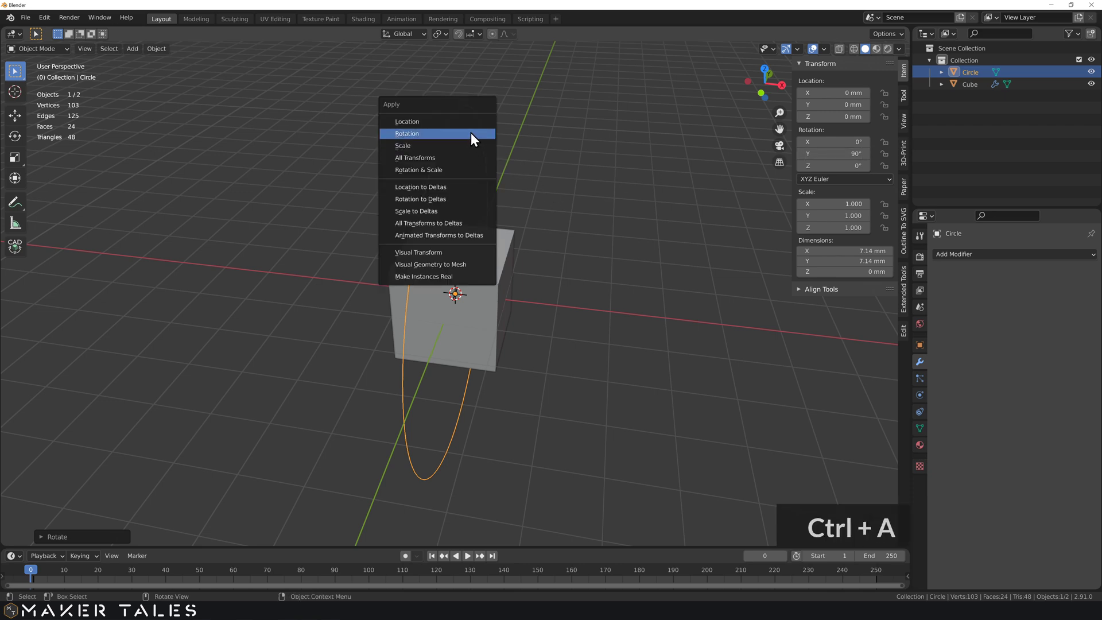
Step: Apply the circle's rotation and place the 3D cursor to the right of the cube
key("ctrl+a")
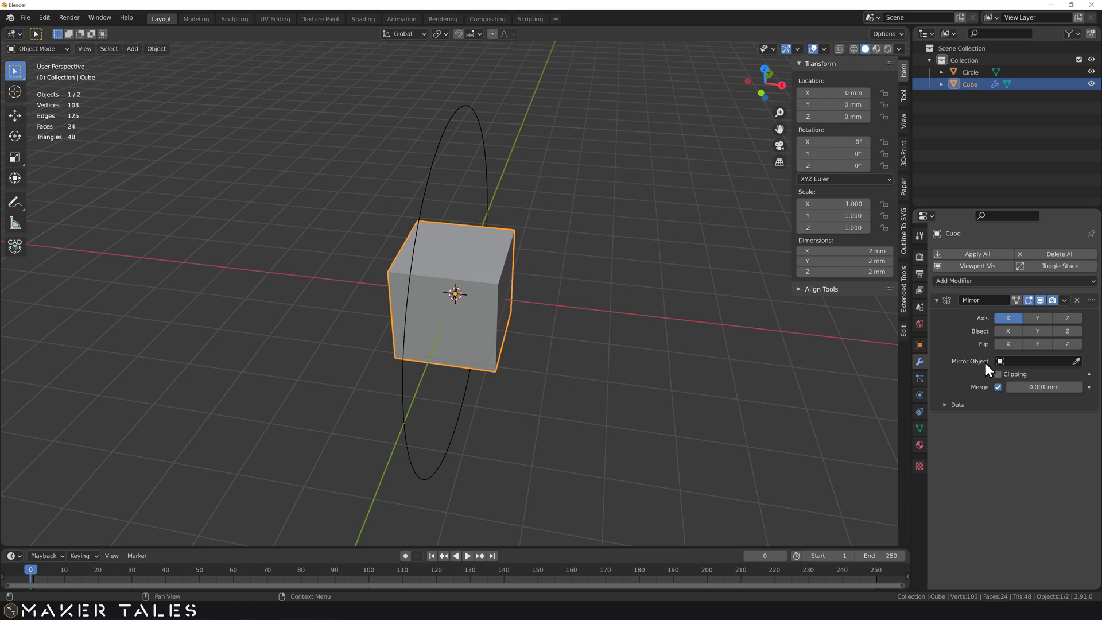
left_click(1061, 368)
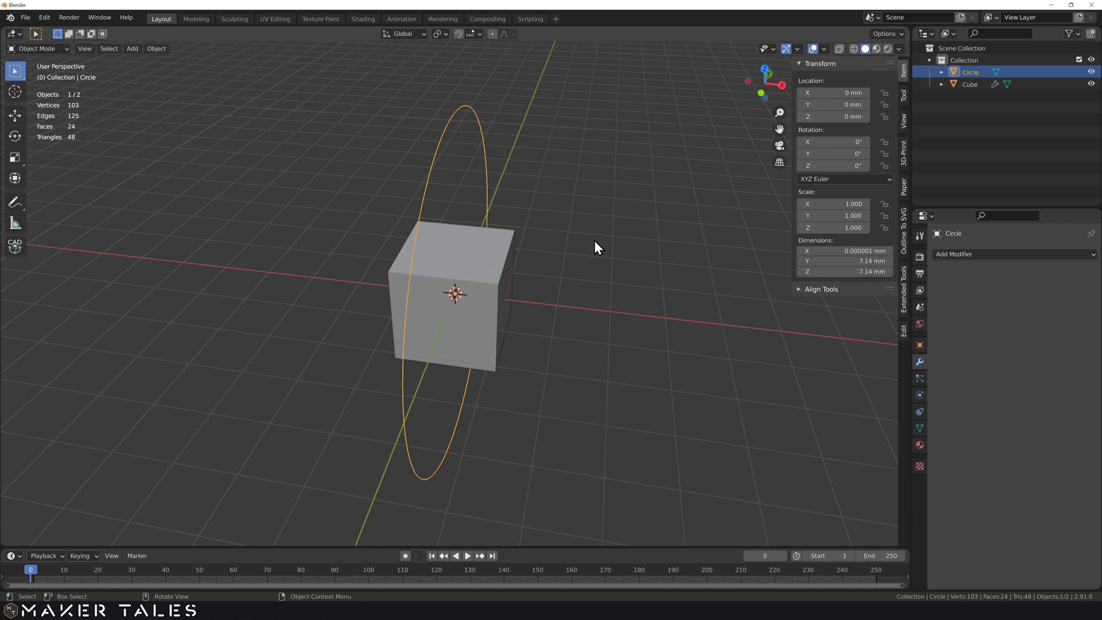
left_click(646, 228)
right_click(645, 227)
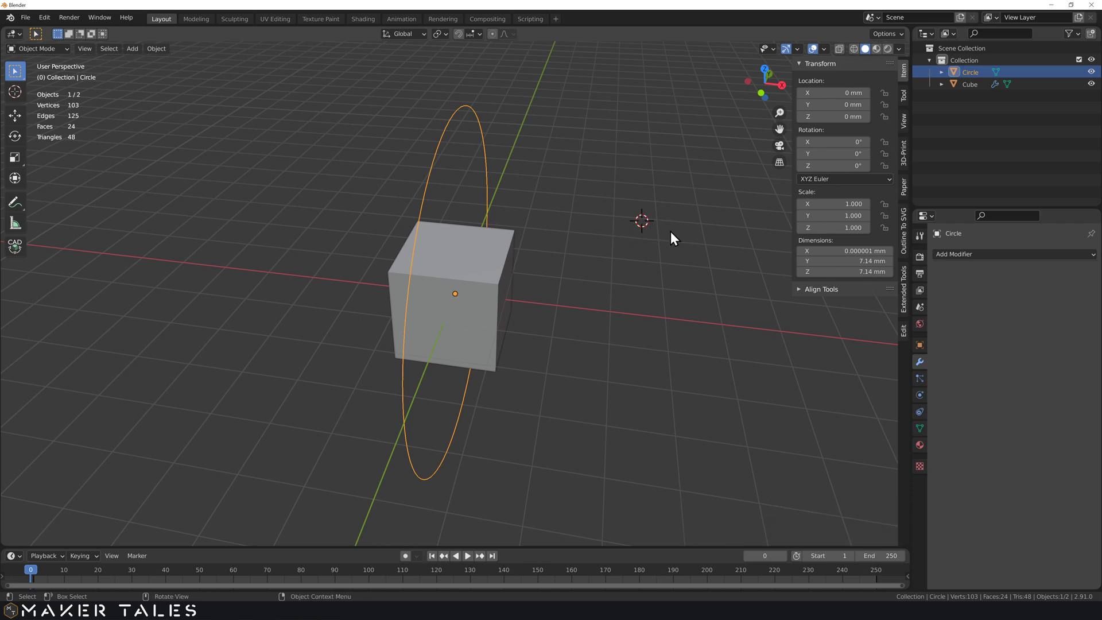
Step: Add an arrows empty at the cursor position, then delete it
key("a")
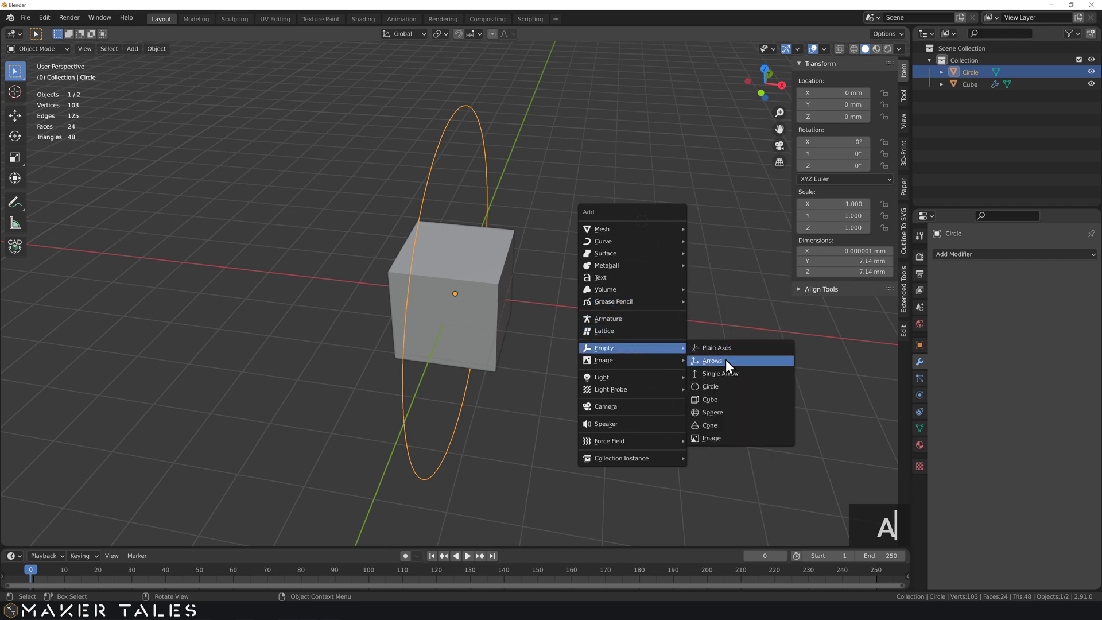
left_click(729, 367)
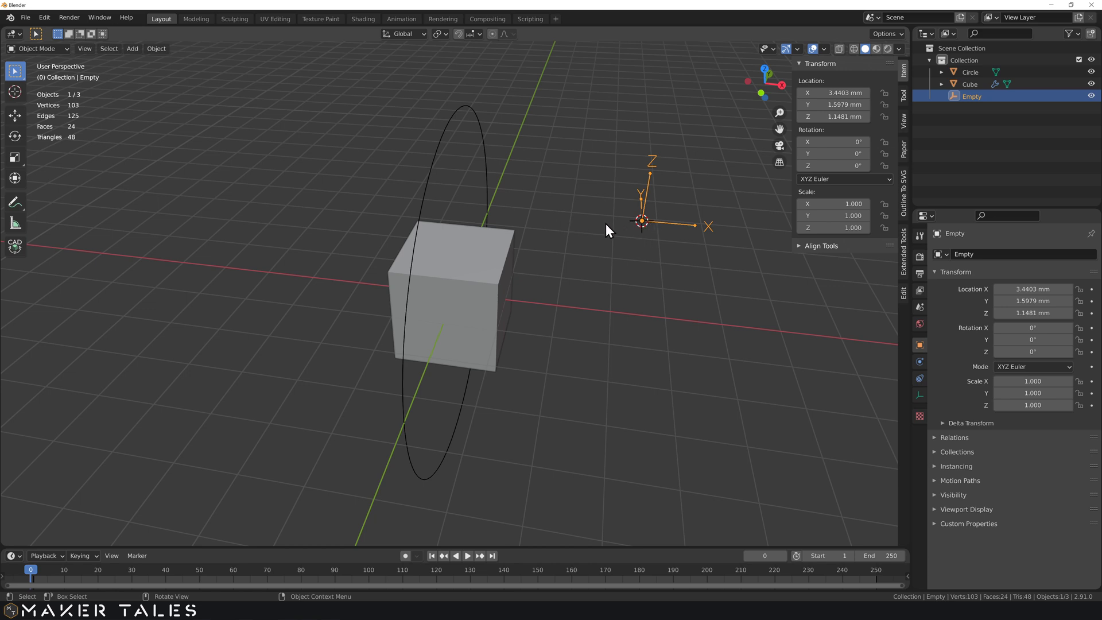
key("Delete")
left_click(488, 186)
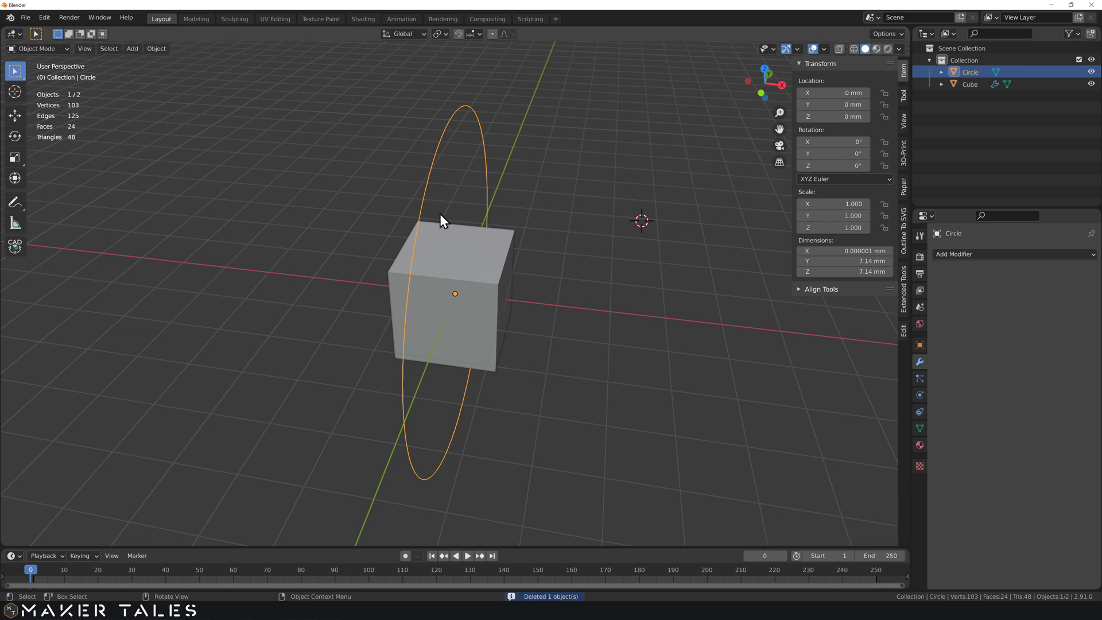
left_click(475, 273)
key("Tab")
middle_click(464, 265)
scroll("up", 3)
middle_click(510, 264)
middle_click(461, 266)
key("3")
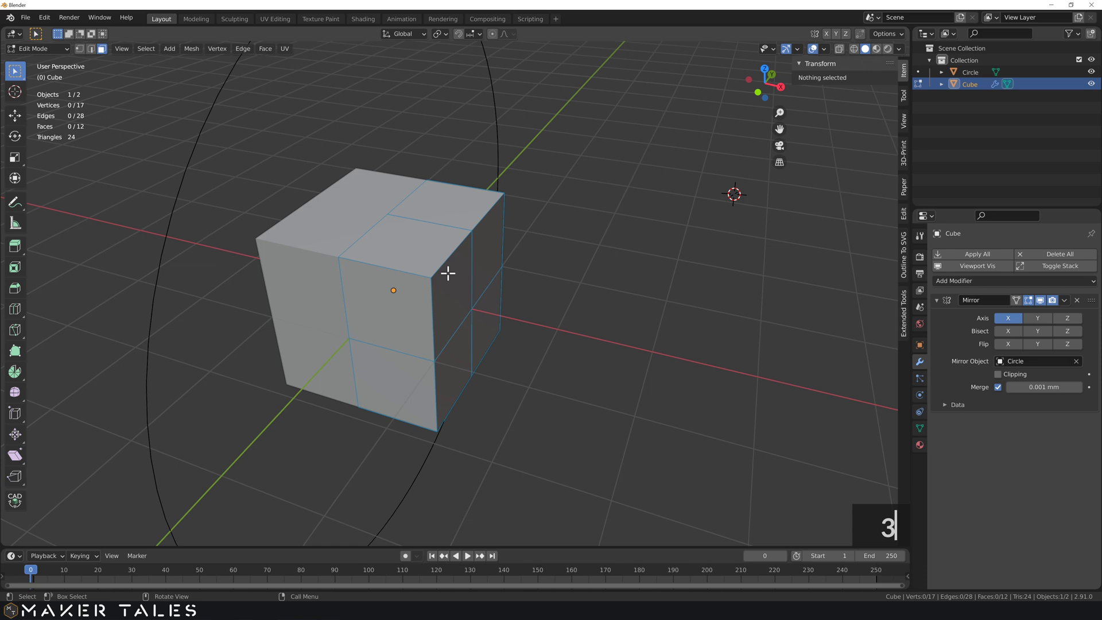
left_click(450, 274)
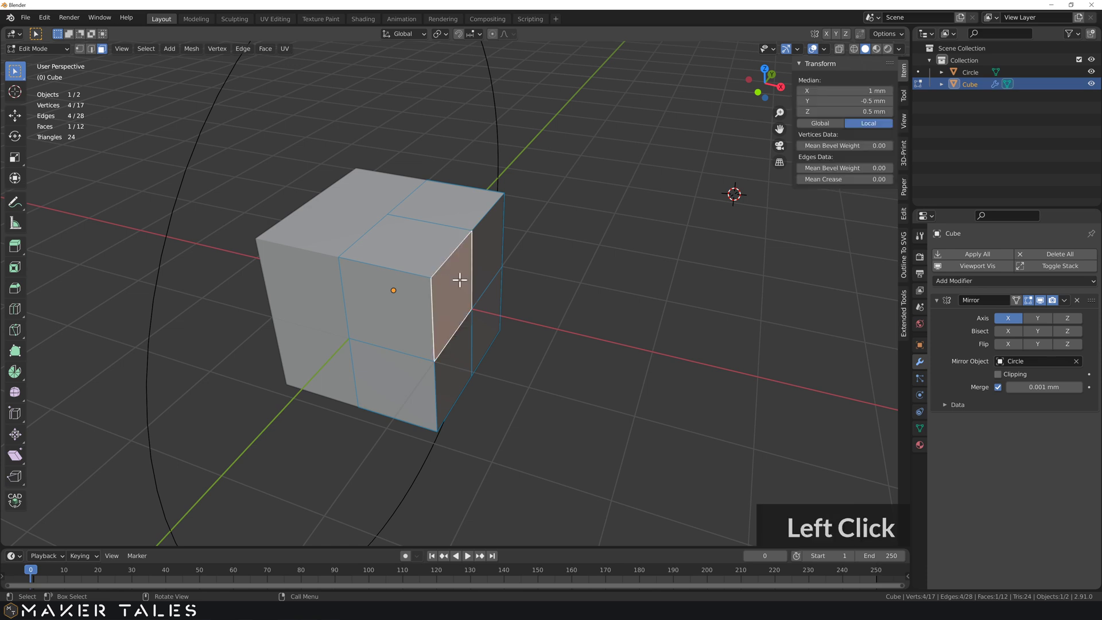
key("e")
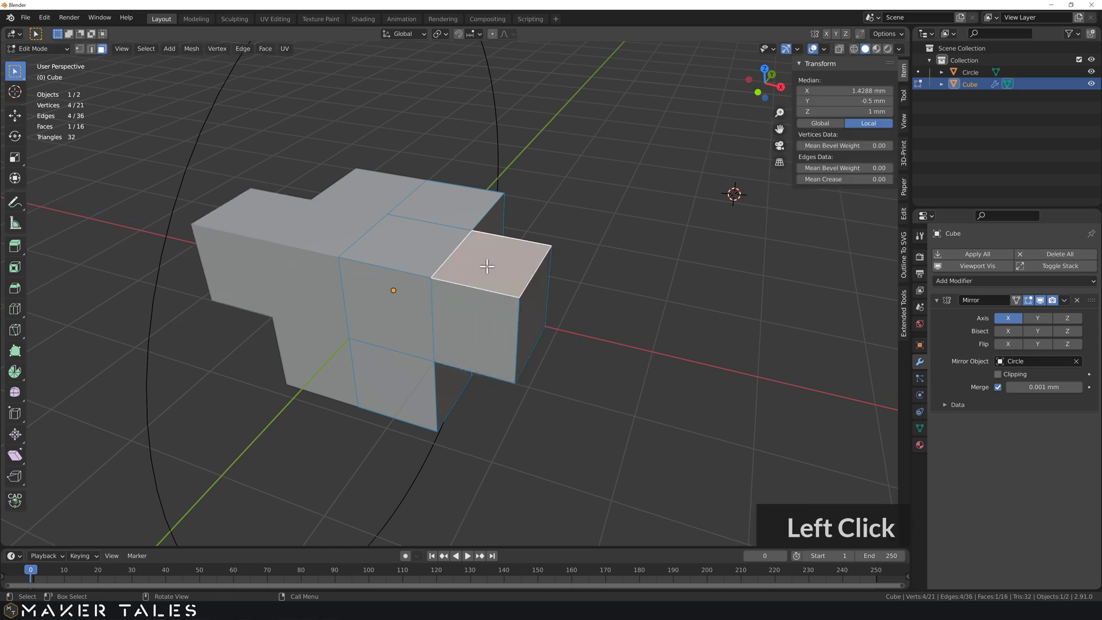
left_click(500, 167)
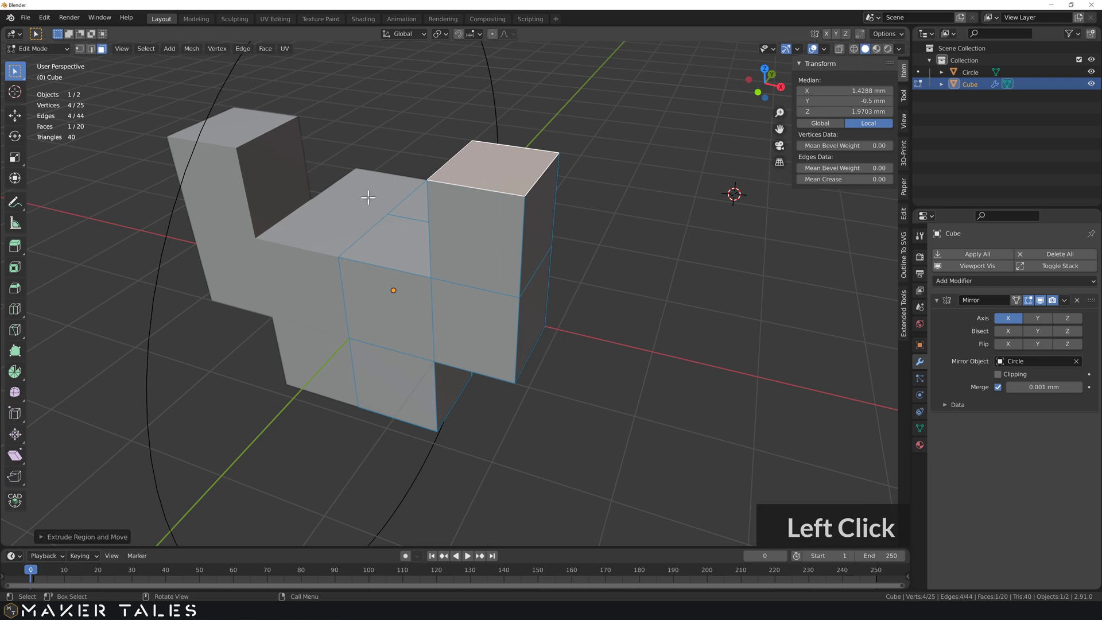
key("ctrl+z")
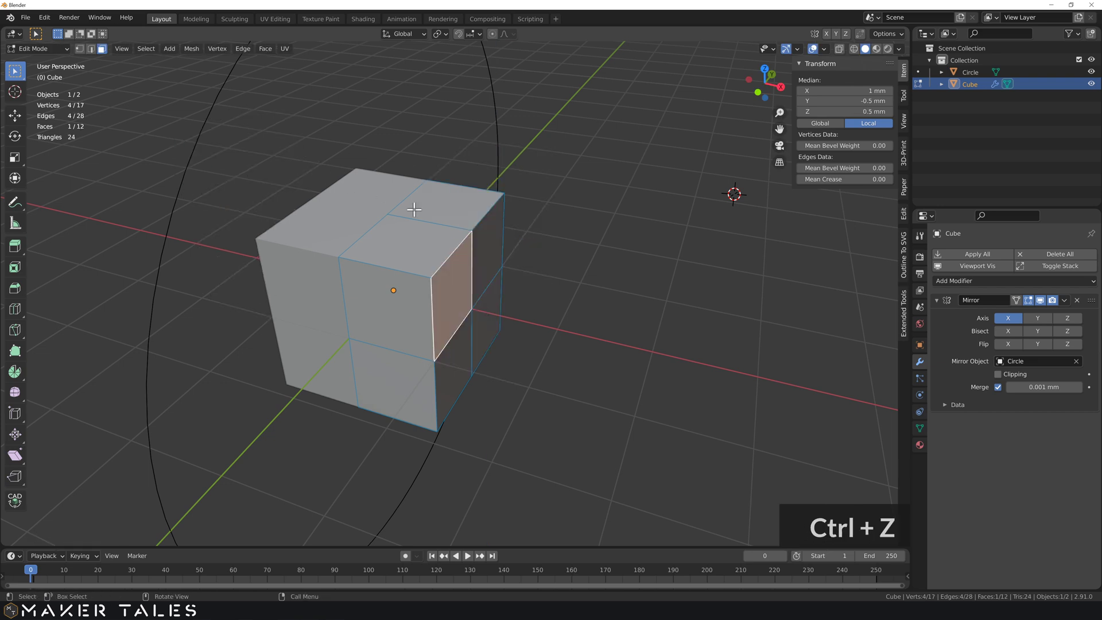
key("ctrl+z")
middle_click(420, 236)
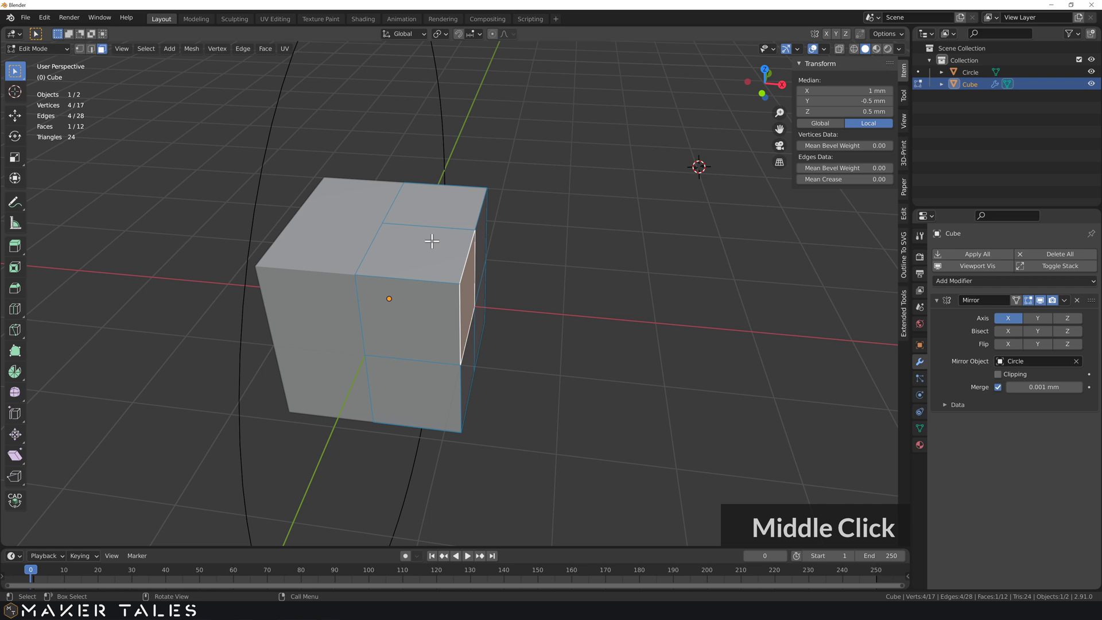
key("1")
left_click(385, 217)
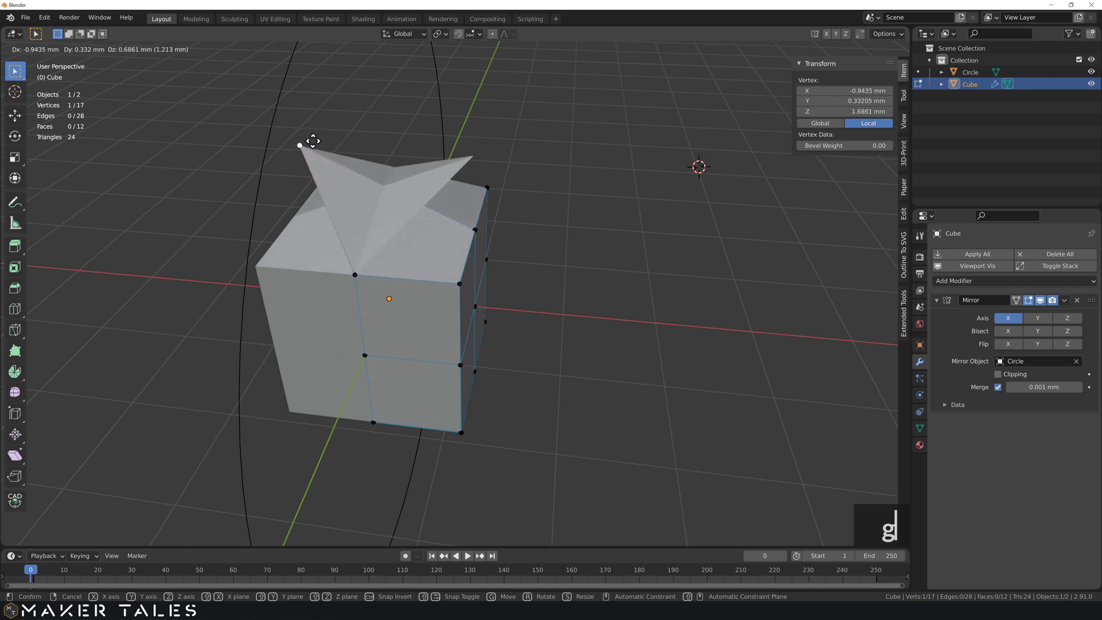
left_click(316, 137)
middle_click(333, 175)
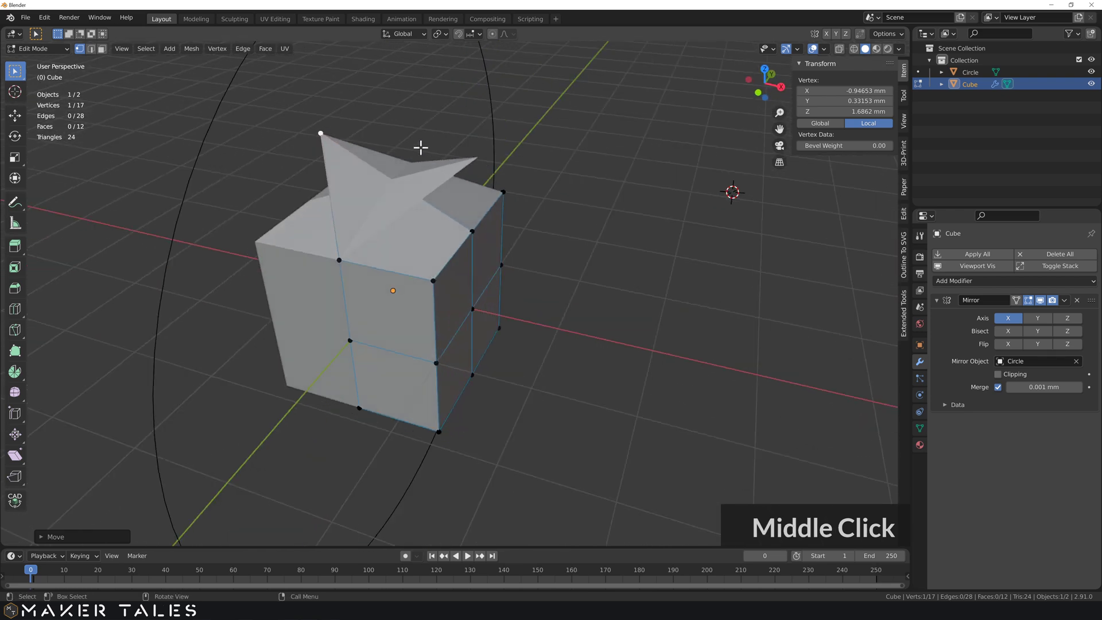
scroll("down", 3)
scroll("up", 3)
middle_click(468, 184)
scroll("down", 3)
scroll("up", 3)
middle_click(472, 264)
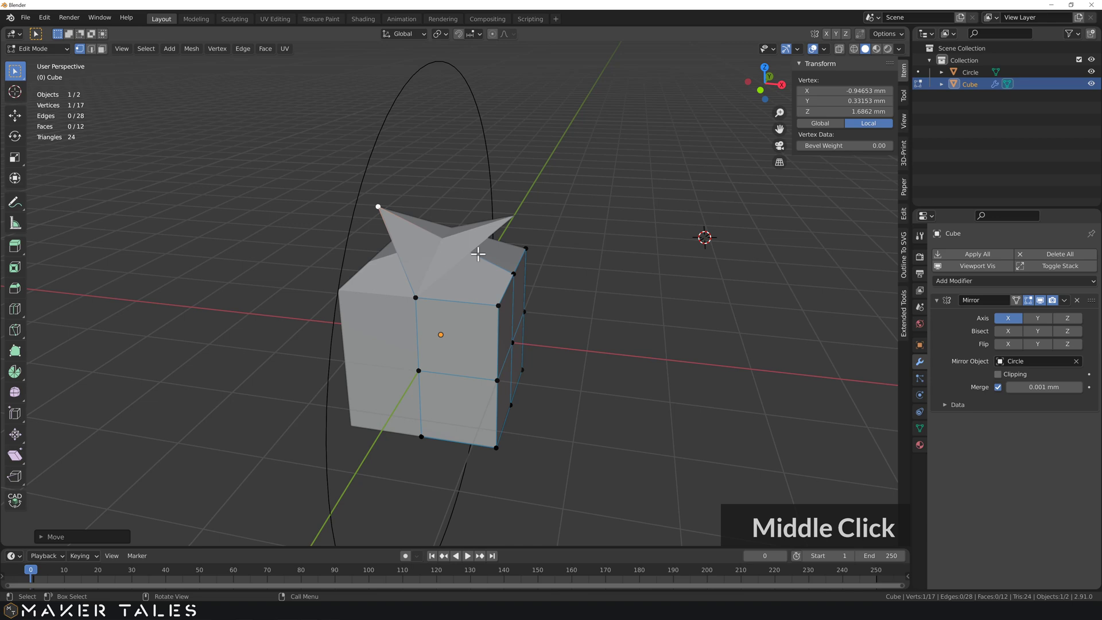
Step: Enable Clipping on the Mirror modifier, test-drag the top vertex and undo it
key("ctrl+z")
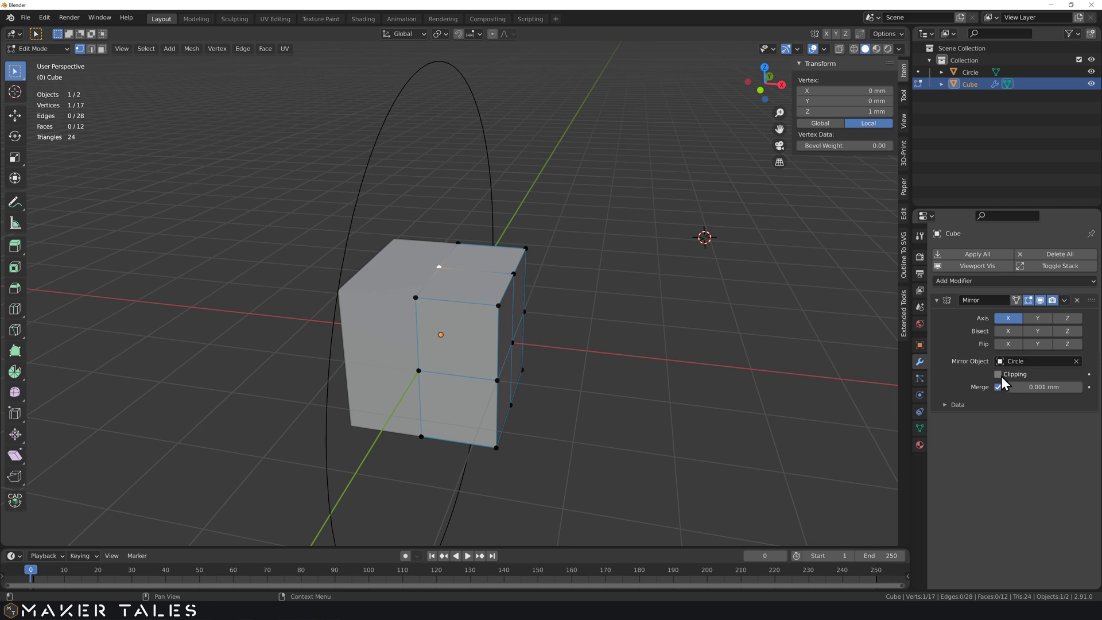
left_click(1003, 382)
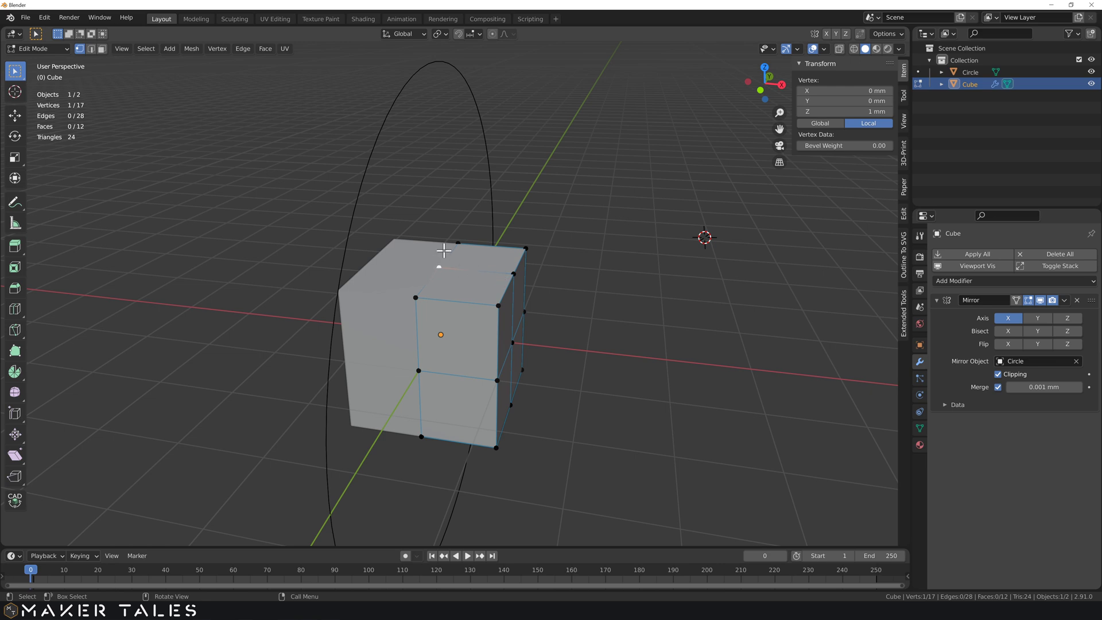
left_click(449, 266)
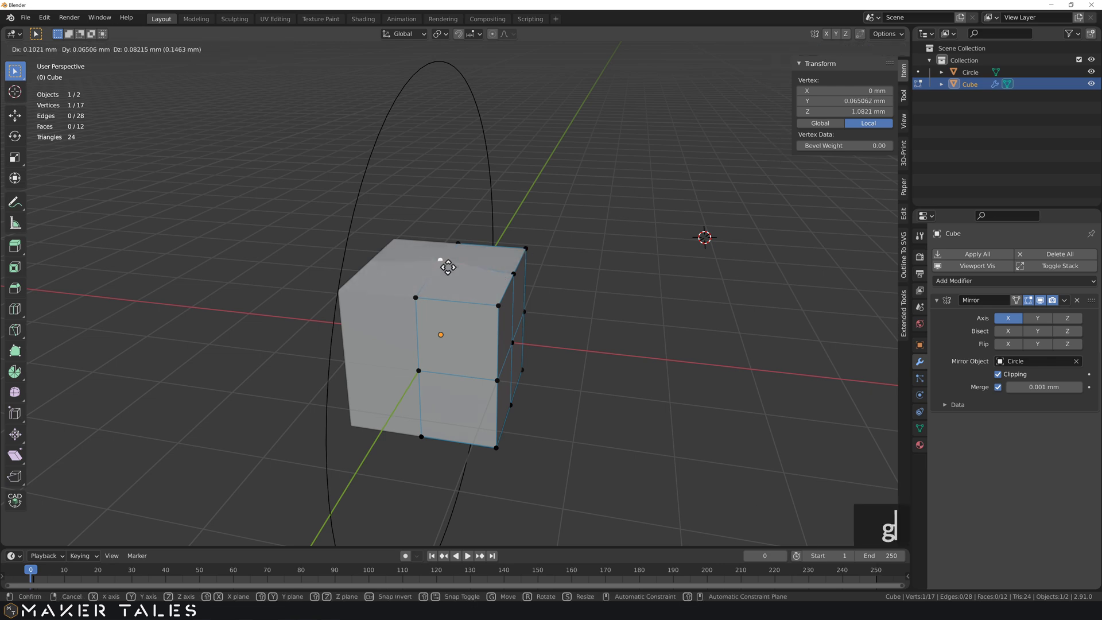
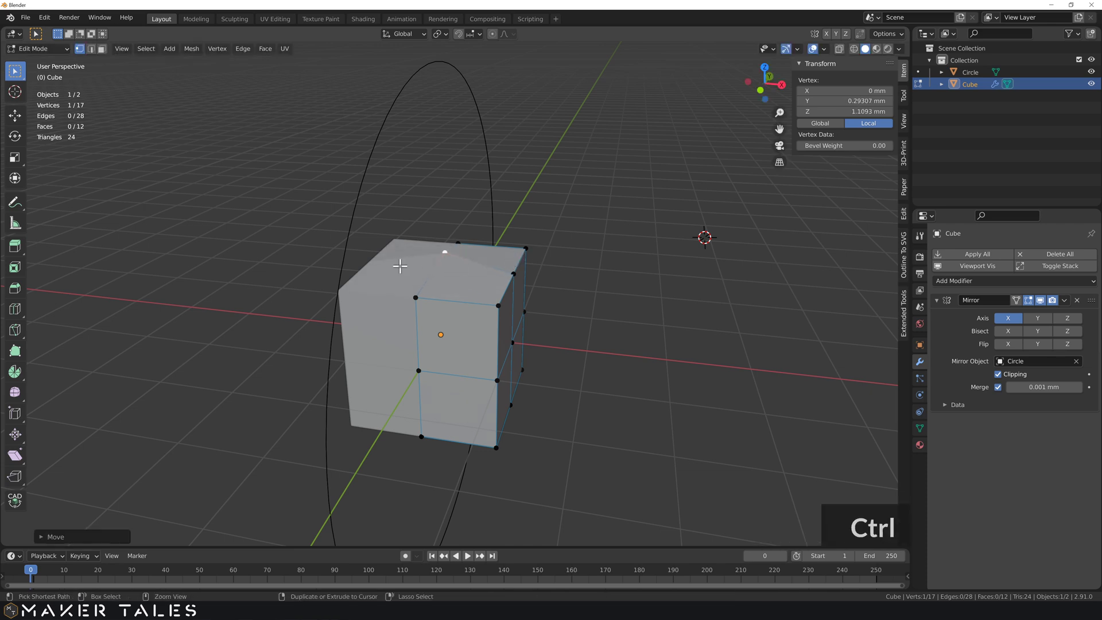
key("ctrl+z")
middle_click(456, 264)
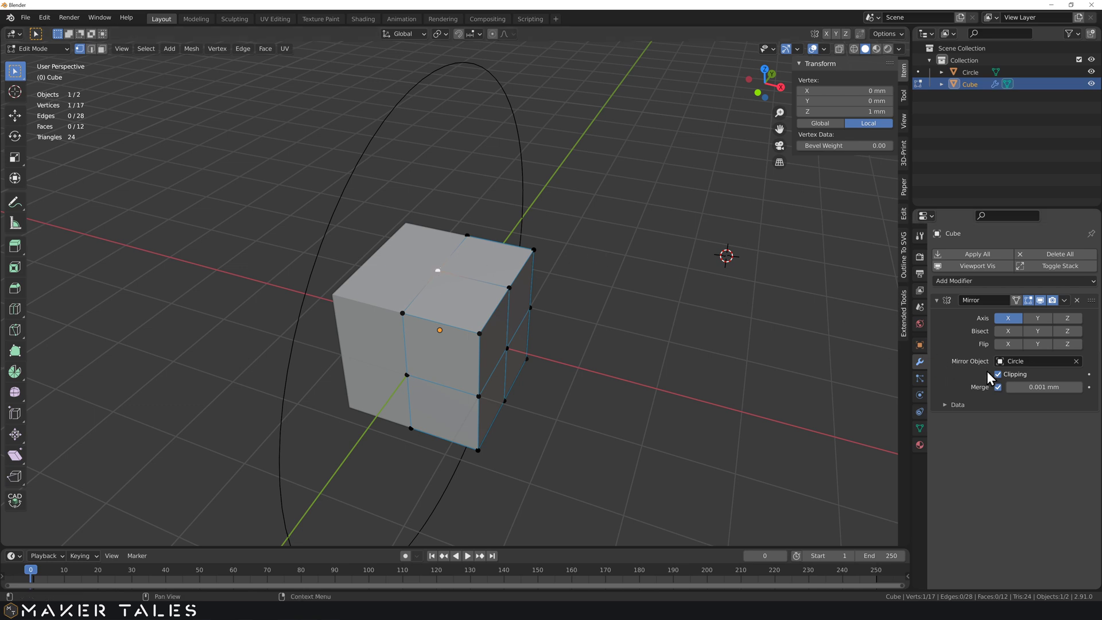
Step: Drag the top-centre vertex with clipping on, denting the top into twin peaks
left_click(1001, 378)
key("g")
left_click(482, 259)
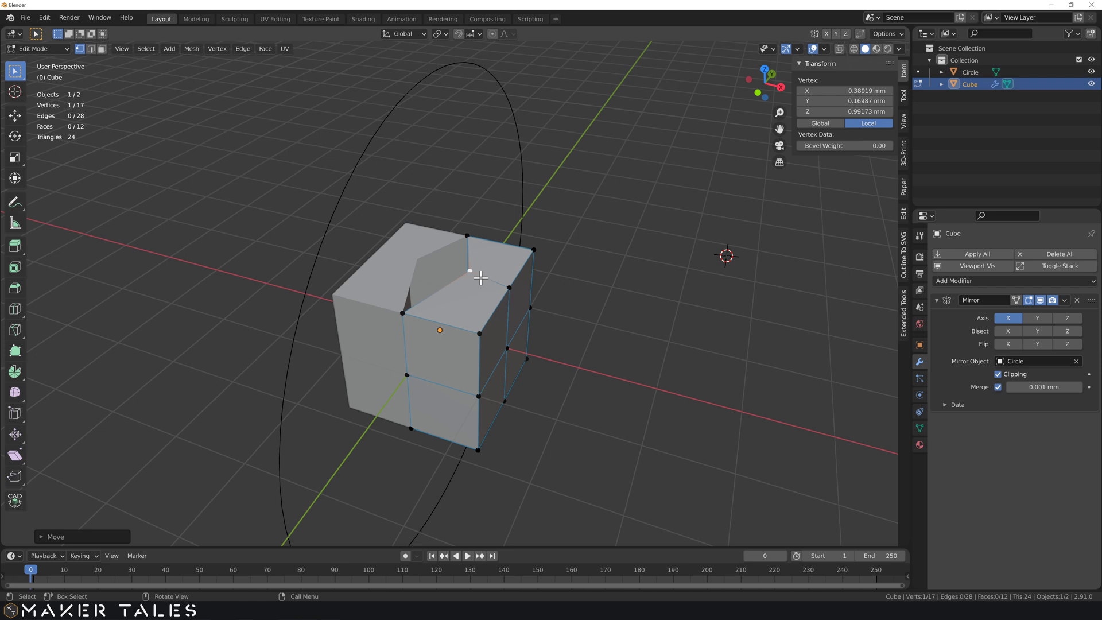
key("g")
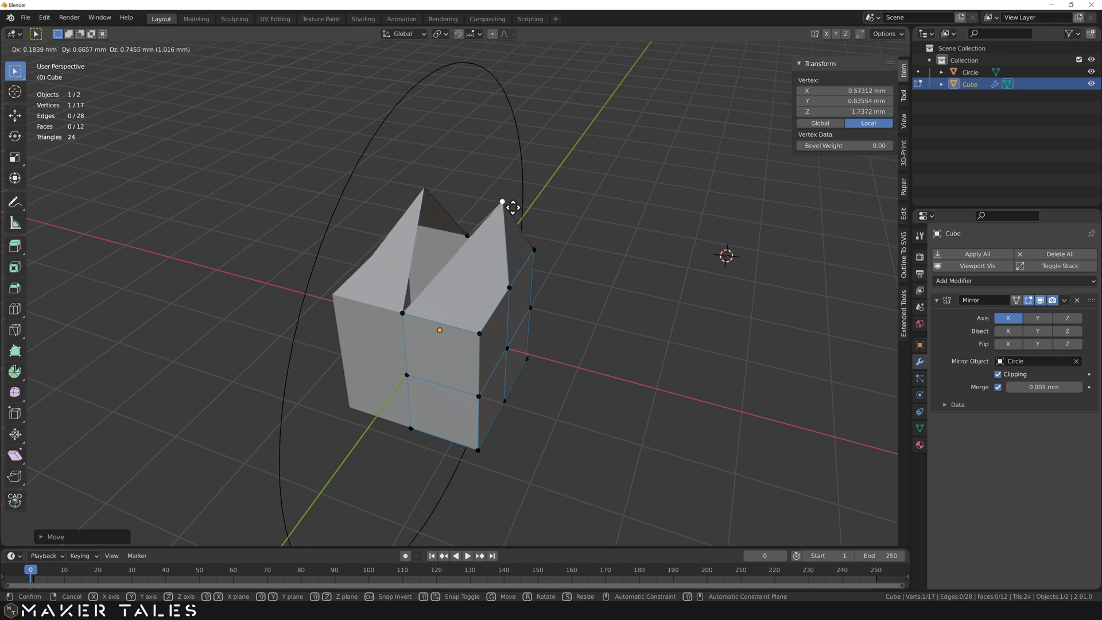
key("g")
left_click(487, 202)
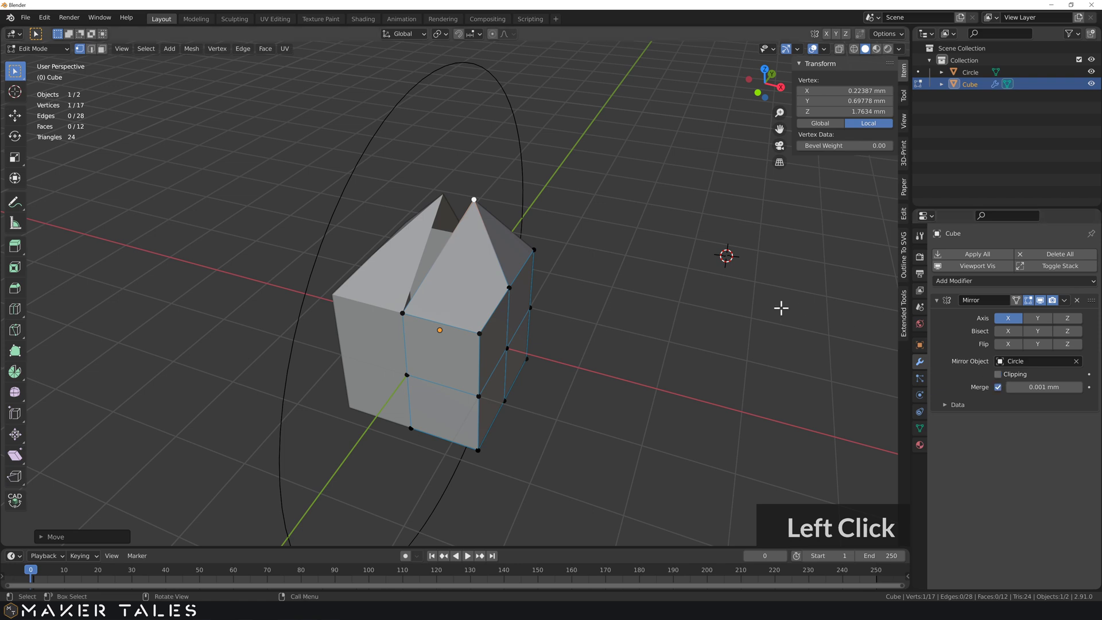
Step: Repeat the vertex drag with clipping toggled to form a spike, ending with Clipping off
key("g")
left_click(480, 191)
left_click(1002, 380)
key("l")
key("g")
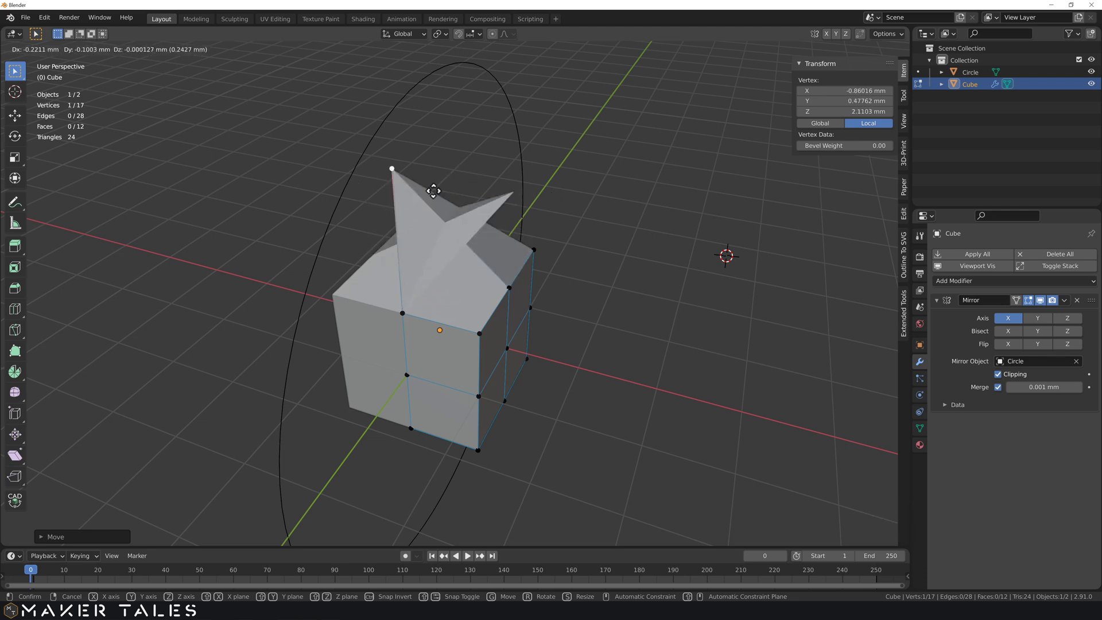
key("g")
left_click(437, 206)
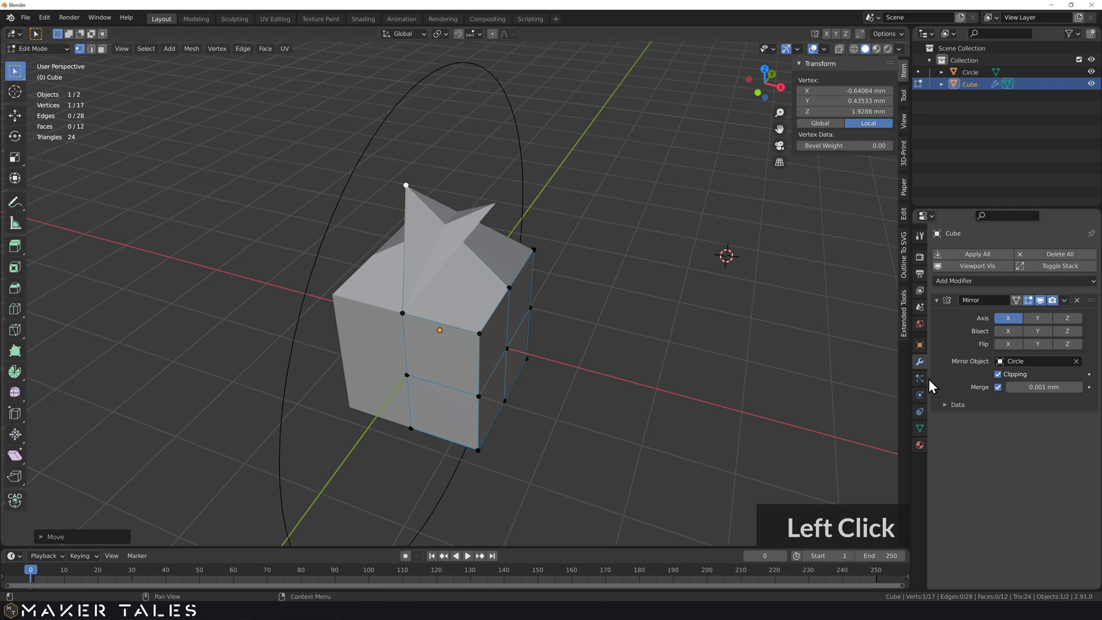
left_click(1003, 380)
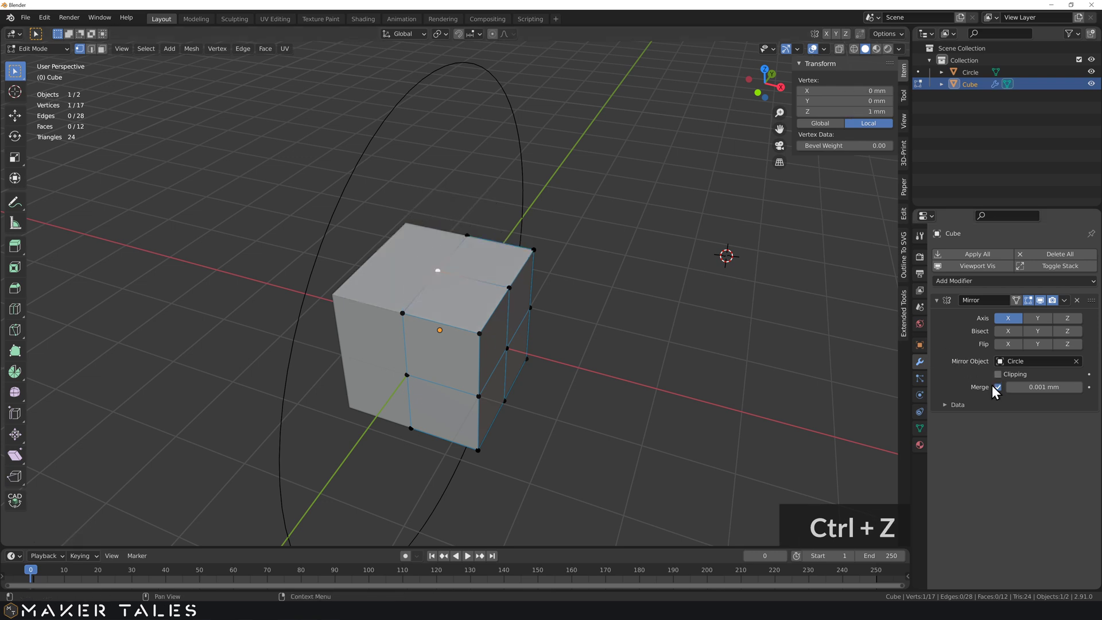
Step: Revert the vertex move, deselect, and show the cube see-through with hidden edges
key("ctrl+z")
scroll("up", 3)
middle_click(423, 283)
middle_click(440, 270)
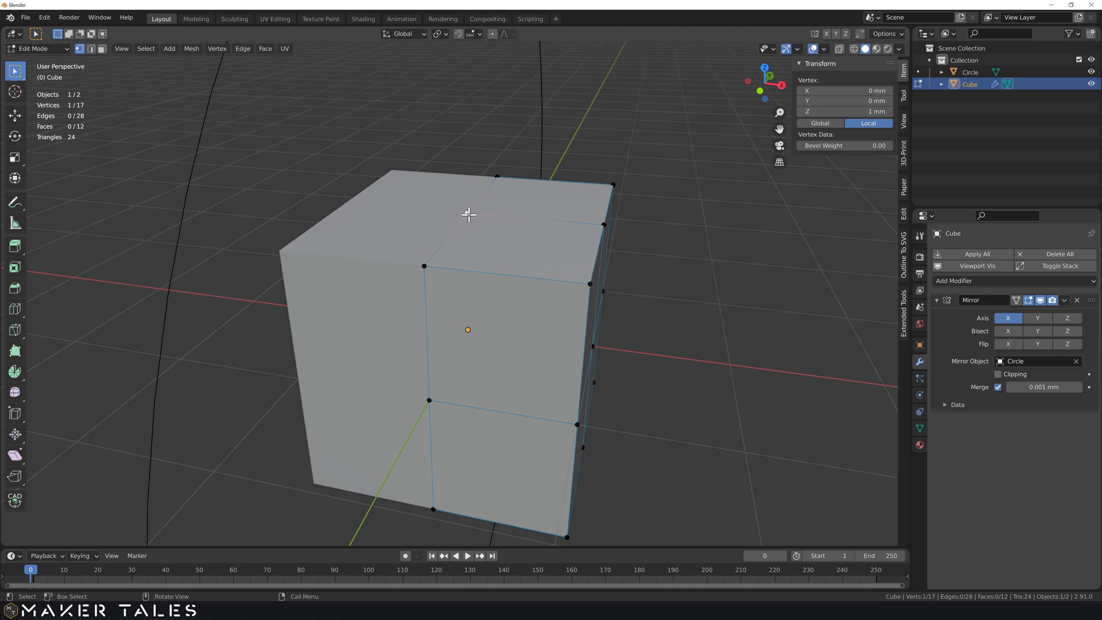
left_click(356, 231)
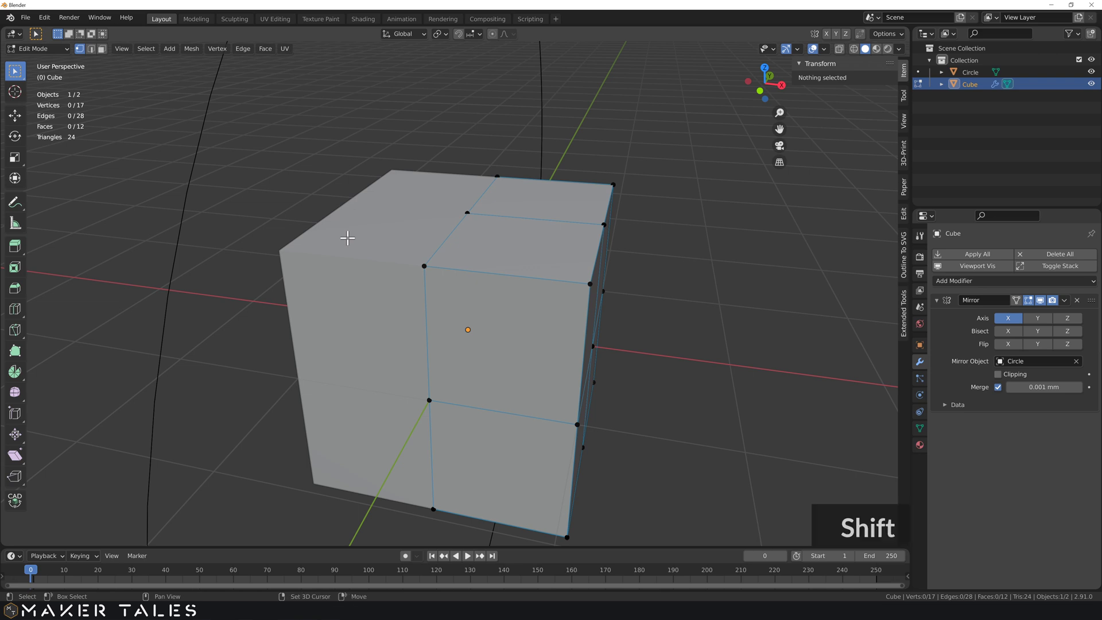
key("z")
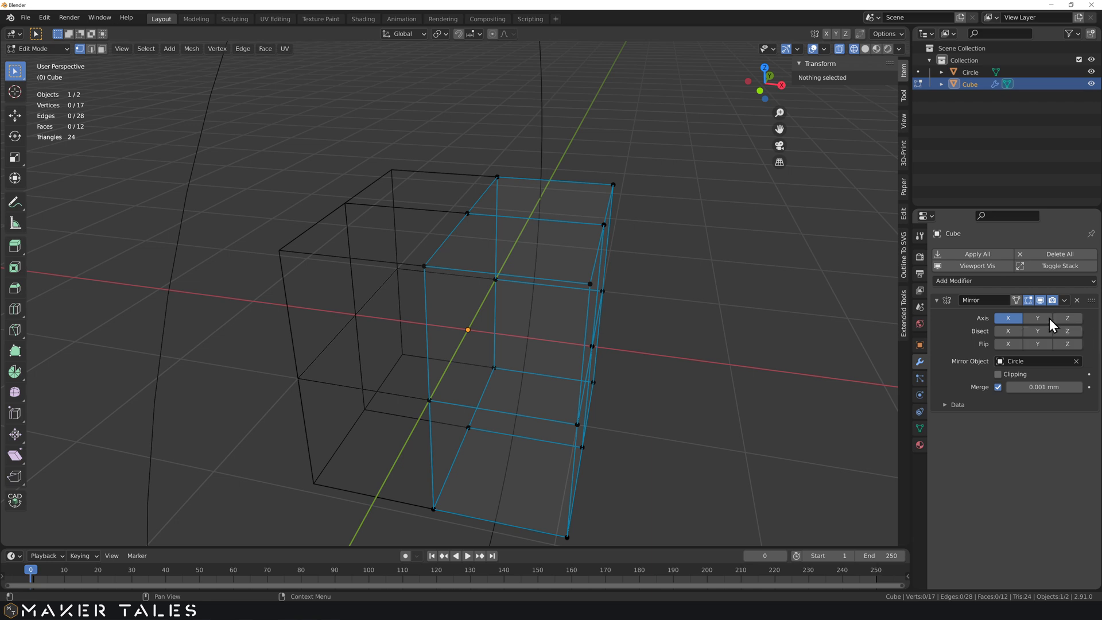
middle_click(663, 248)
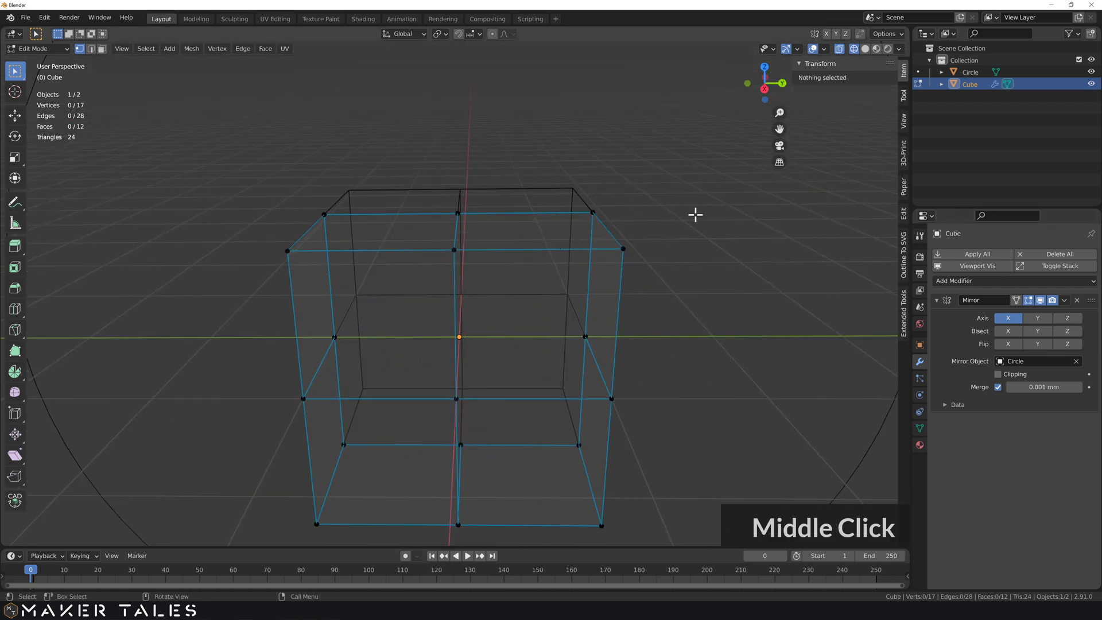
left_click(702, 172)
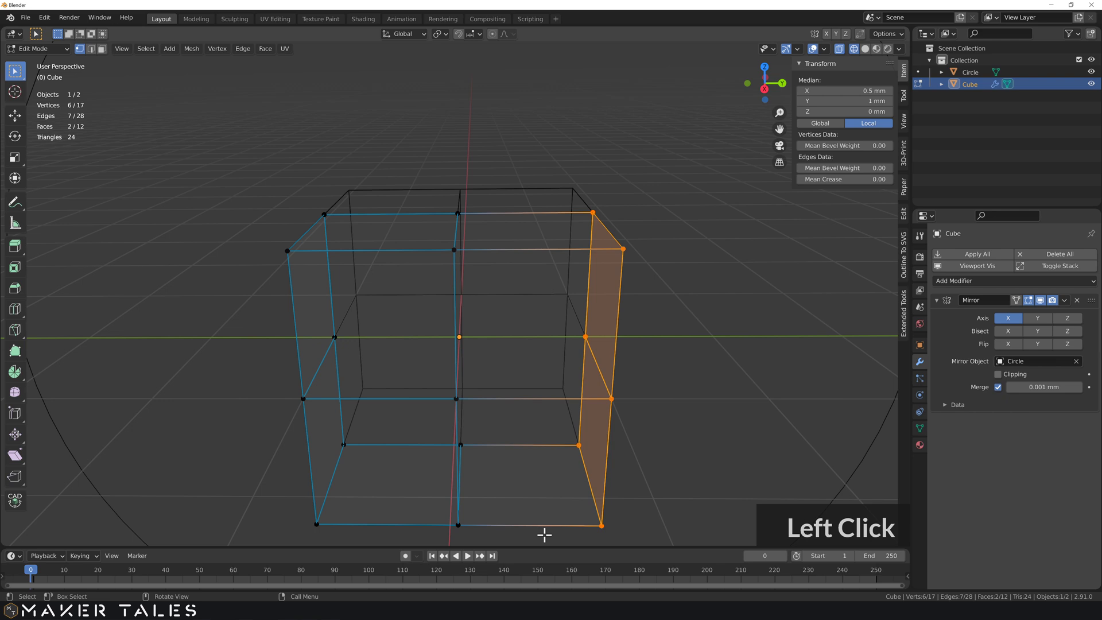
key("x")
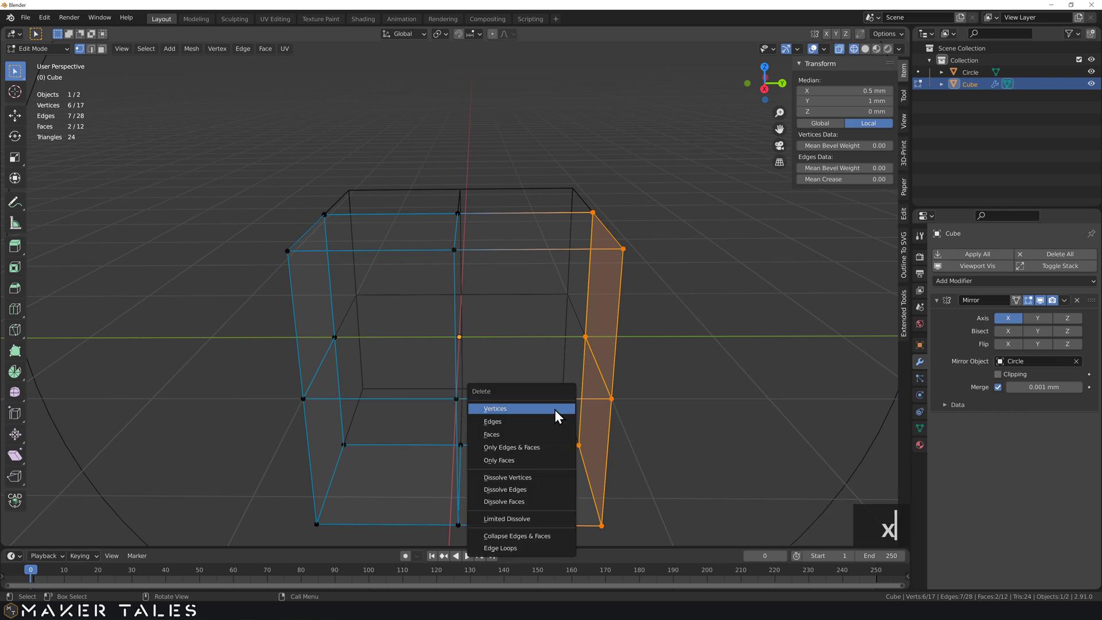
left_click(558, 416)
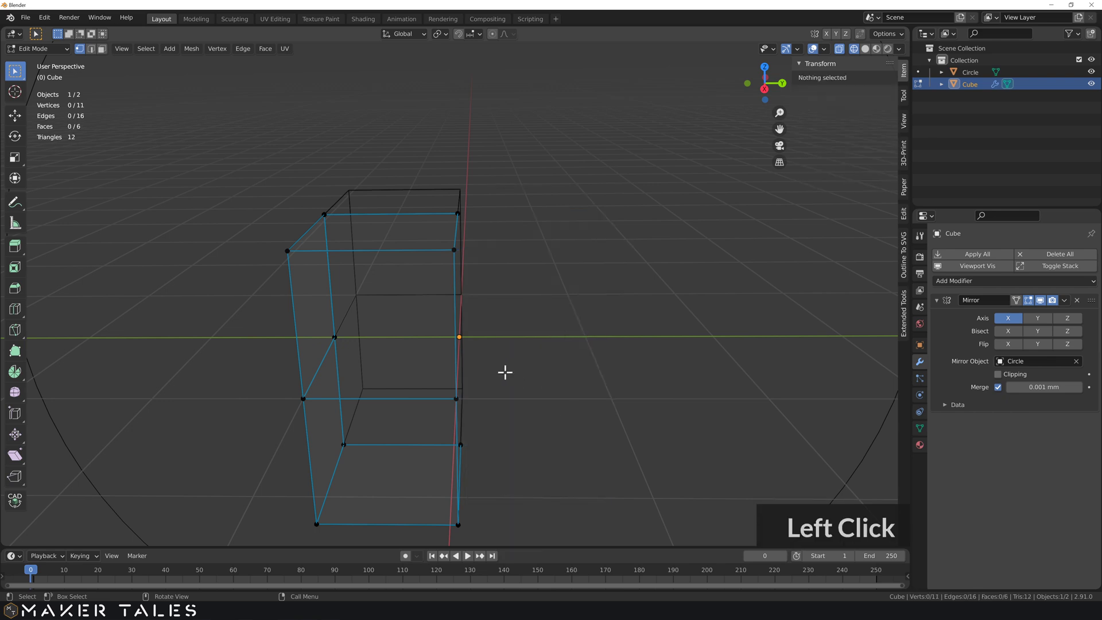
middle_click(489, 350)
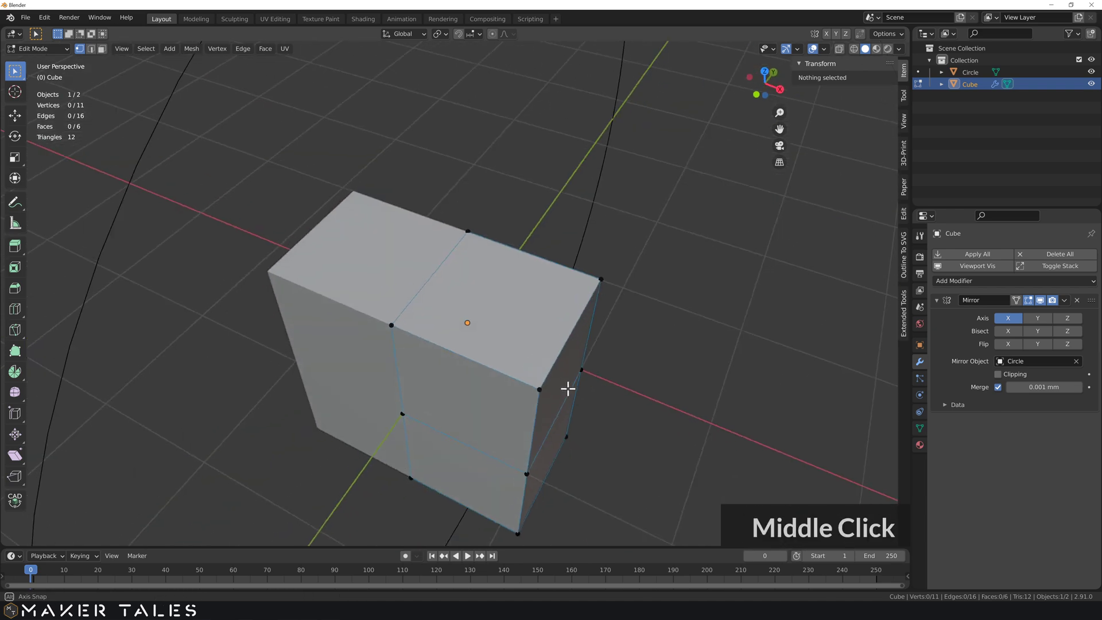
middle_click(568, 284)
scroll("down", 3)
scroll("down", 3)
middle_click(561, 286)
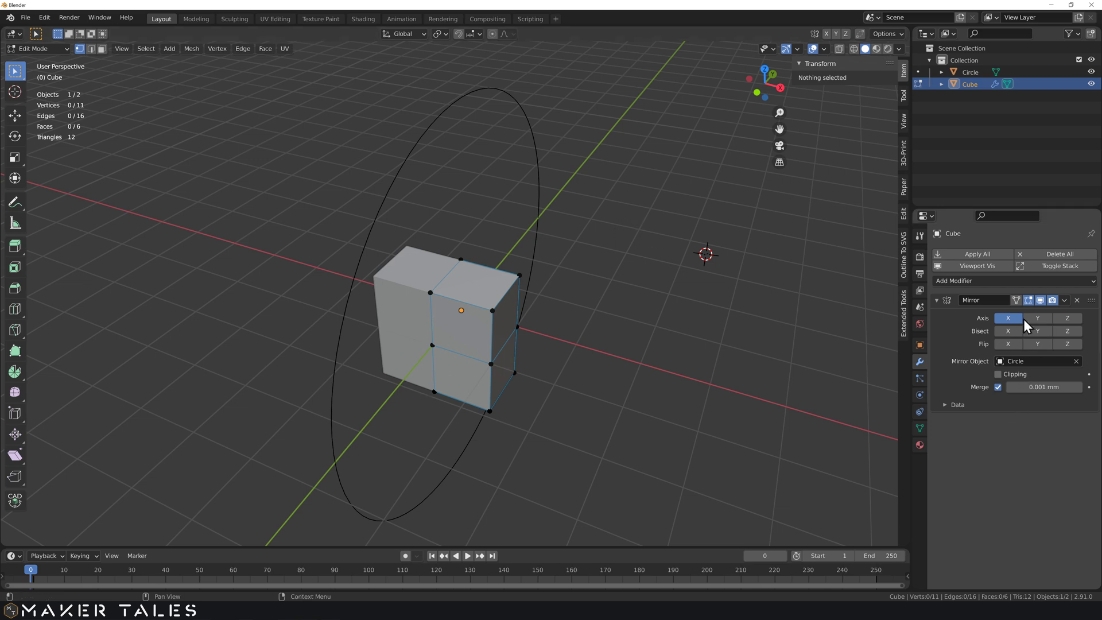
Step: In face select, delete faces to trim the cube mesh down to one corner
middle_click(1036, 325)
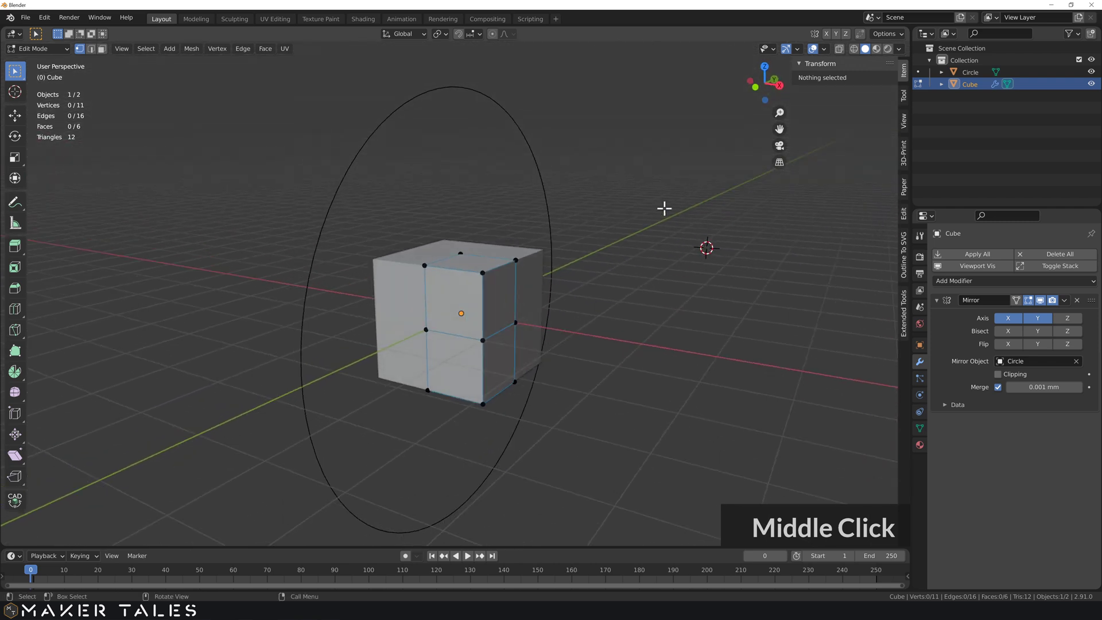
left_click(827, 48)
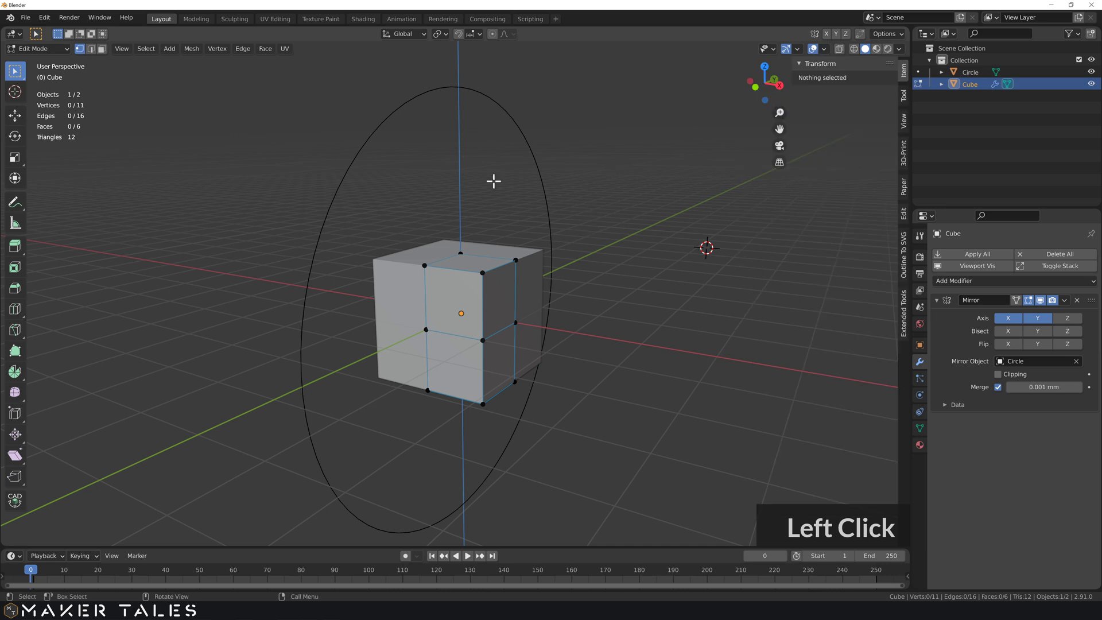
middle_click(462, 285)
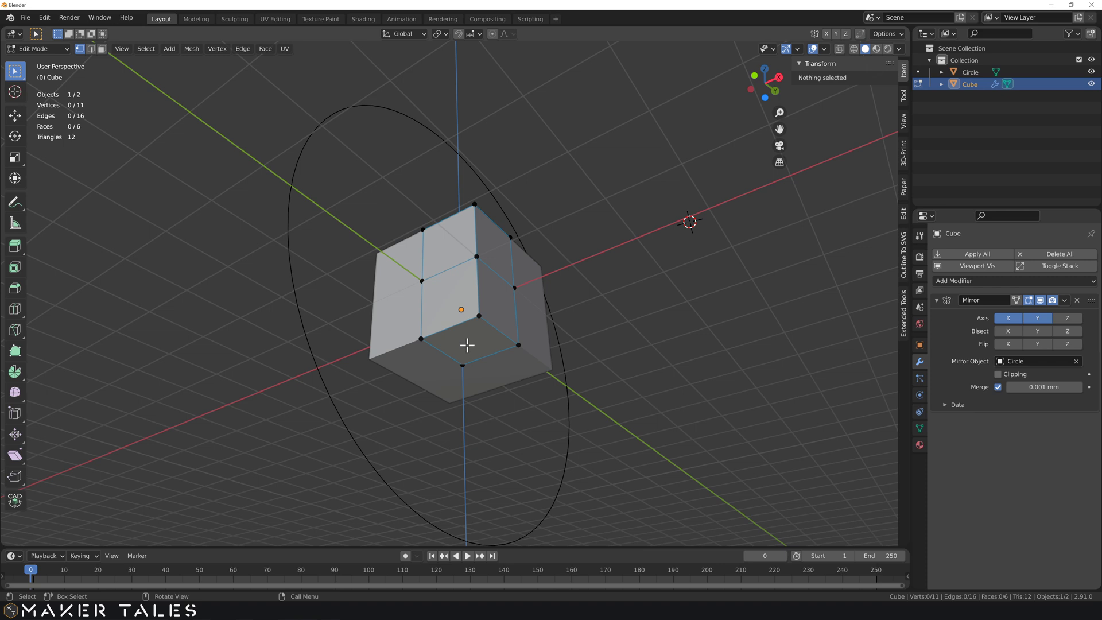
key("3")
left_click(470, 342)
left_click(455, 297)
key("x")
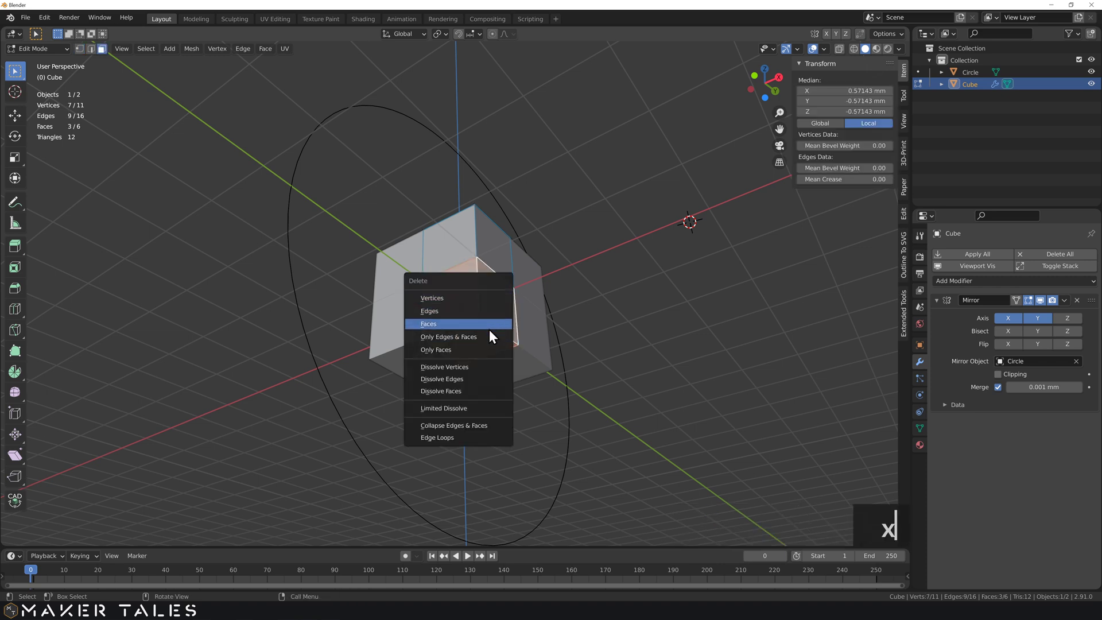
left_click(721, 374)
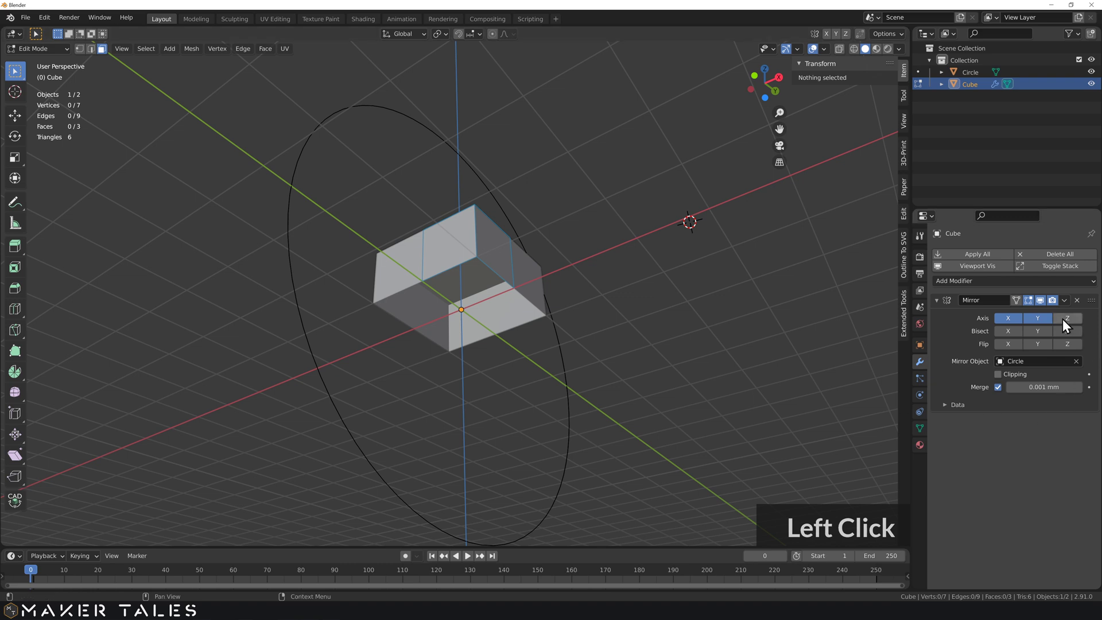
Step: Mirror along Z as well so X, Y and Z rebuild the full cube, then select its corner face
left_click(1066, 324)
left_click(597, 284)
middle_click(594, 317)
left_click(474, 295)
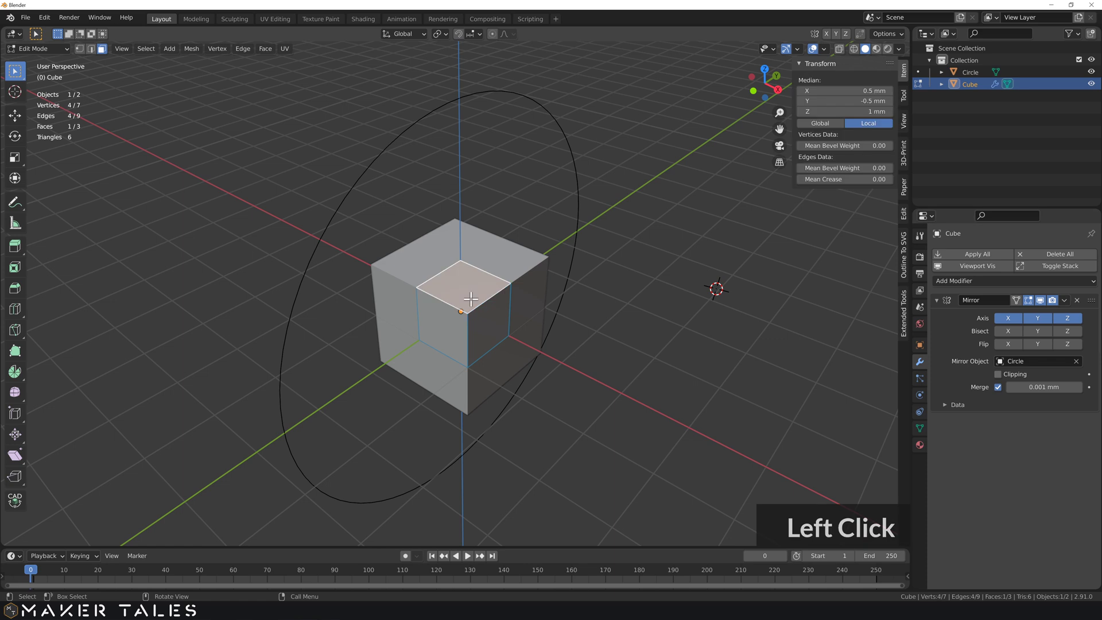
scroll("up", 3)
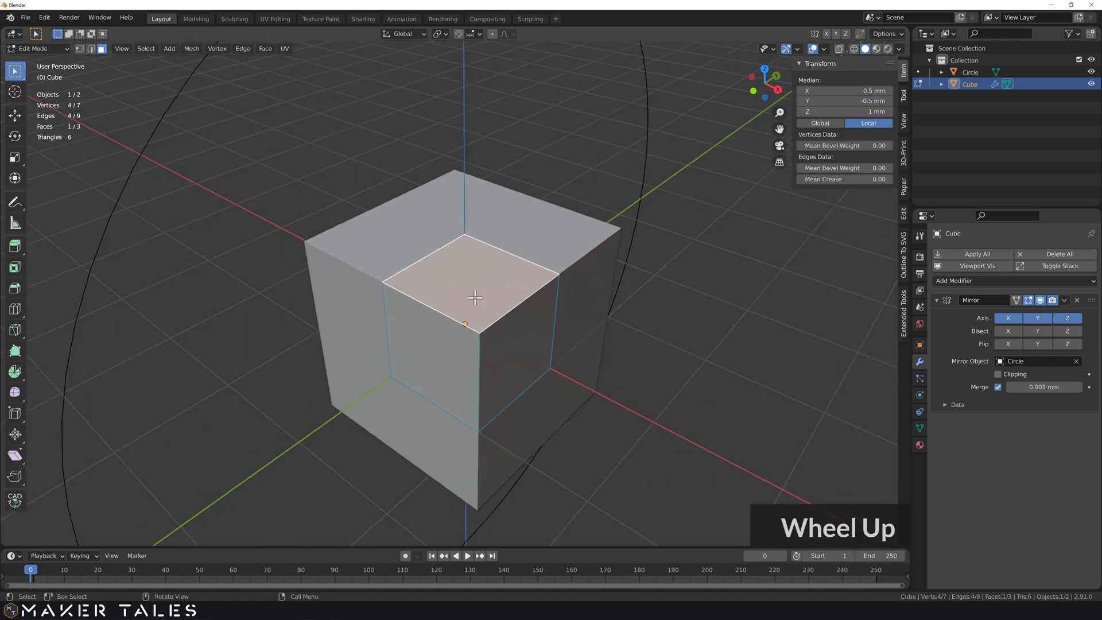
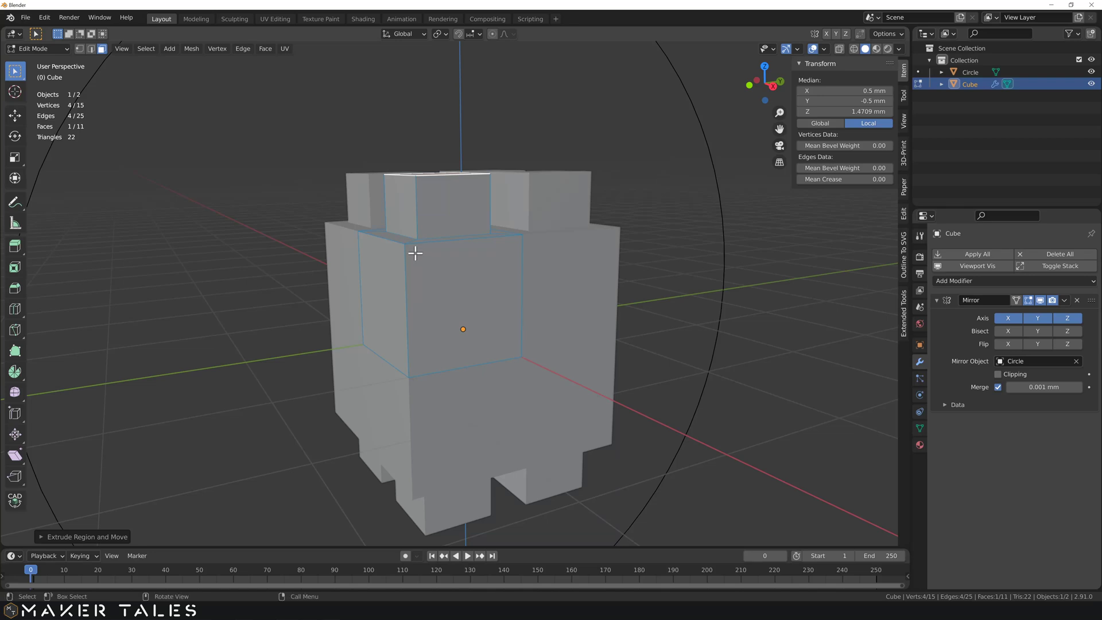
double_click(421, 246)
middle_click(421, 246)
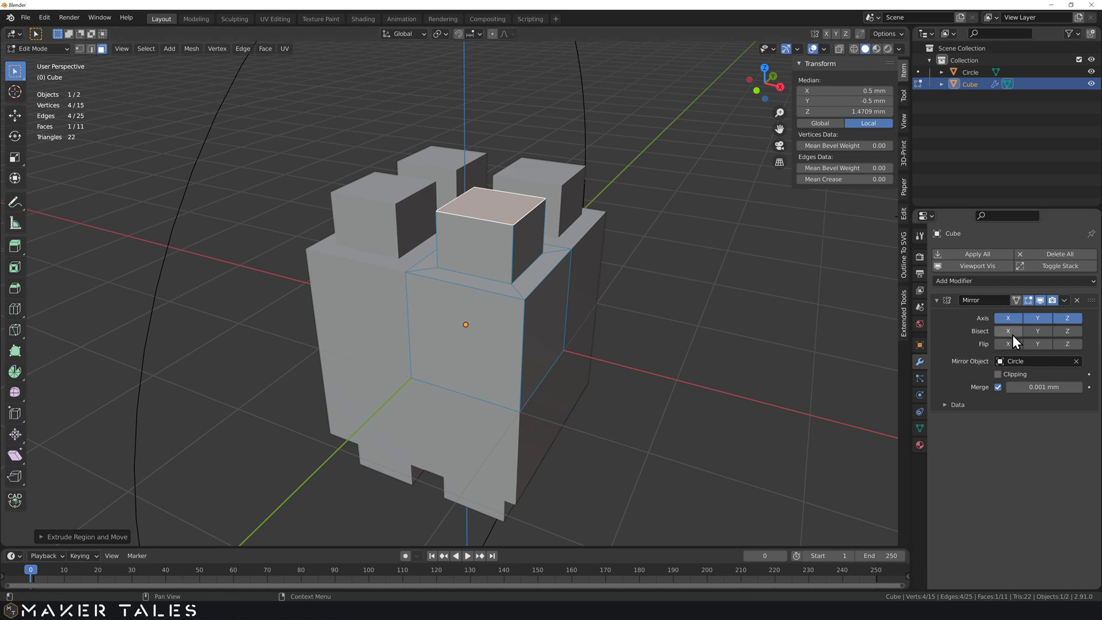
left_click(780, 316)
Step: Undo the trial extrusions and return to Object Mode
key("ctrl+z")
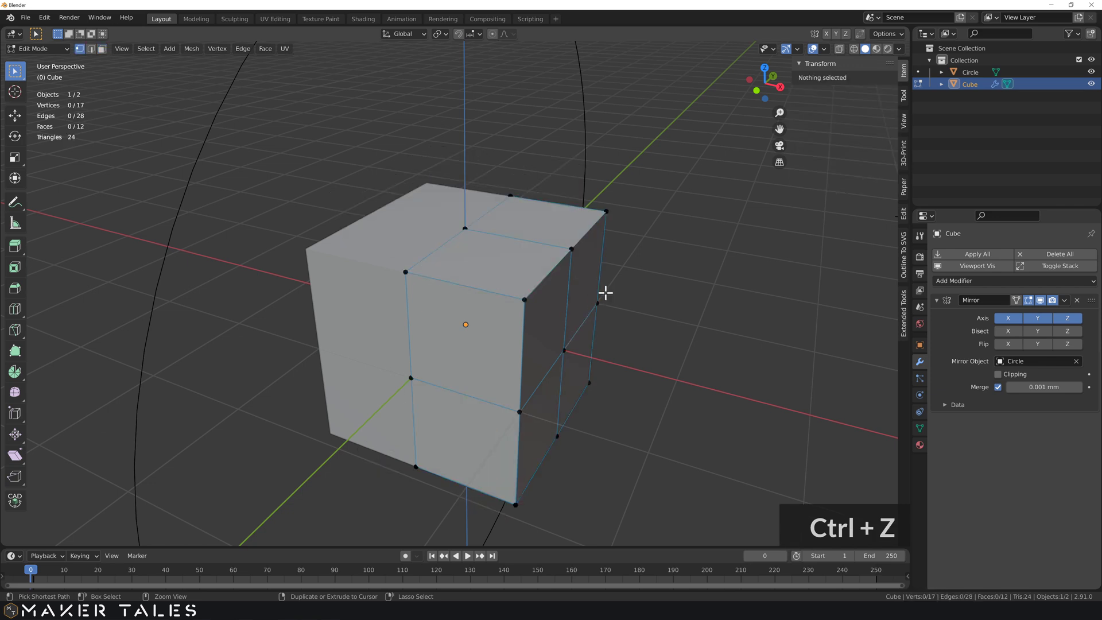
middle_click(588, 294)
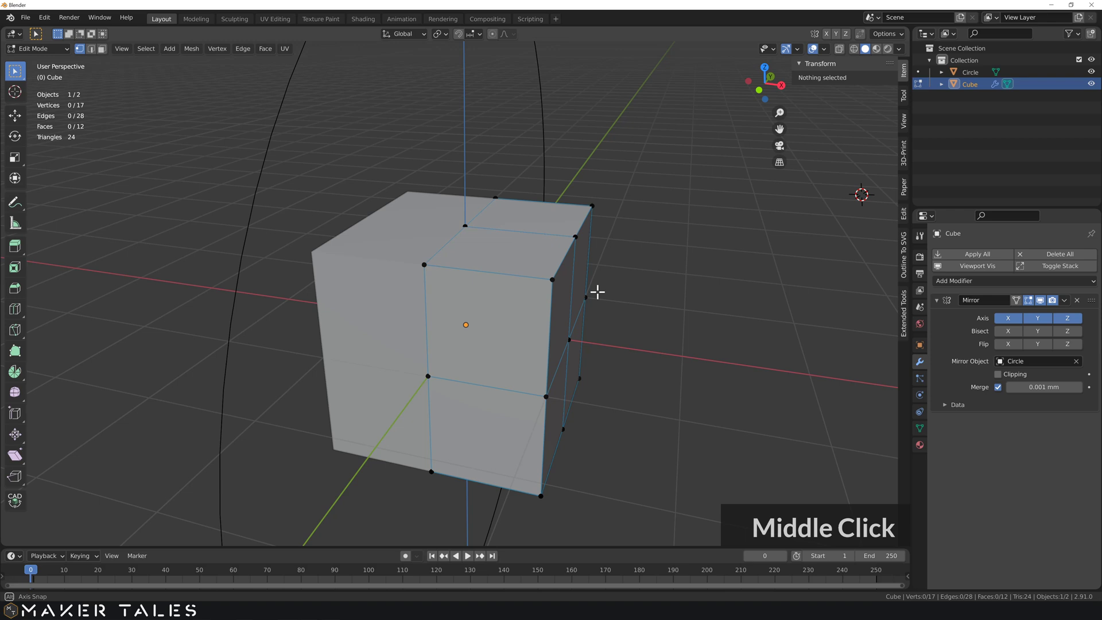
scroll("down", 3)
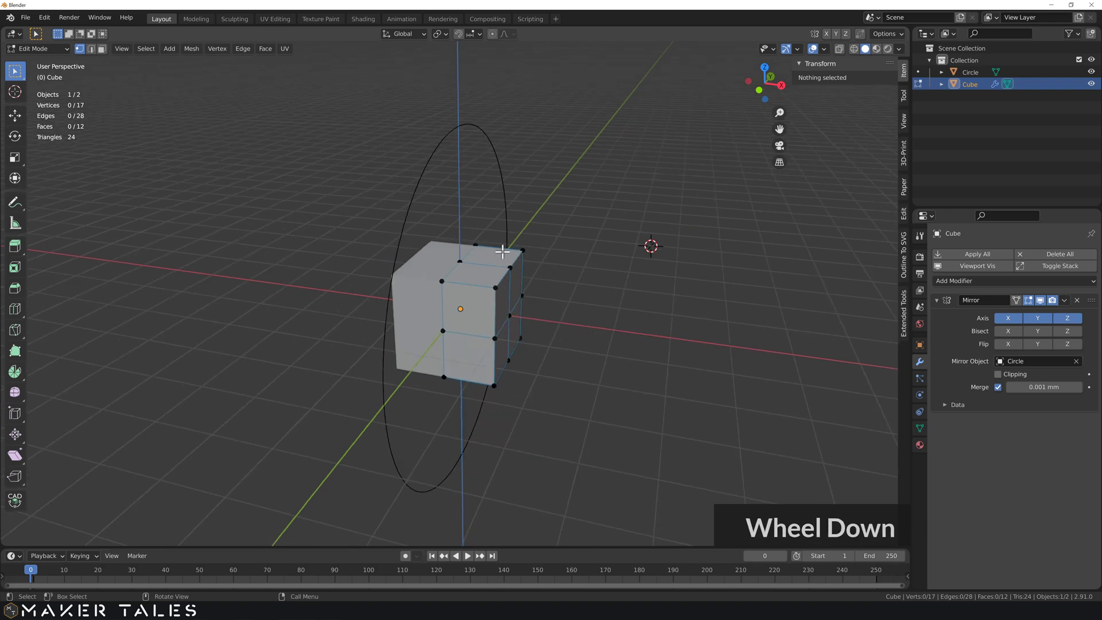
key("Tab")
Step: Move the mirror Circle about −2 mm along X so the cube's halves separate
left_click(510, 225)
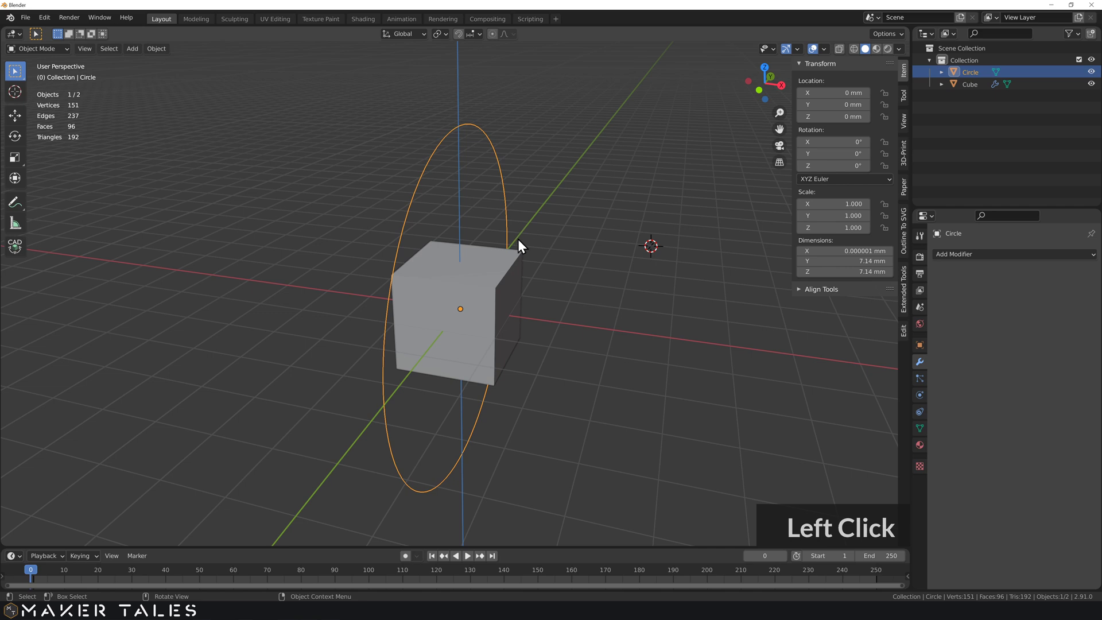
middle_click(524, 246)
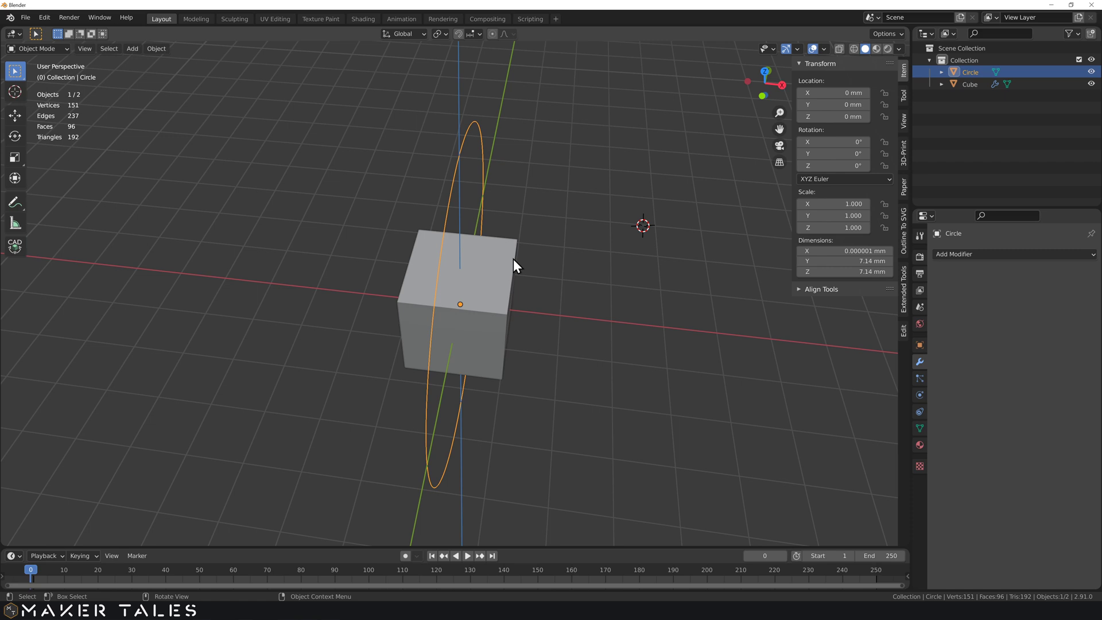
middle_click(492, 308)
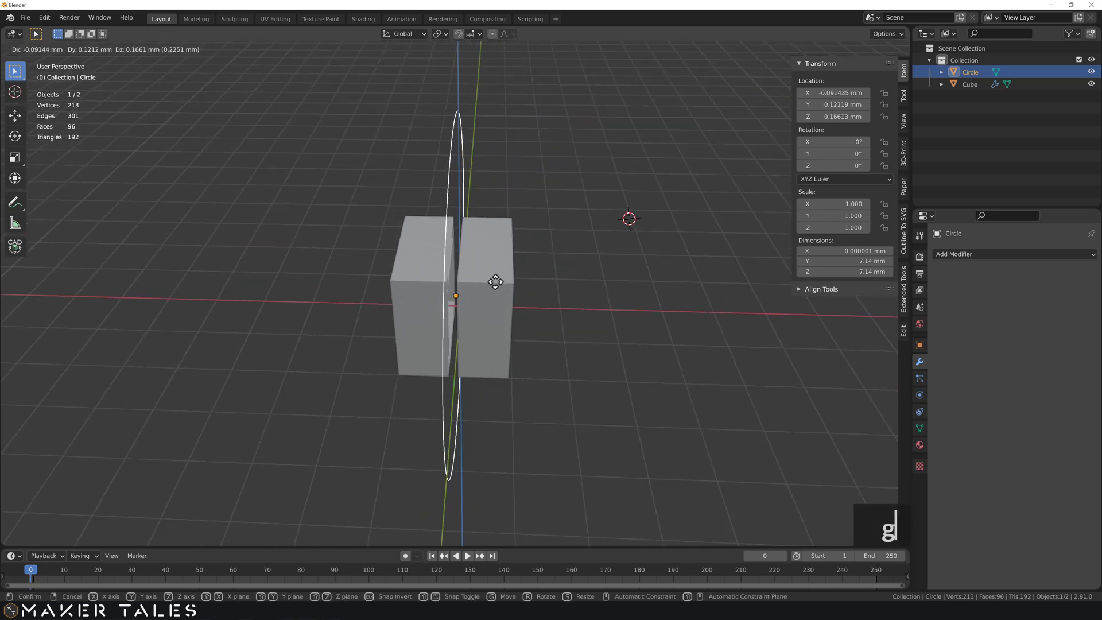
type("g")
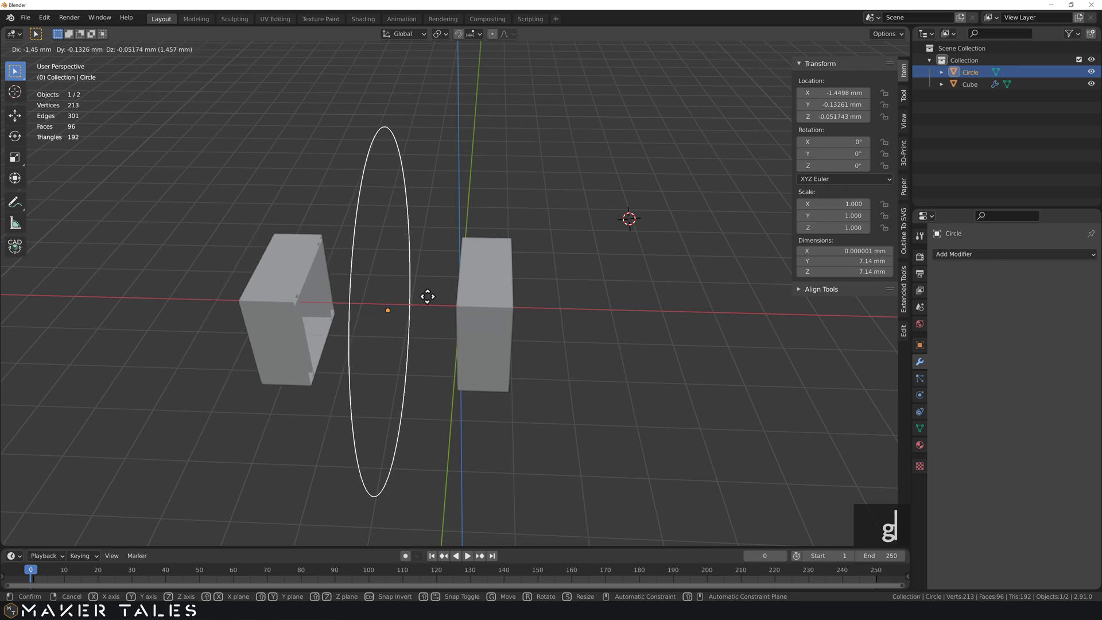
key("x")
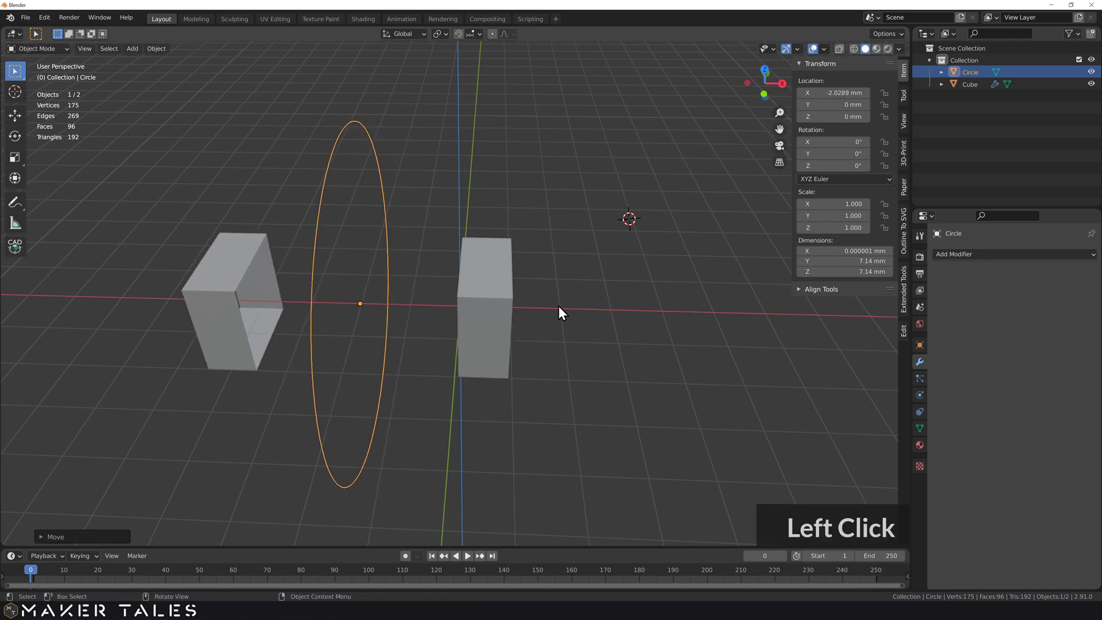
Step: Inspect the two separated cube halves, selecting the Cube and then the Circle again
left_click(1050, 324)
middle_click(476, 333)
middle_click(375, 335)
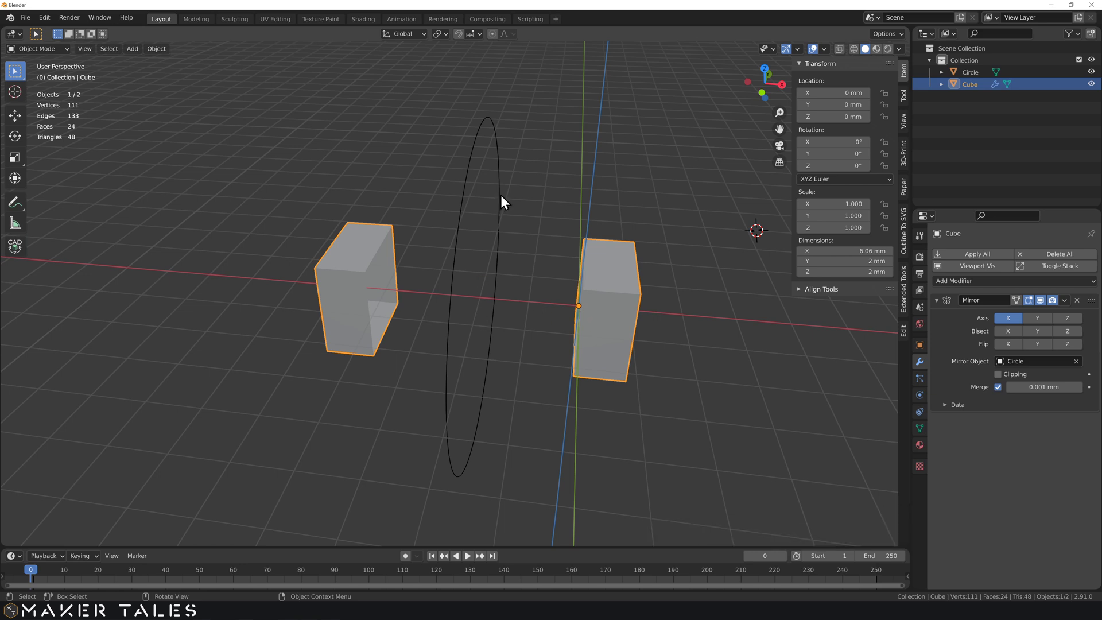
left_click(503, 201)
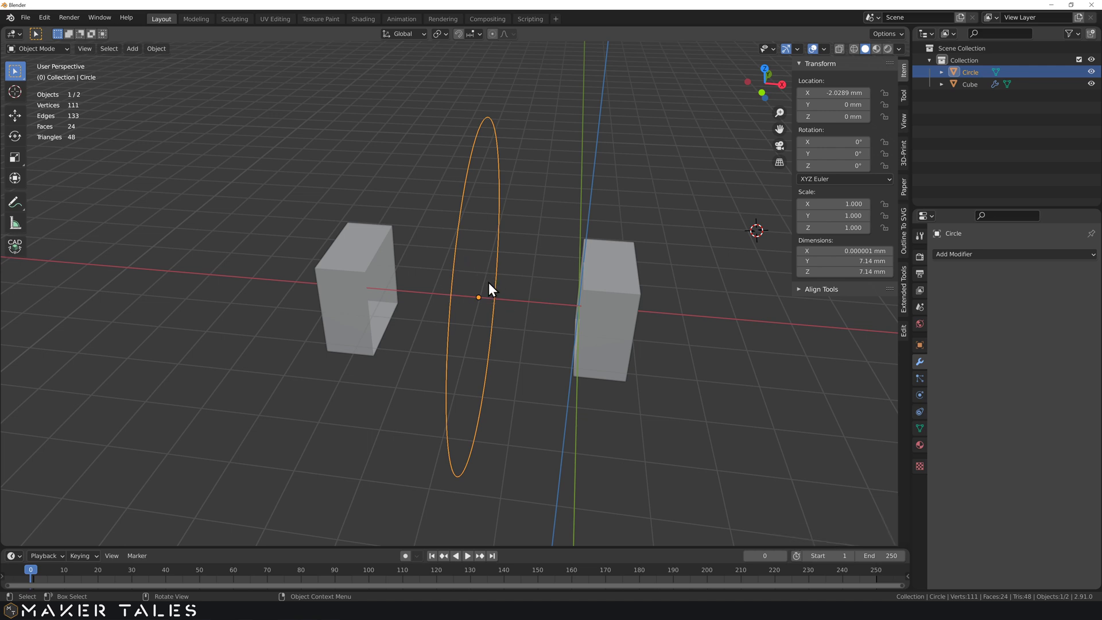
middle_click(513, 291)
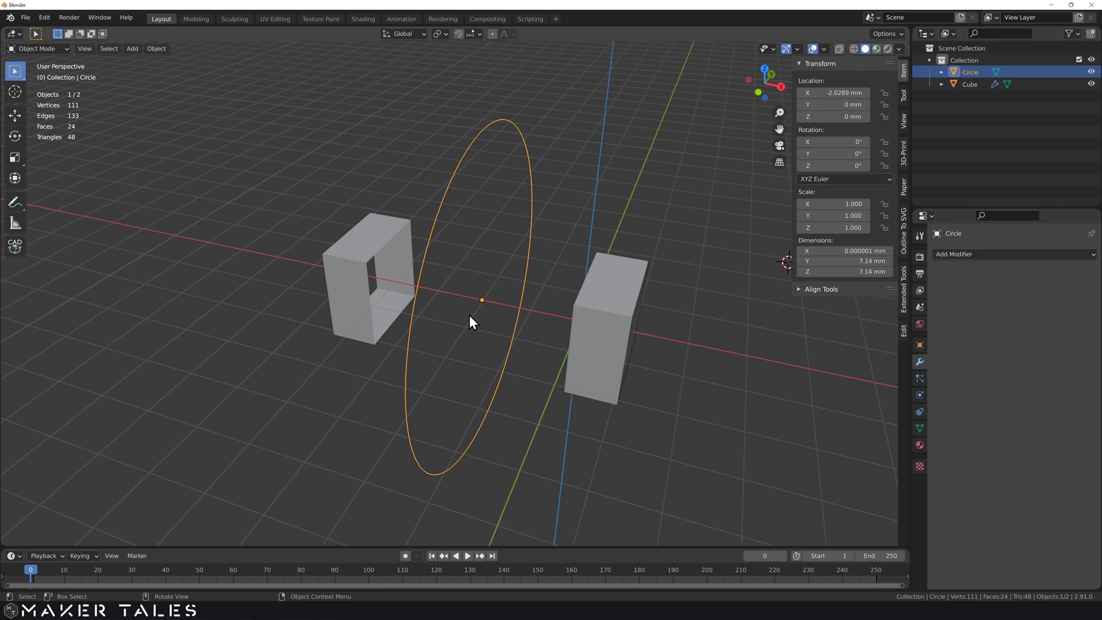
Step: Rotate the mirror Circle by −45° about Z so the mirrored half angles away
middle_click(518, 318)
middle_click(529, 331)
key("r")
type("rz")
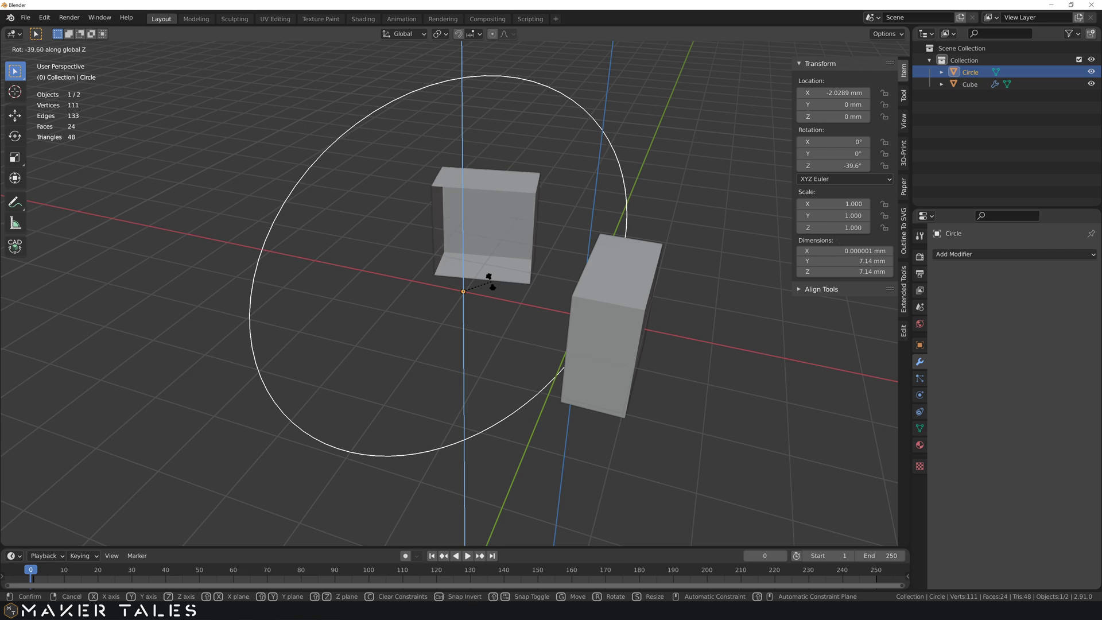
type("rz")
type("-")
key("Return")
Step: Orbit around the scene to view the rotated circle and angled mirrored pieces
middle_click(658, 280)
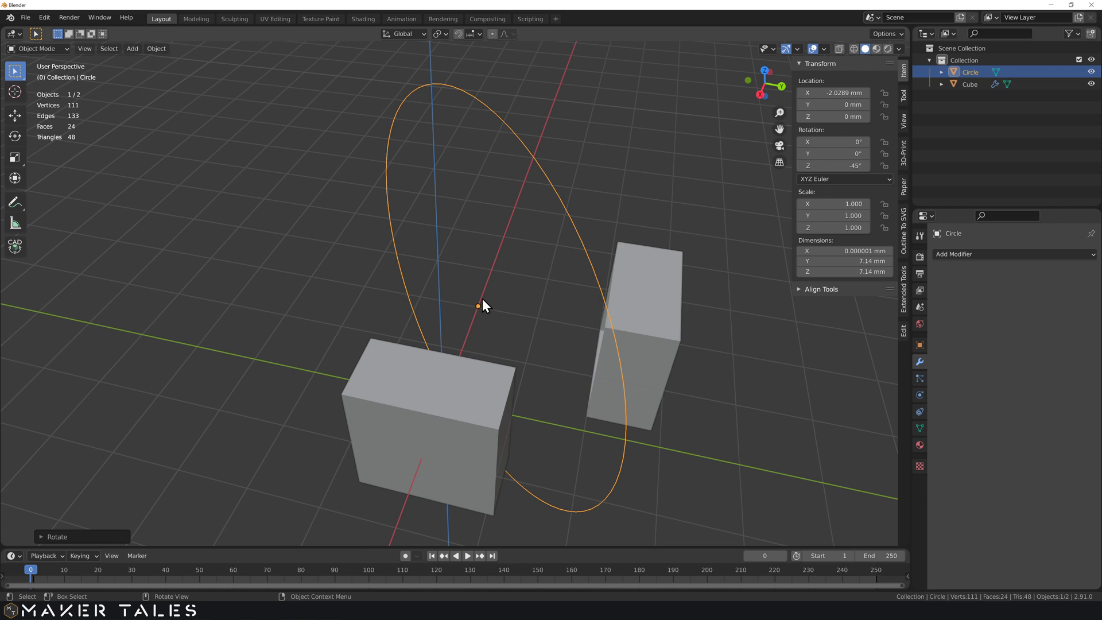
middle_click(428, 311)
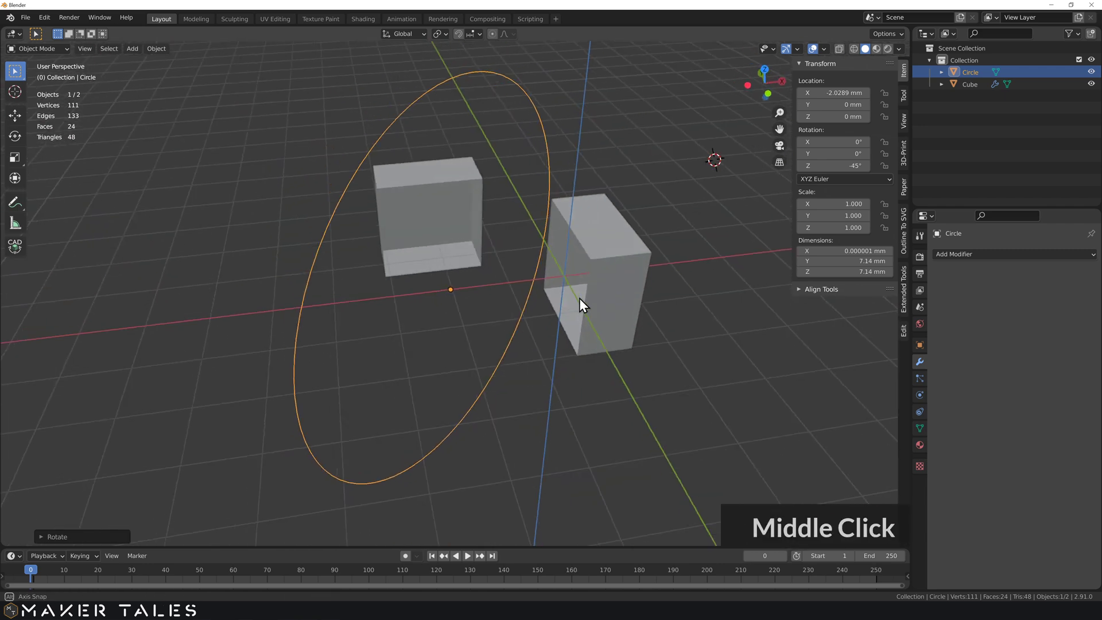
scroll("down", 3)
middle_click(575, 333)
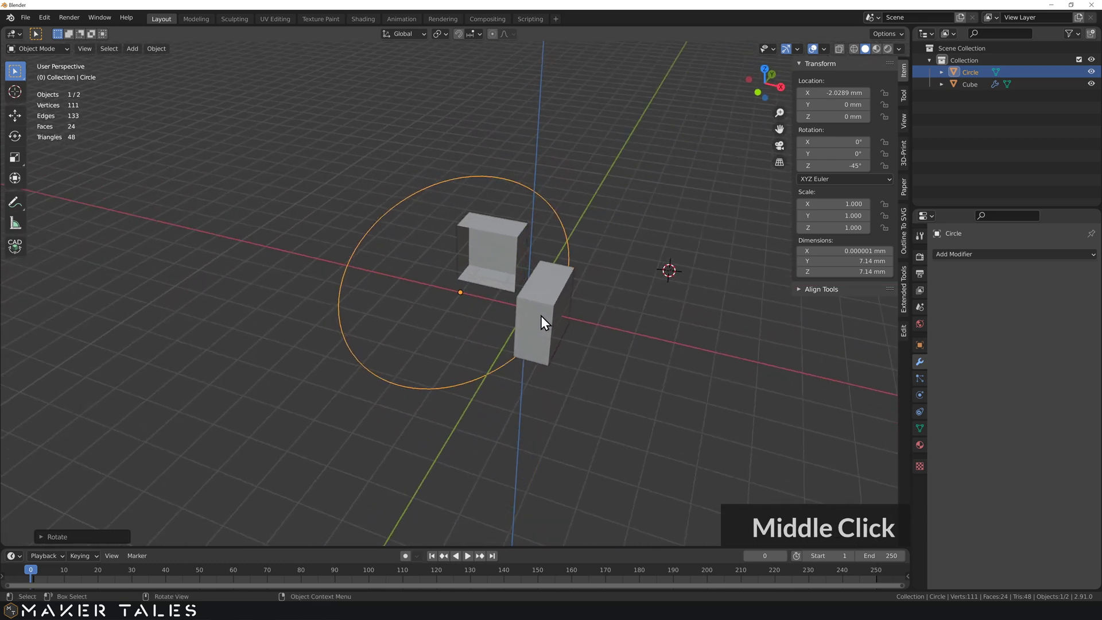
Step: Hide the HTC_Vive_controller.001 model in the outliner, leaving the half stand visible
scroll("down", 3)
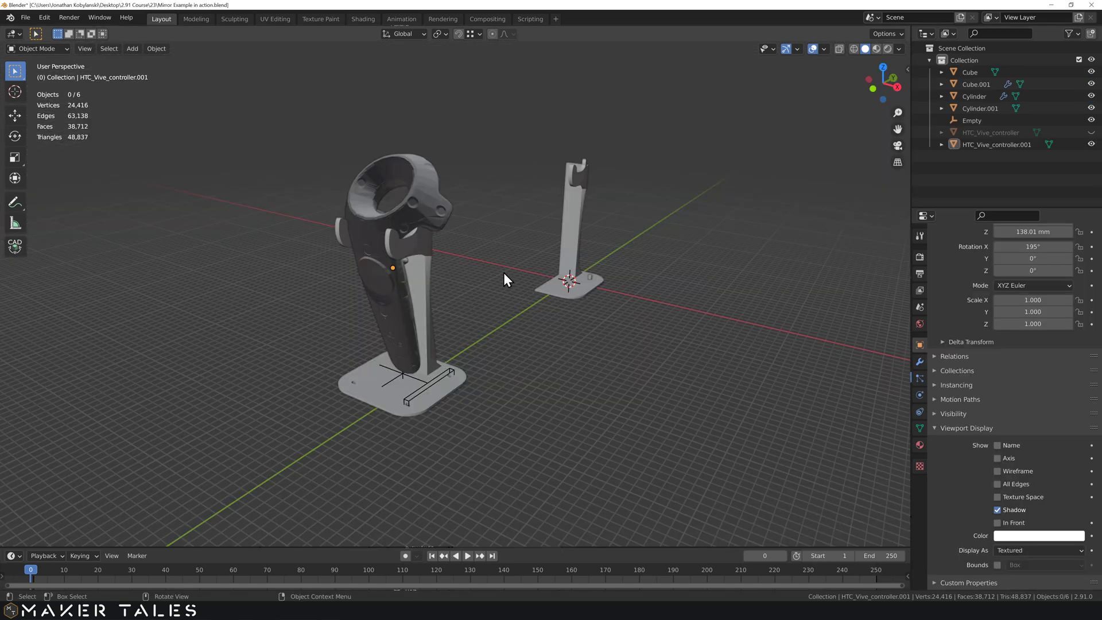
scroll("down", 3)
left_click(423, 207)
middle_click(434, 269)
Step: Select the Cube stand and enter Edit Mode on its mesh
scroll("up", 3)
middle_click(426, 348)
middle_click(419, 353)
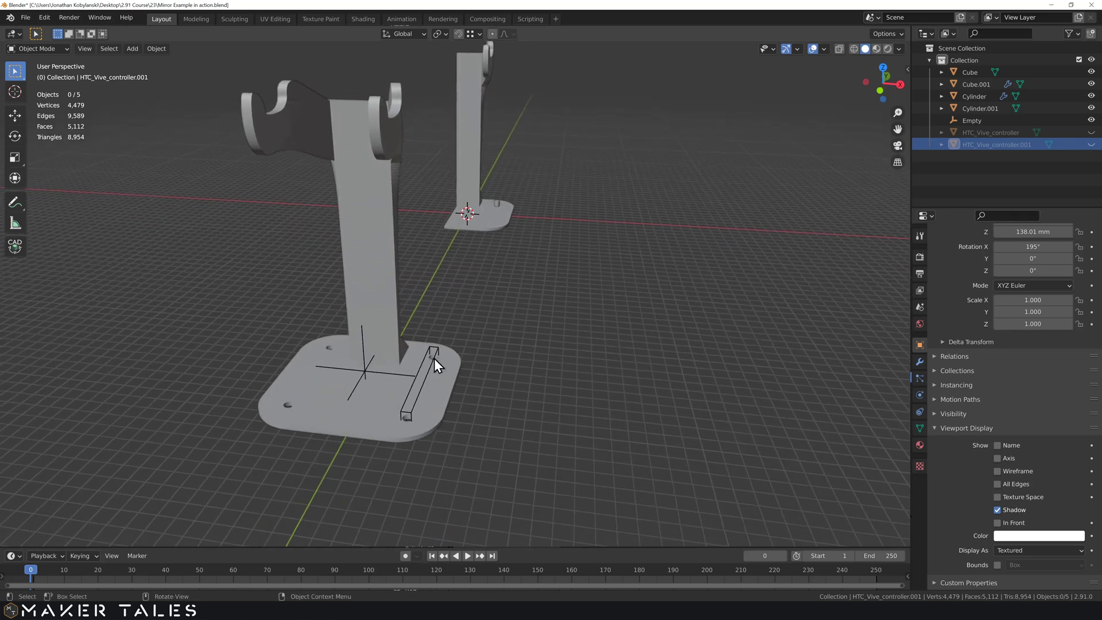
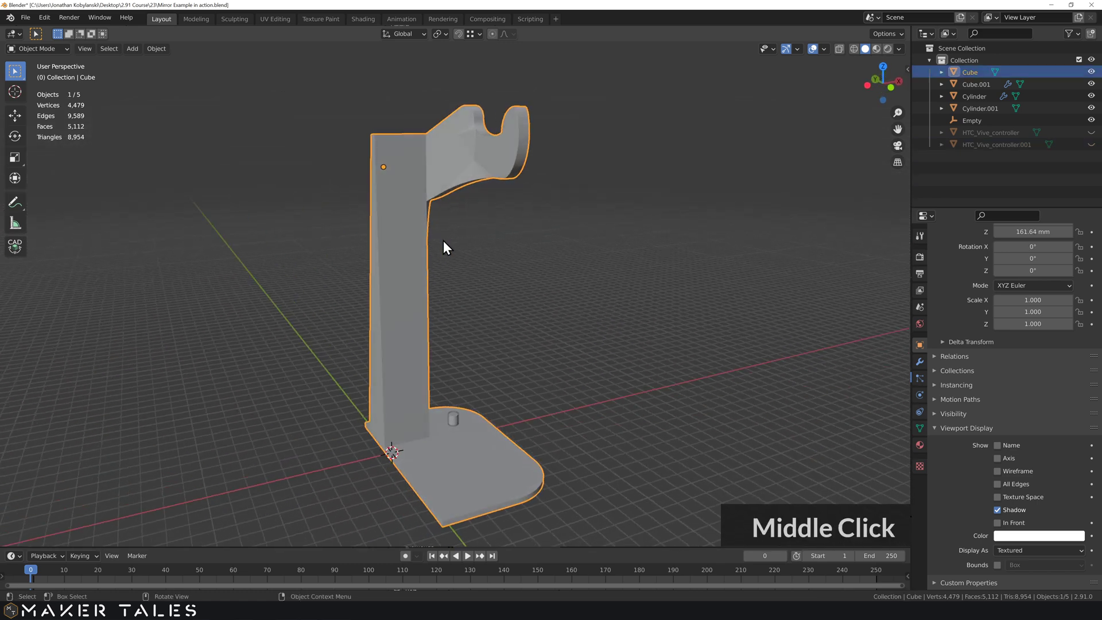
key("Tab")
Step: Add one centred loop cut running down the stand's upright and base
middle_click(451, 282)
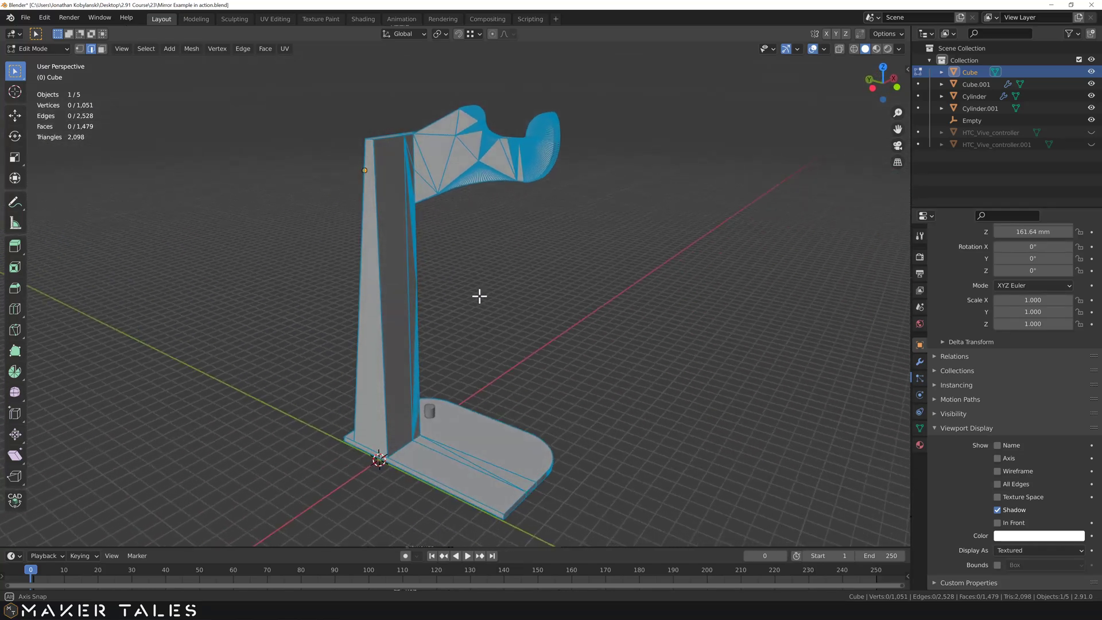
middle_click(465, 290)
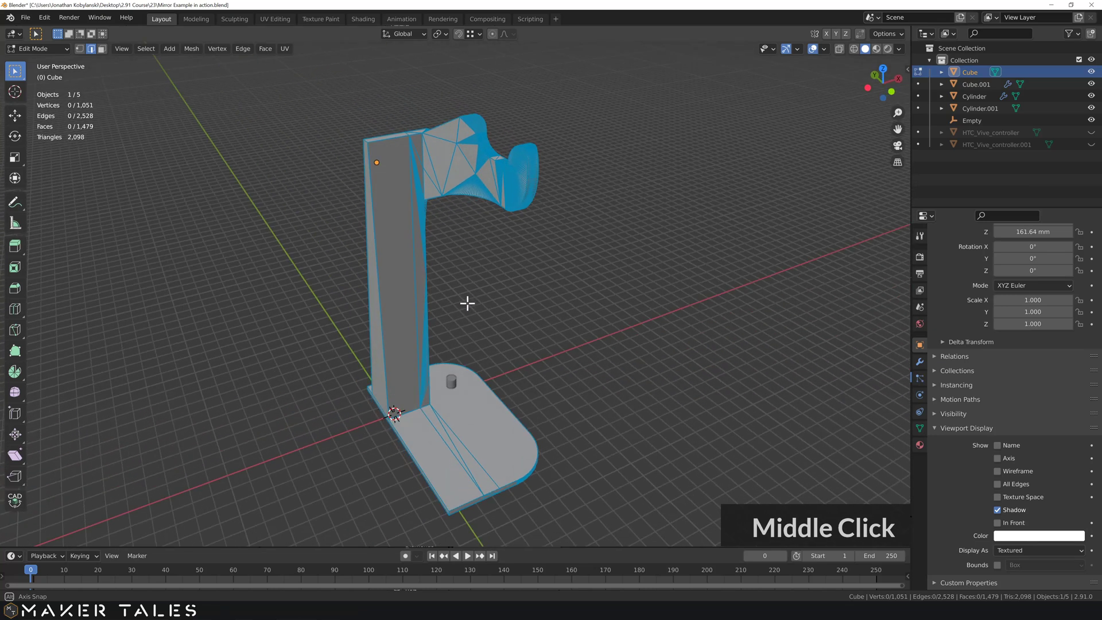
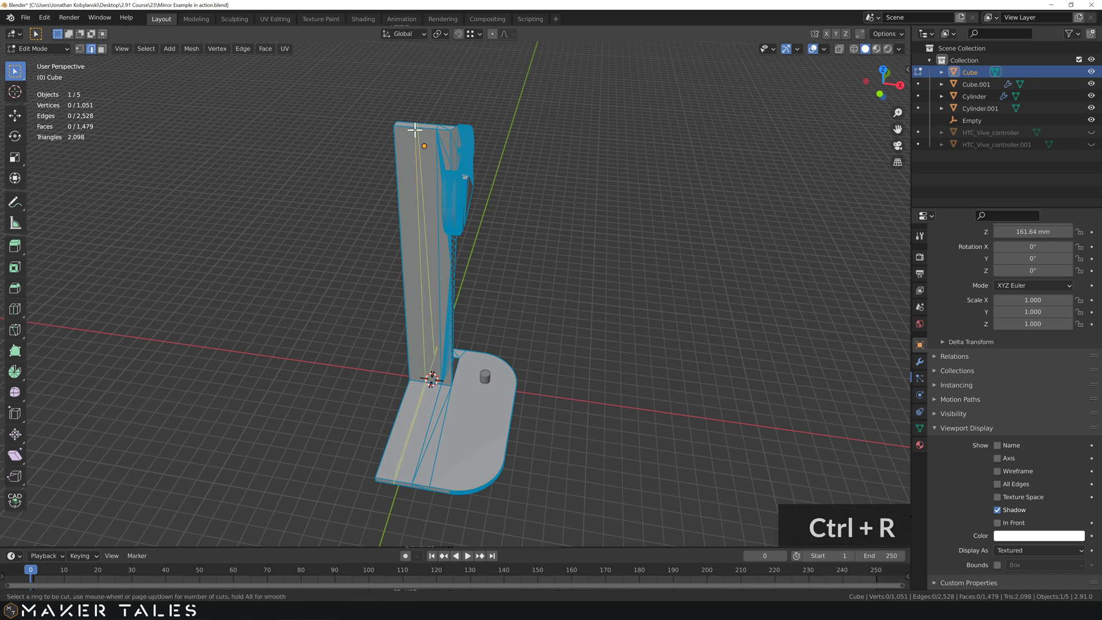
left_click(418, 126)
middle_click(365, 170)
Step: Check the new centre loop from top view and by orbiting around it
key("1")
type("17")
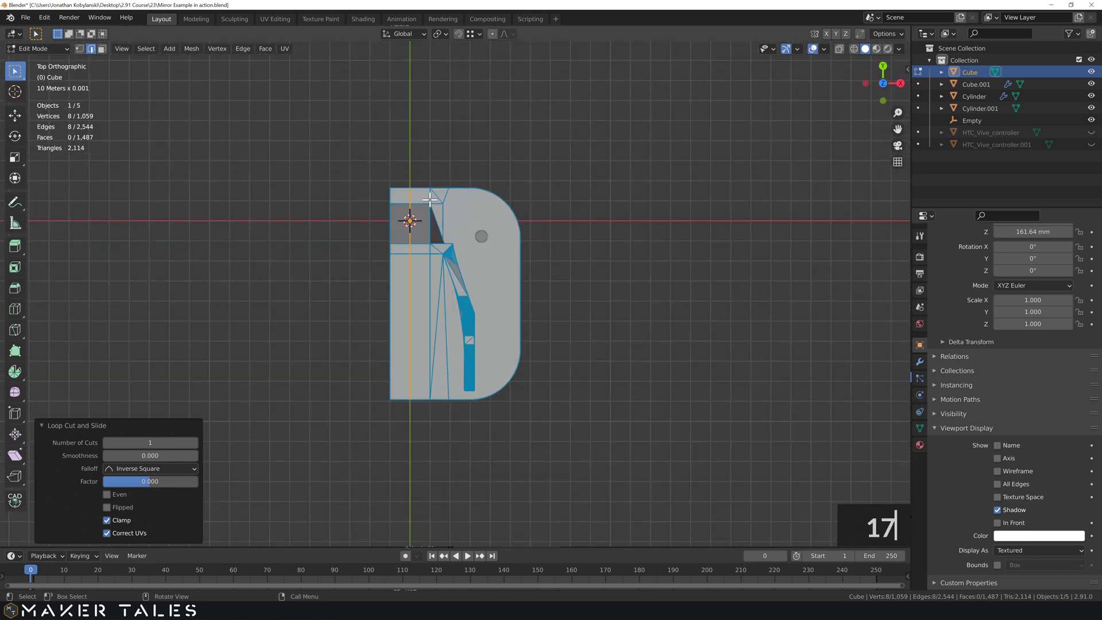
middle_click(422, 281)
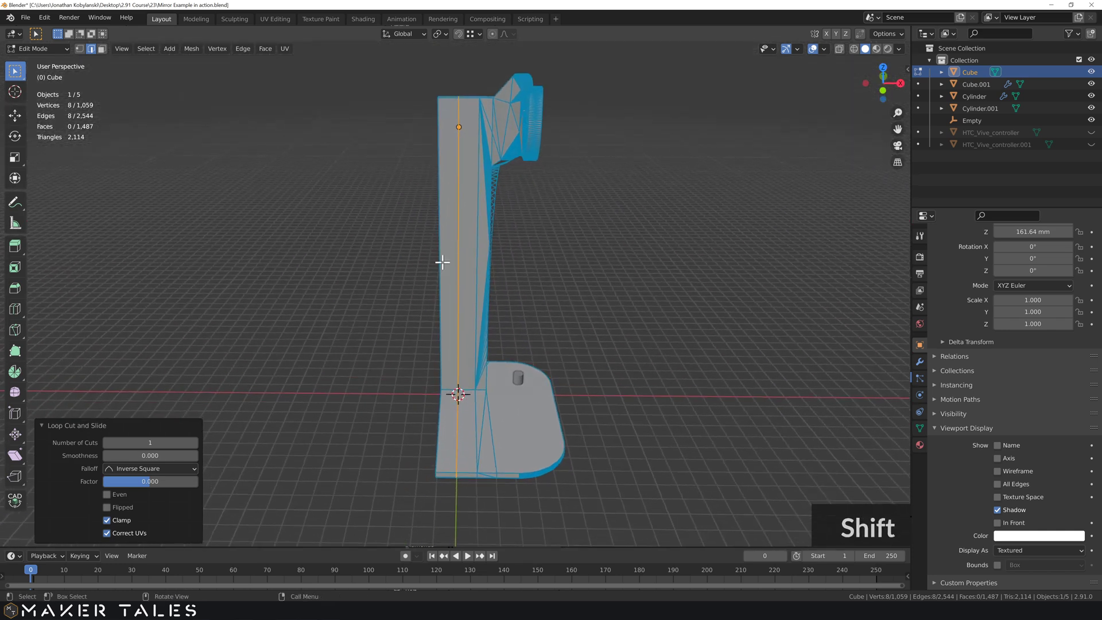
middle_click(441, 370)
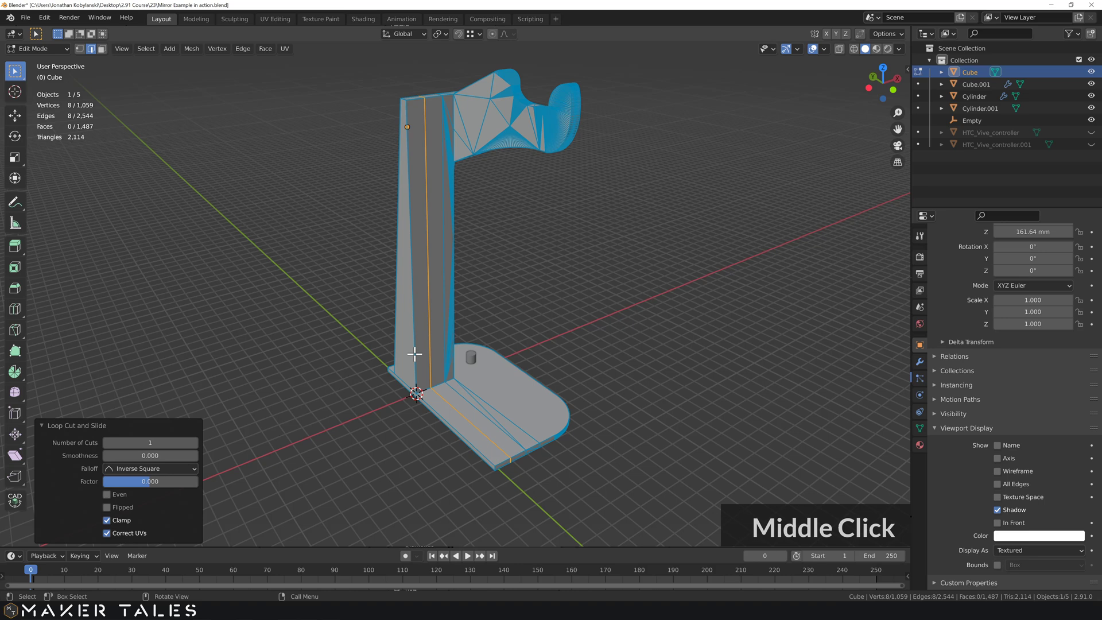
Step: Delete the strip of mesh beyond the centre loop so the stand ends at its middle
left_click(400, 358)
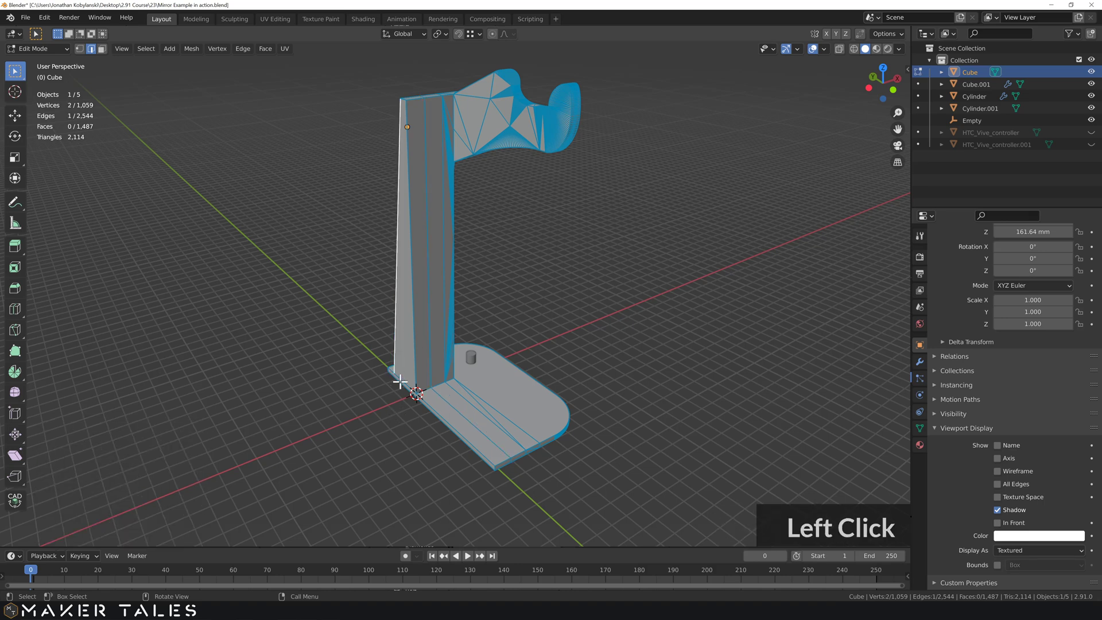
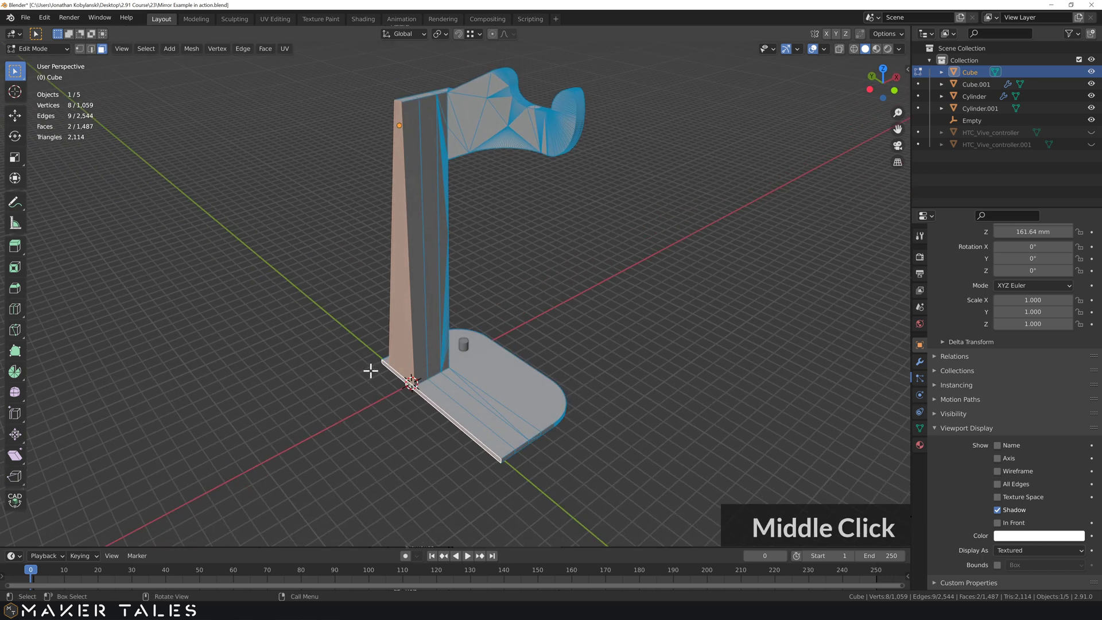
key("x")
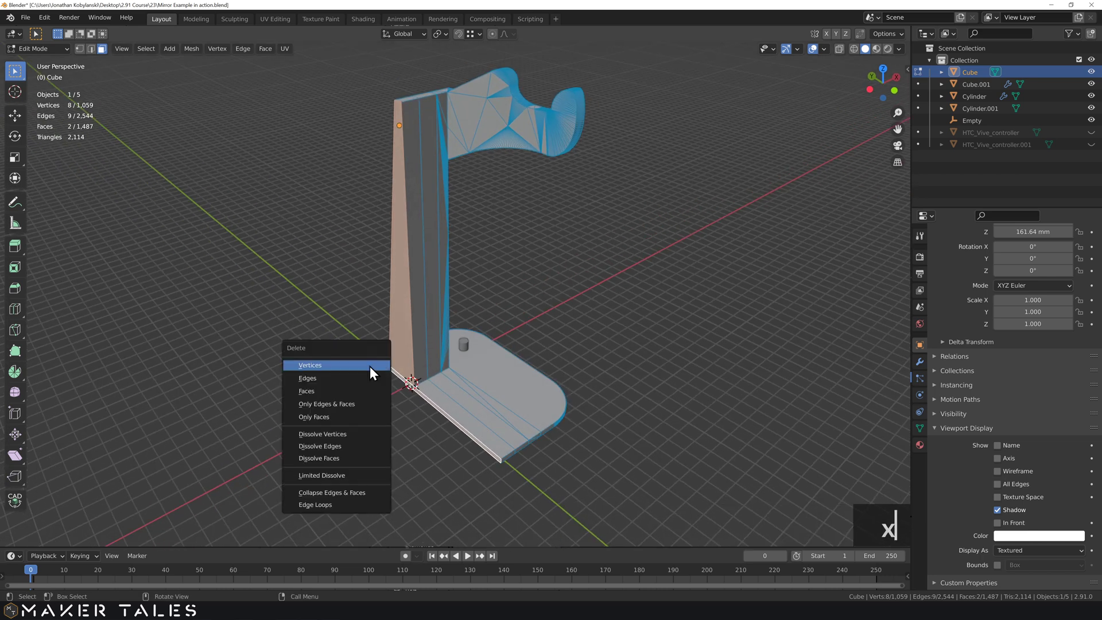
key("x")
left_click(357, 356)
middle_click(380, 355)
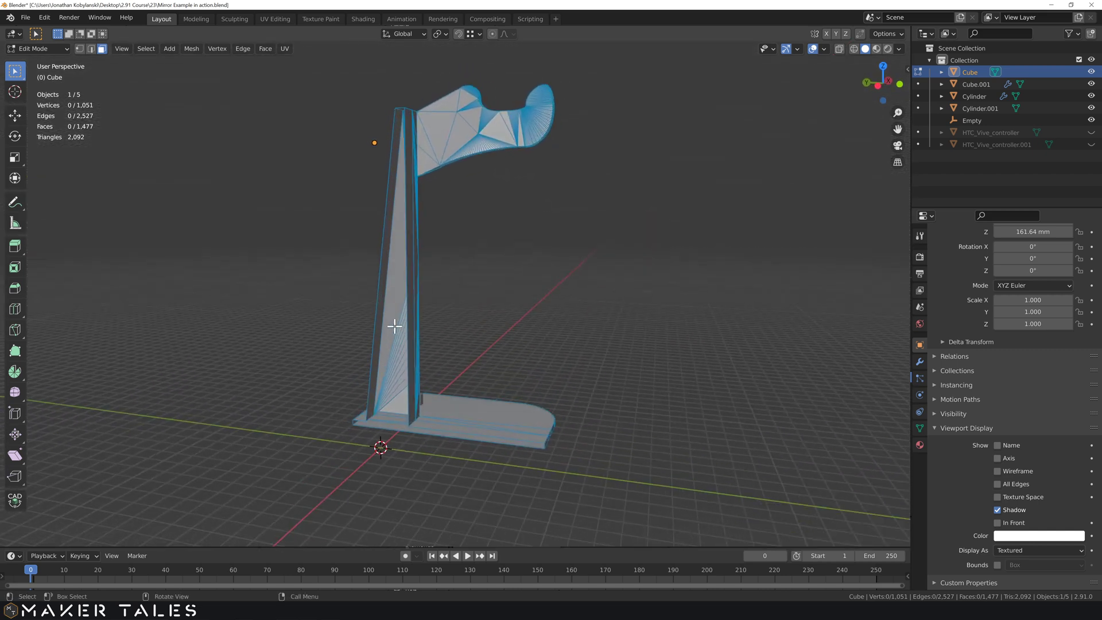
Step: Check face orientation briefly, return to Object Mode and select the trimmed stand
left_click(404, 331)
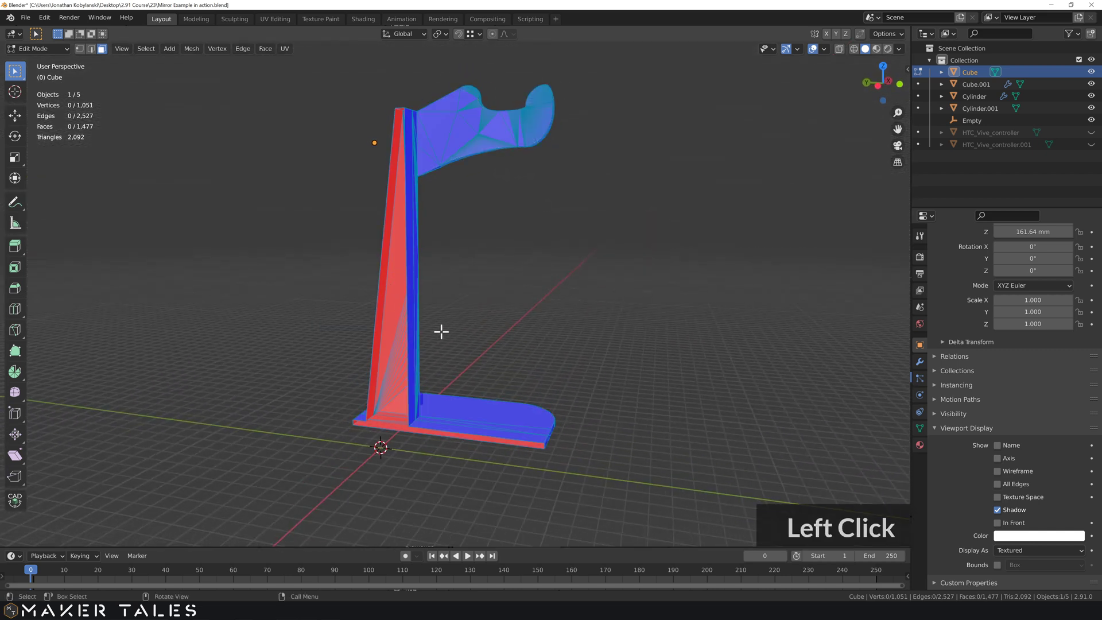
left_click(442, 302)
middle_click(472, 288)
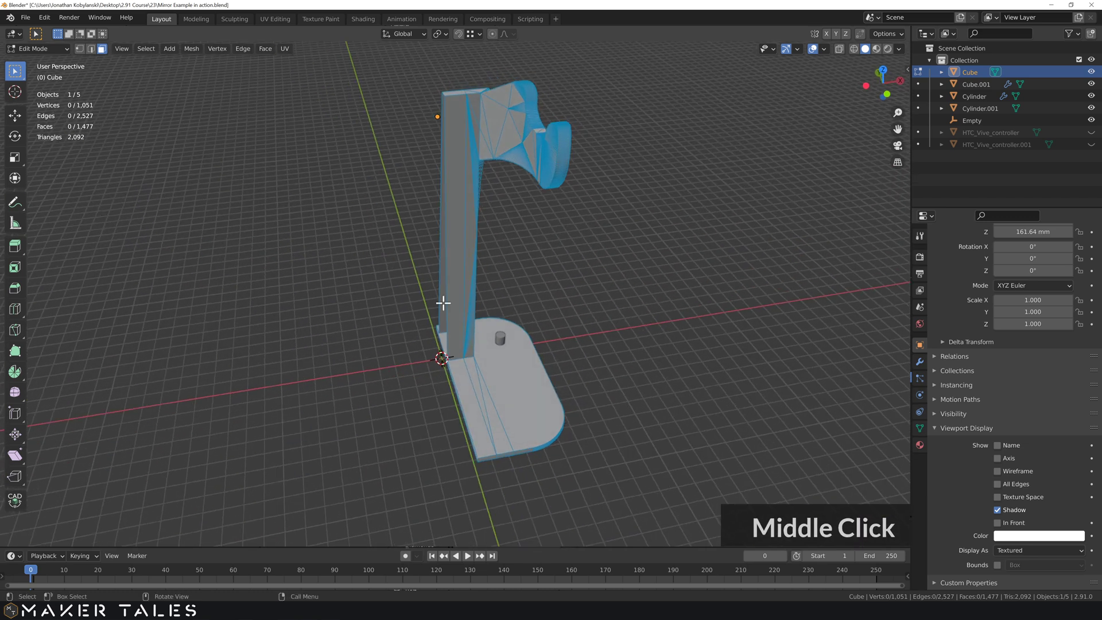
key("Tab")
left_click(584, 294)
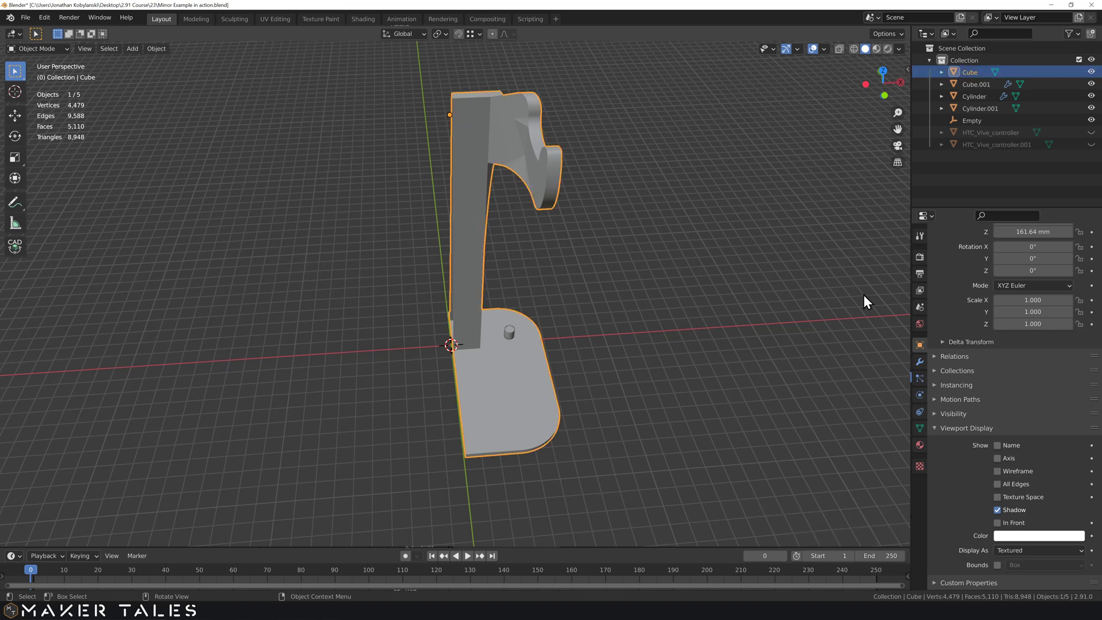
Step: Add a Mirror modifier on X with Merge on, completing the two-armed stand
left_click(923, 366)
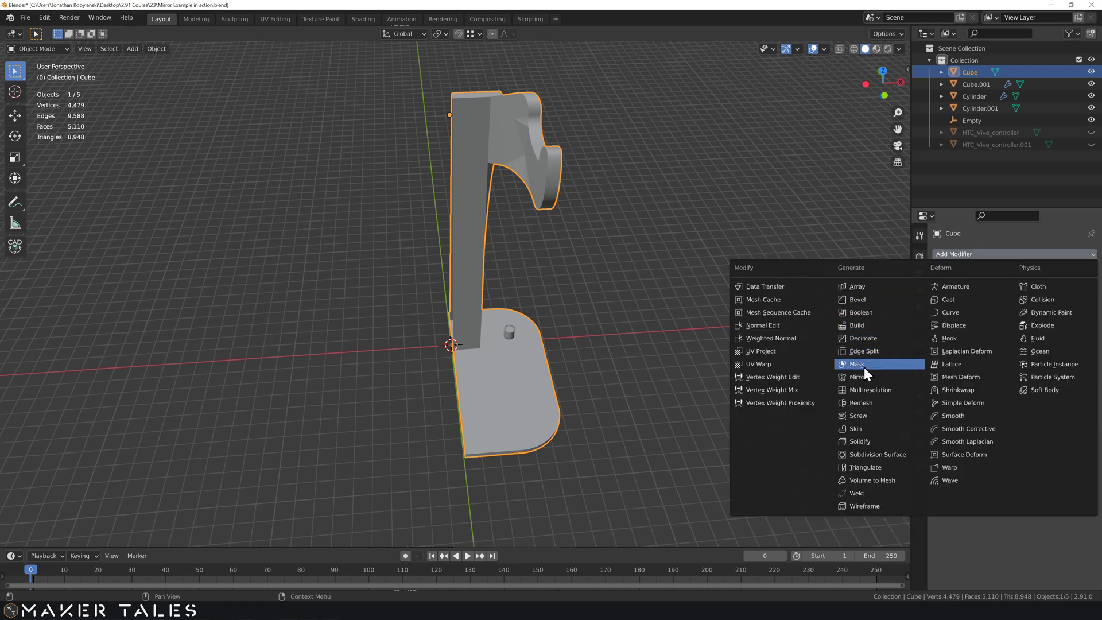
left_click(870, 384)
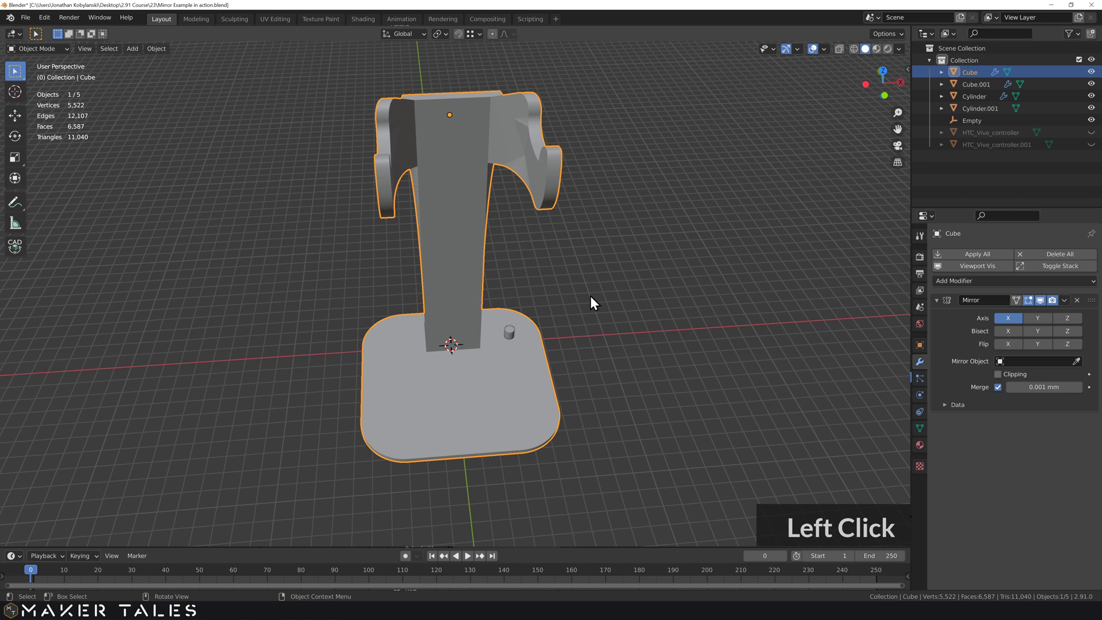
left_click(590, 304)
middle_click(581, 302)
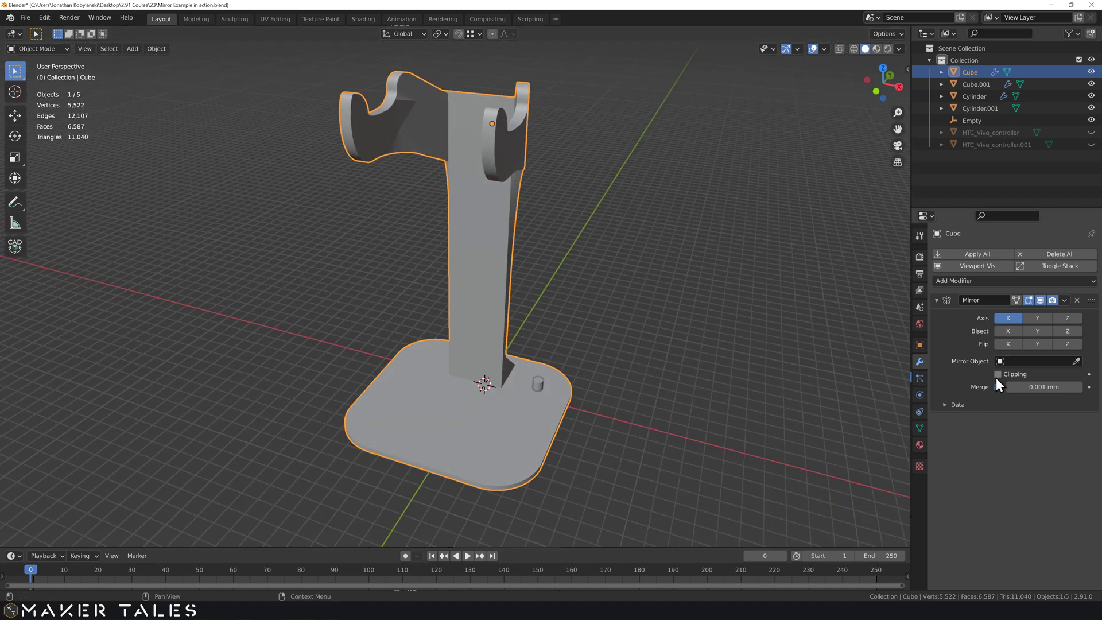
middle_click(1068, 305)
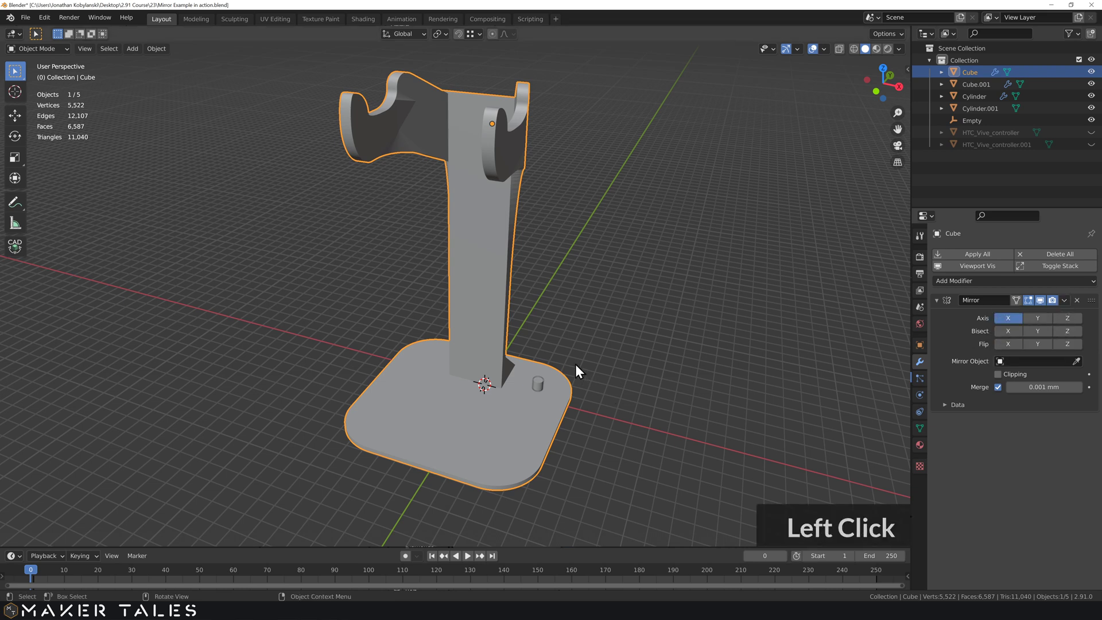
Step: Select the small cylinder peg and zoom in around the stand's base
left_click(542, 390)
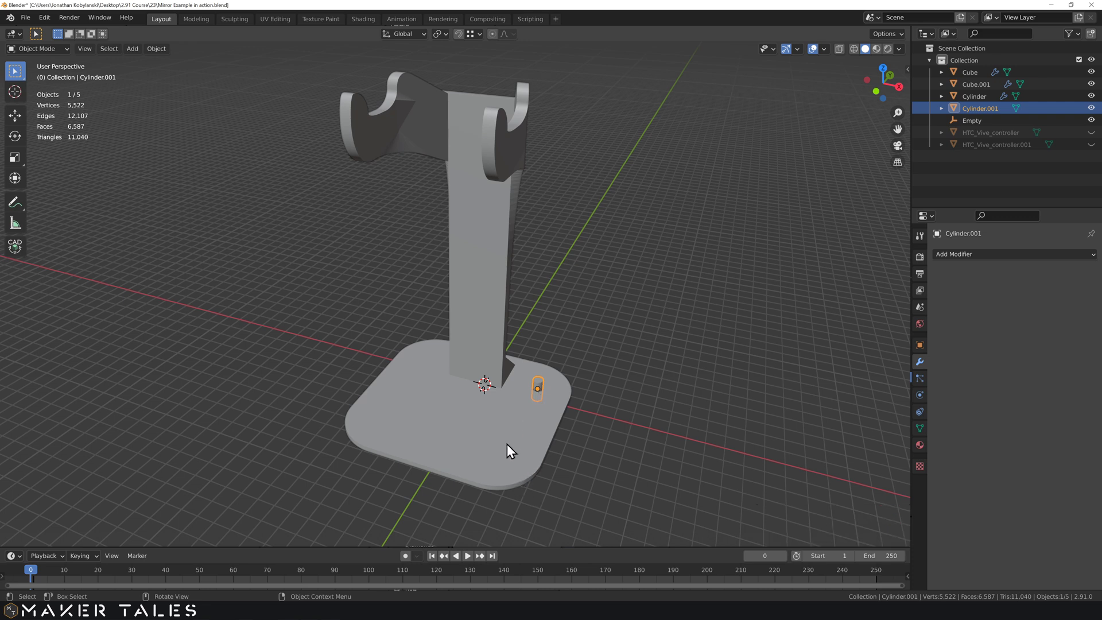
middle_click(563, 373)
scroll("up", 3)
middle_click(551, 435)
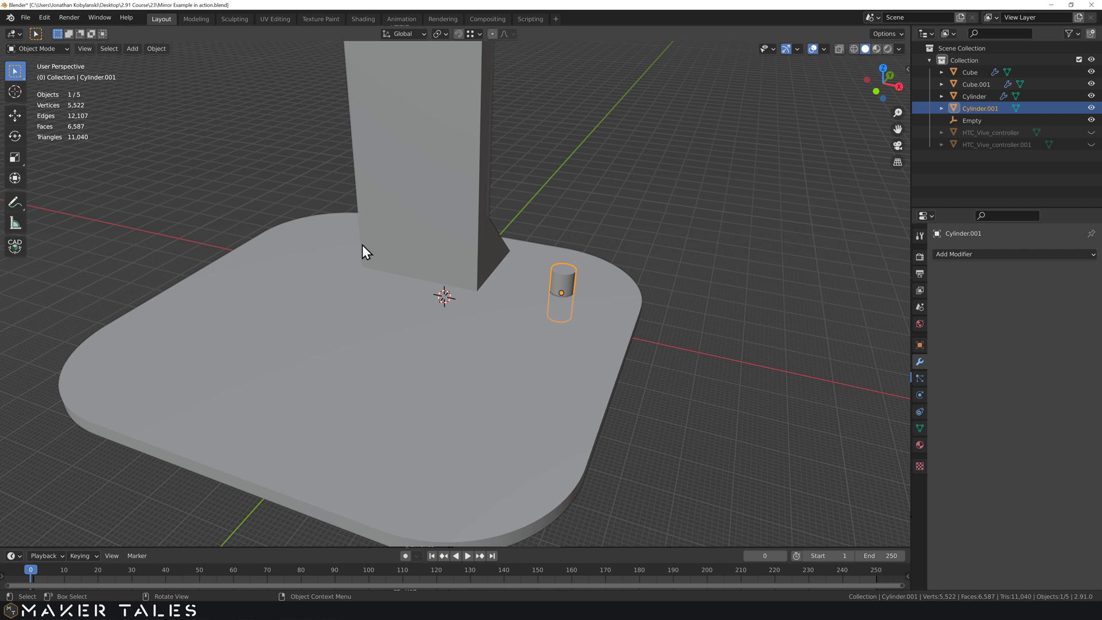
middle_click(471, 381)
Step: Select the stand and re-enter Edit Mode, orbiting to look under the base
left_click(471, 381)
key("Tab")
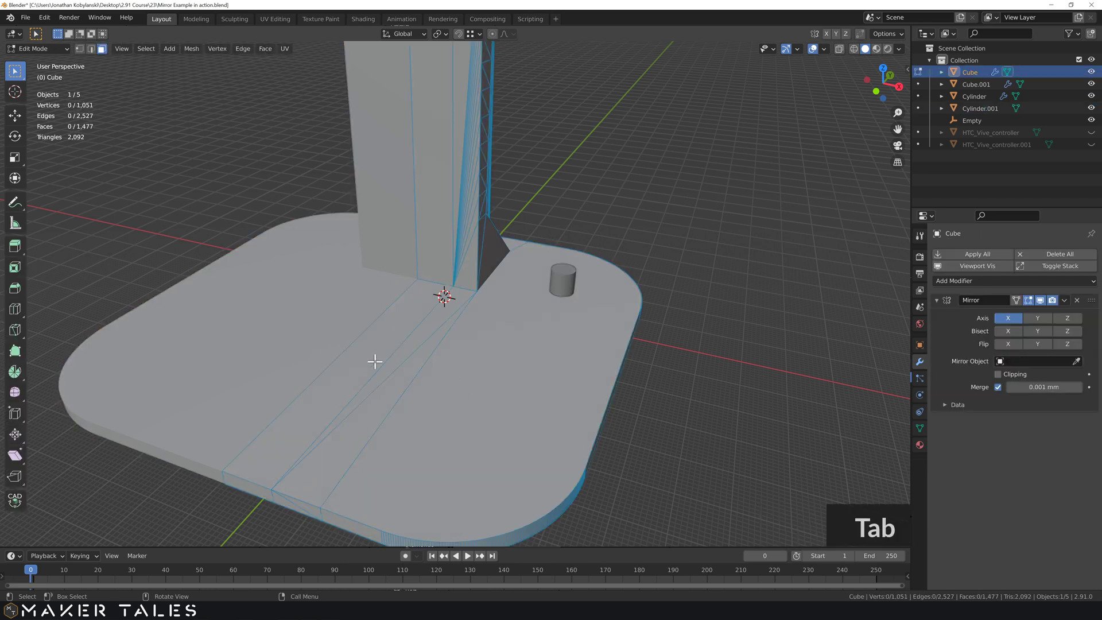
key("Tab")
middle_click(370, 359)
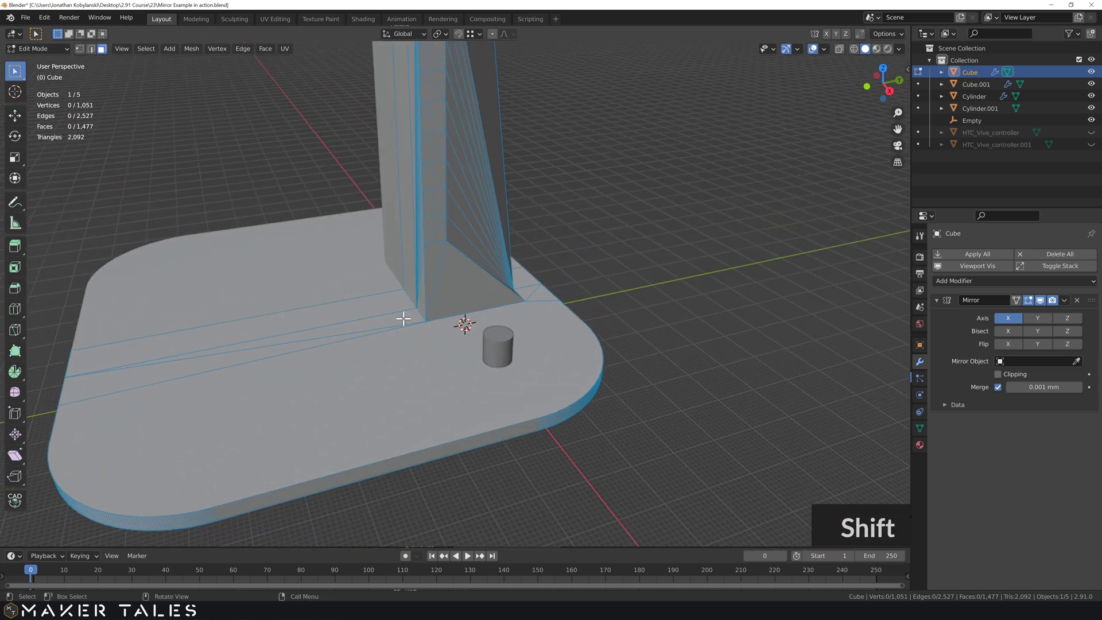